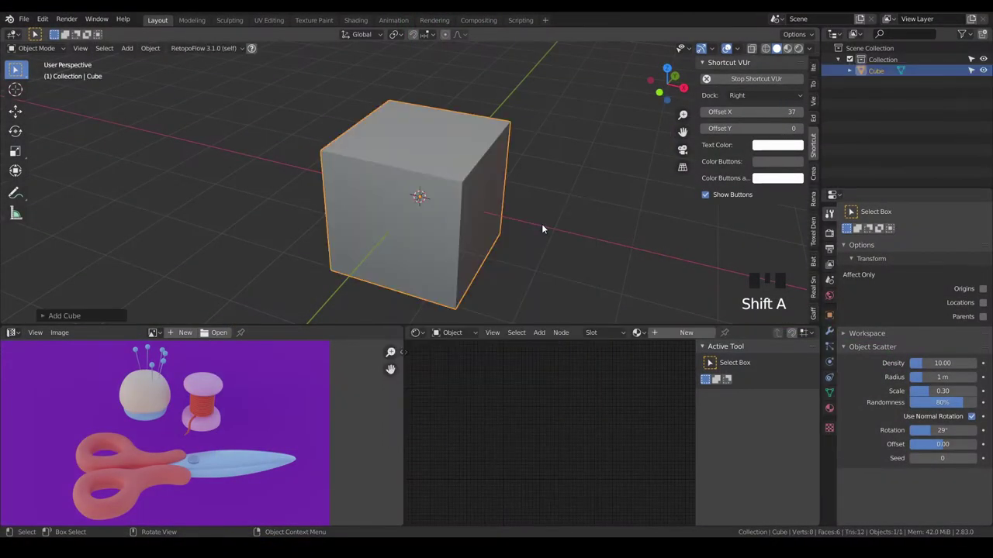
# - Round the default cube into a smooth ball with a subdivision modifier and smooth shading
pyautogui.press('ctrl+3')
pyautogui.click(837, 334)
pyautogui.click(939, 228)
pyautogui.rightClick(367, 197)
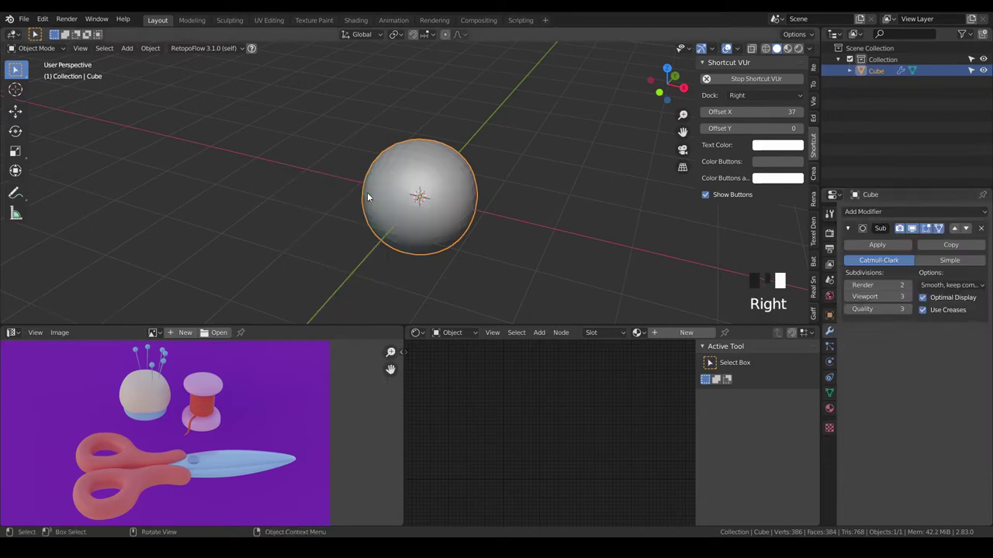
# - From top view, scale the rounded cube down into a small sphere in Edit Mode
pyautogui.press('KP_7')
pyautogui.scroll(-3)
pyautogui.press('Tab')
pyautogui.scroll(3)
pyautogui.press('s')
pyautogui.scroll(-3)
pyautogui.scroll(3)
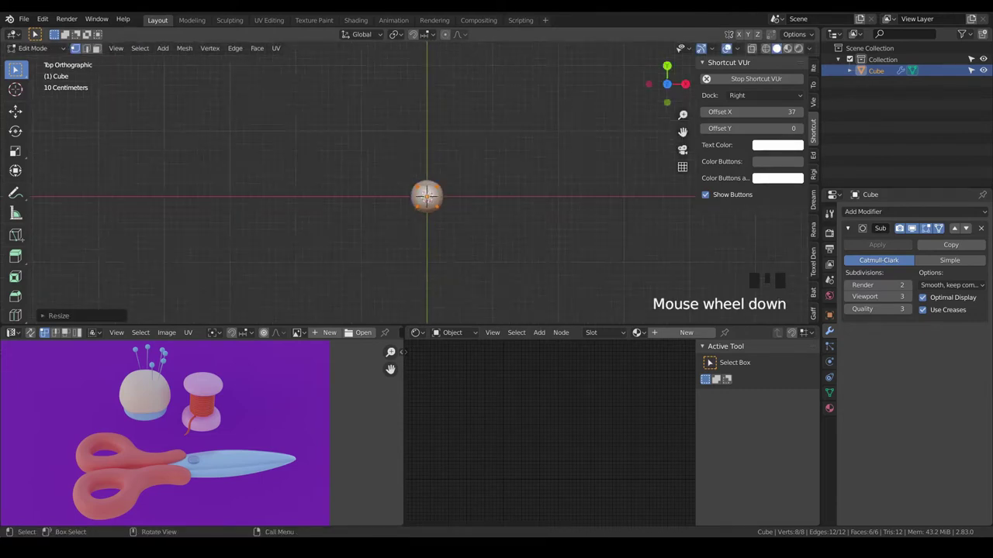
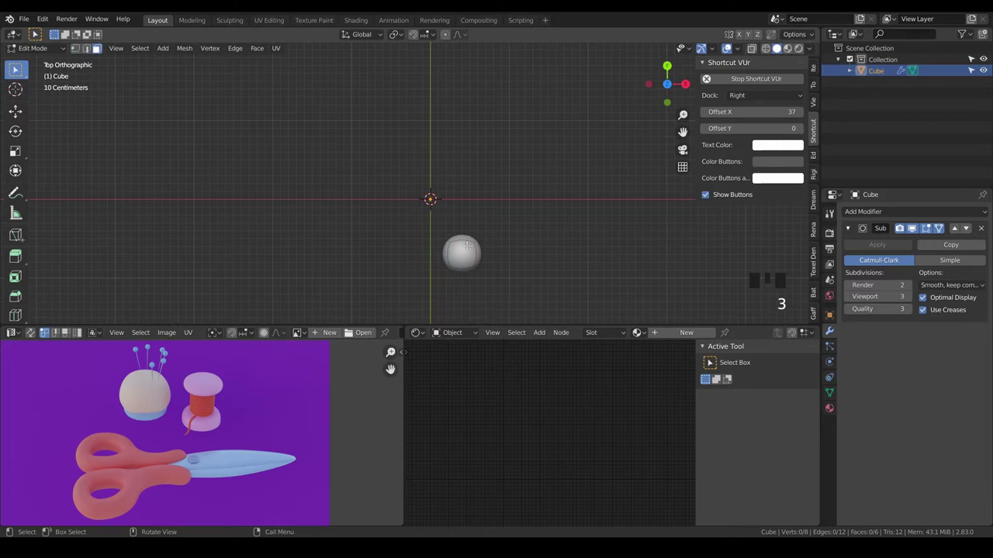
# - Shrink the ball and extrude its faces out into a finger loop with a curved rising stem
pyautogui.press('a')
pyautogui.press('s')
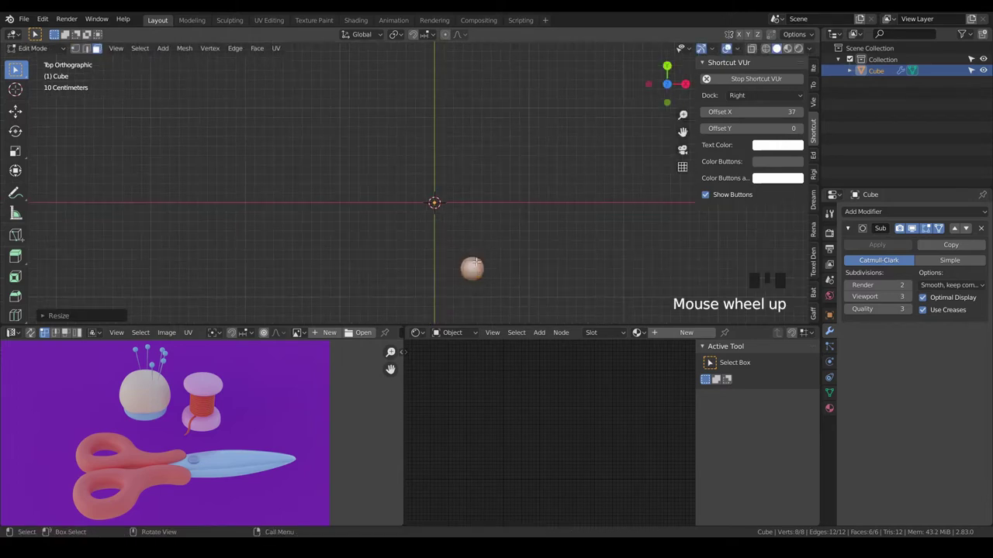
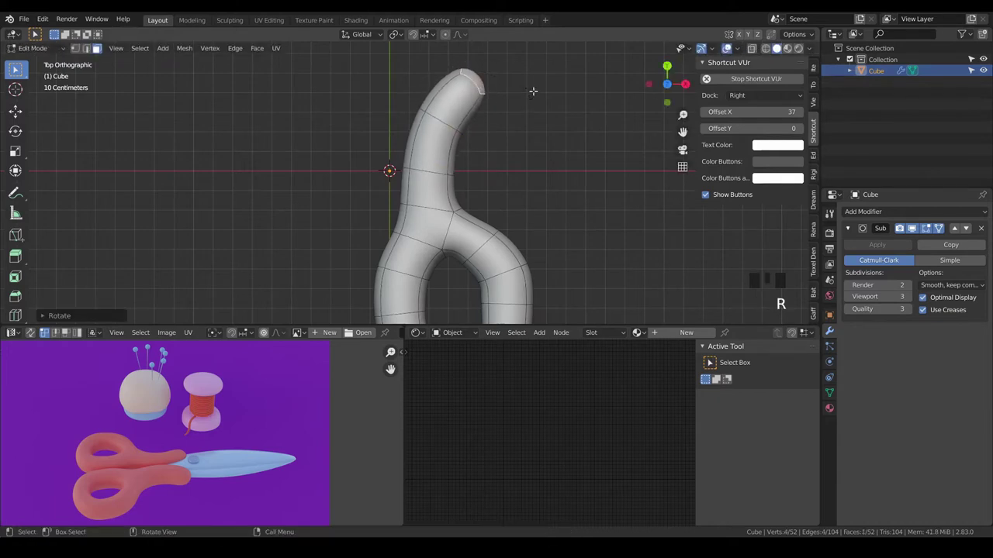
pyautogui.press('g')
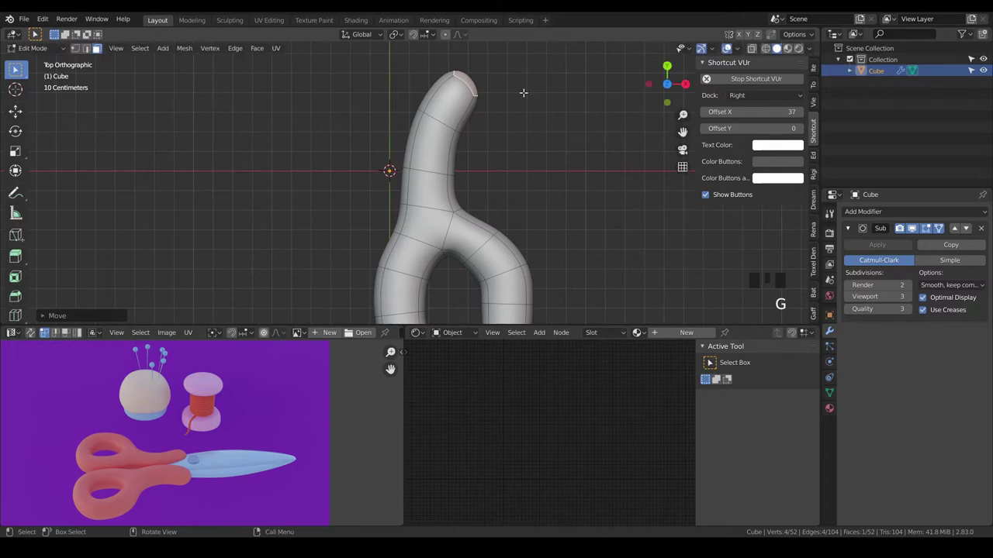
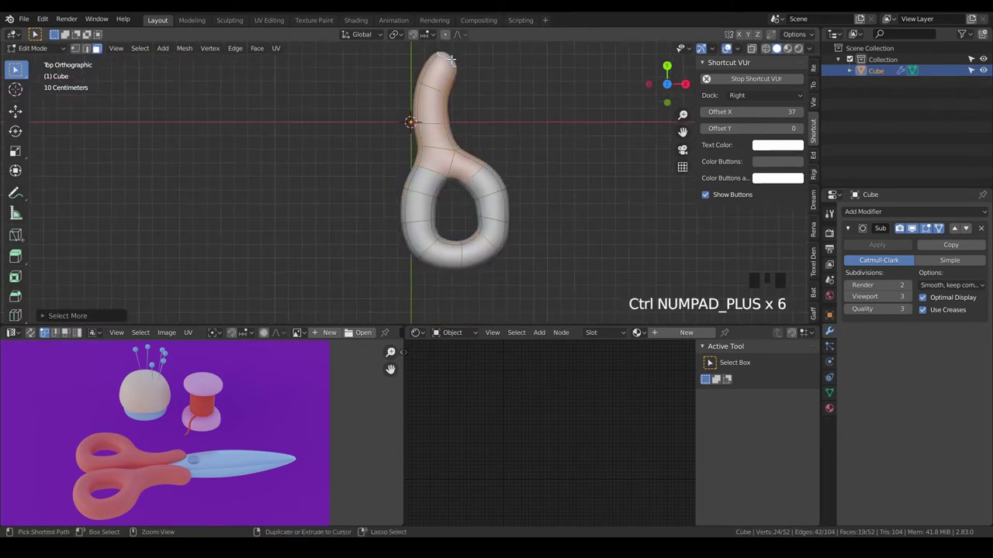
# - Nudge the loop's lower vertices and the stem-joint vertex along X so the ring reads rounder
pyautogui.press('ctrl+KP_Subtract')
pyautogui.press('ctrl+i')
pyautogui.scroll(3)
pyautogui.press('g')
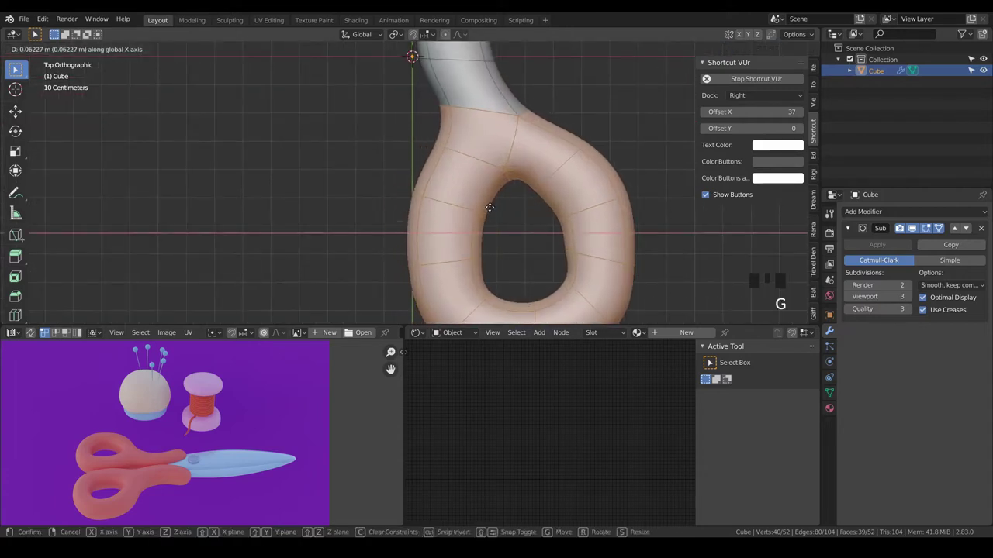
pyautogui.press('r')
pyautogui.press('g')
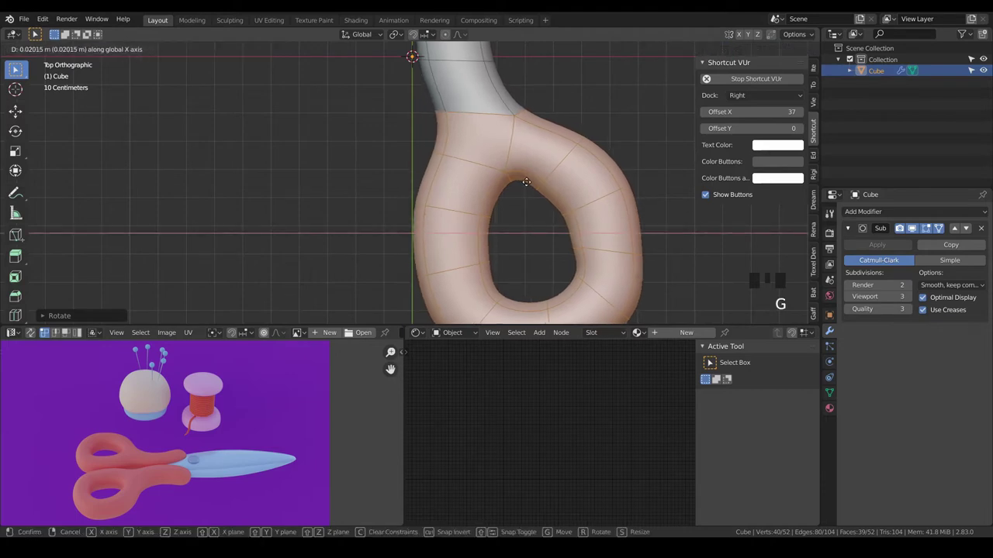
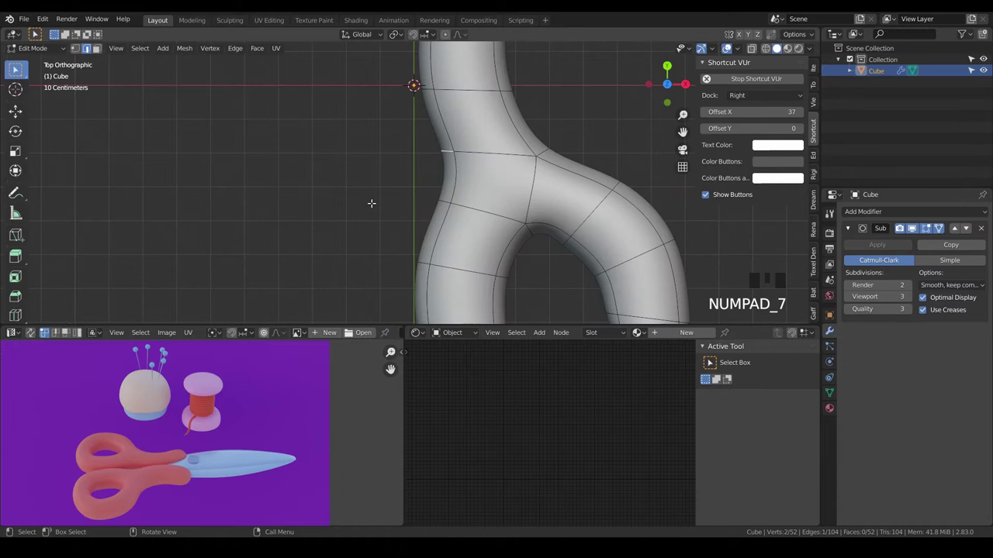
pyautogui.press('g')
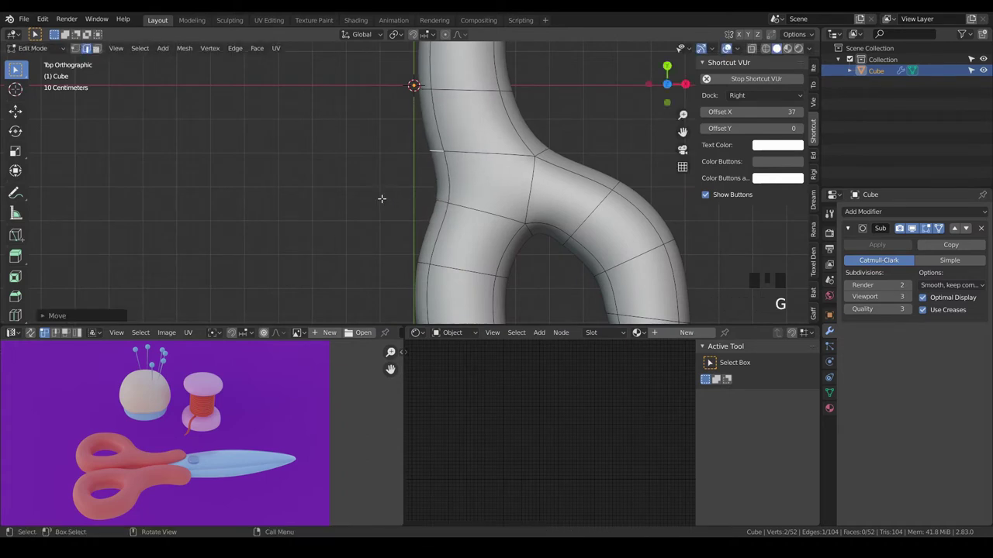
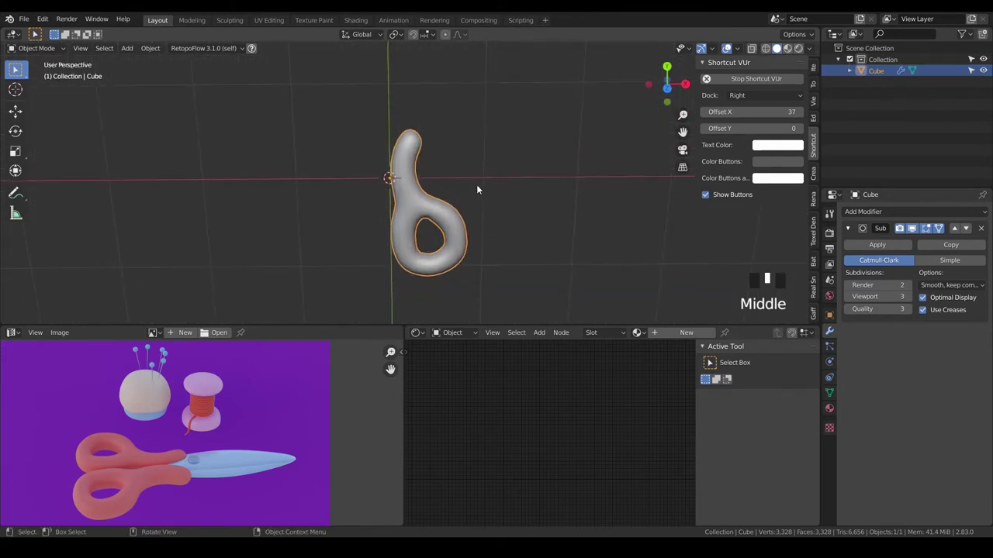
# - From top view add a plane and stretch it upward into a tall blade strip
pyautogui.press('KP_7')
pyautogui.press('a')
pyautogui.press('a')
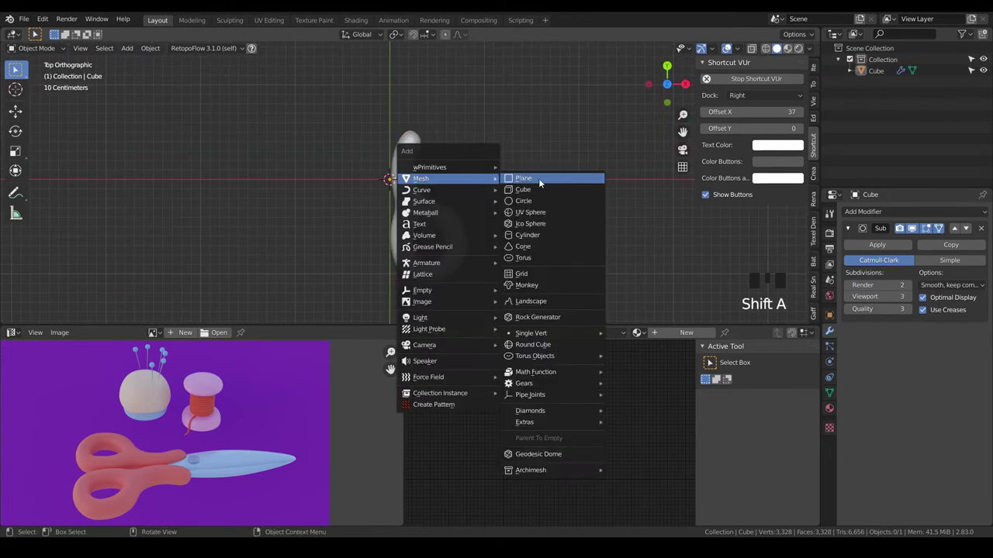
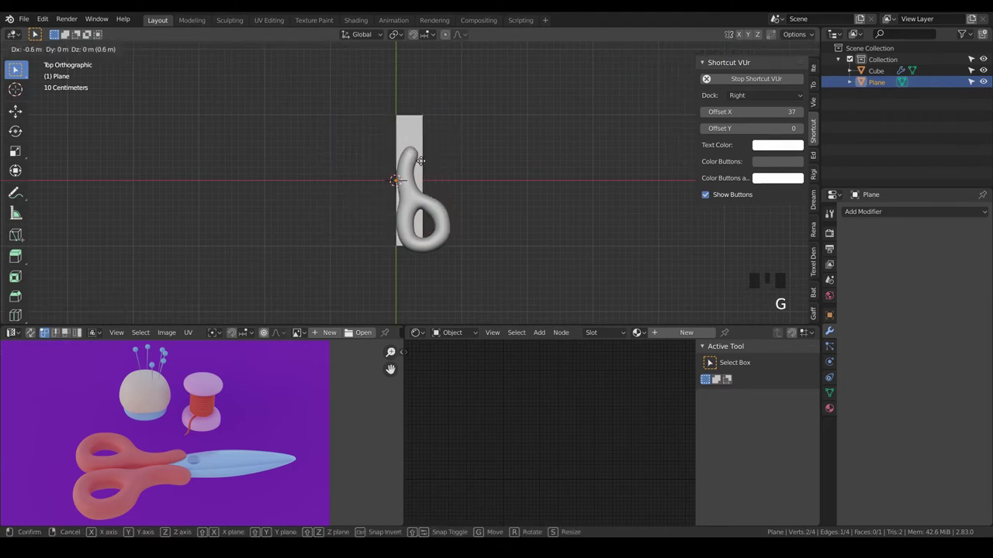
pyautogui.press('a')
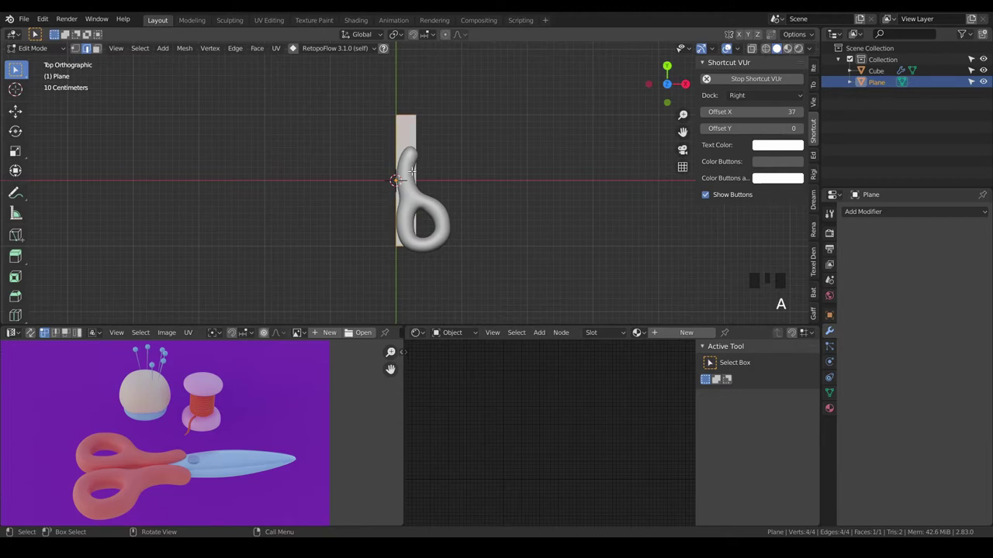
pyautogui.press('g')
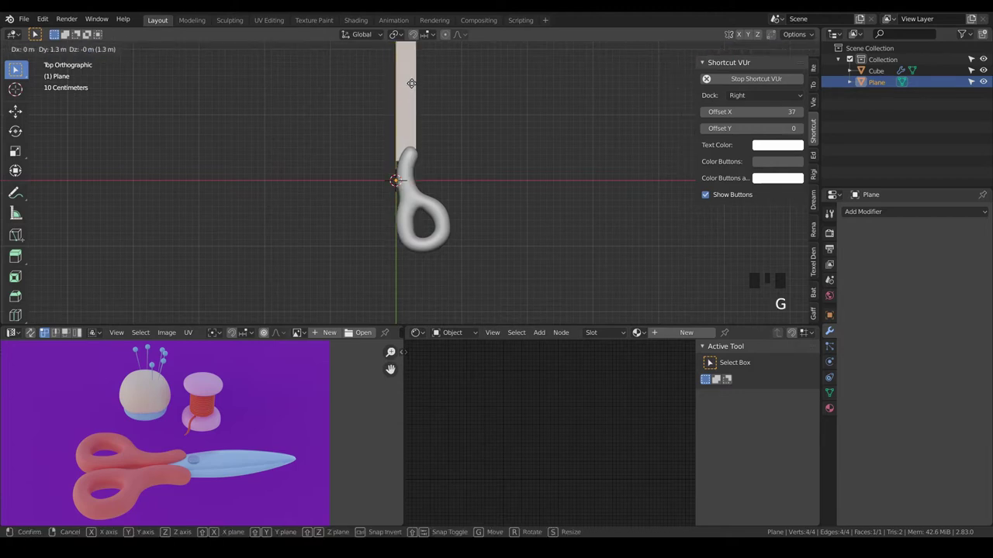
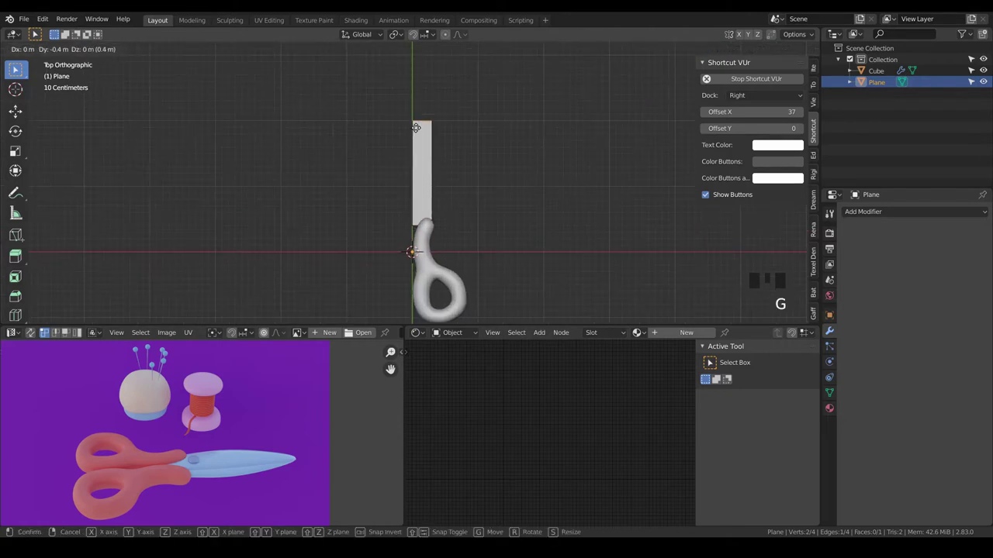
# - Slice the blade strip crosswise with three loop cuts
pyautogui.press('a')
pyautogui.press('a')
pyautogui.scroll(3)
pyautogui.press('ctrl+r')
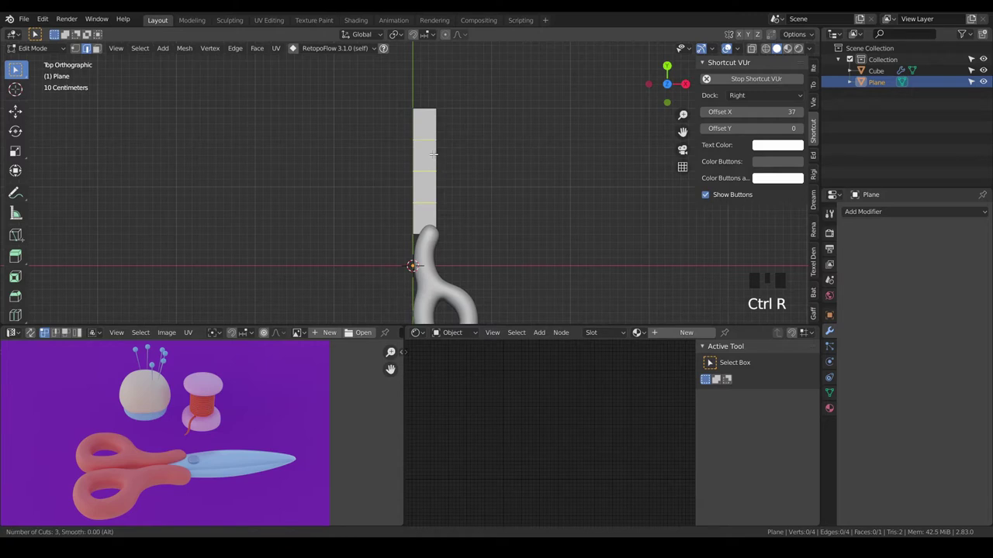
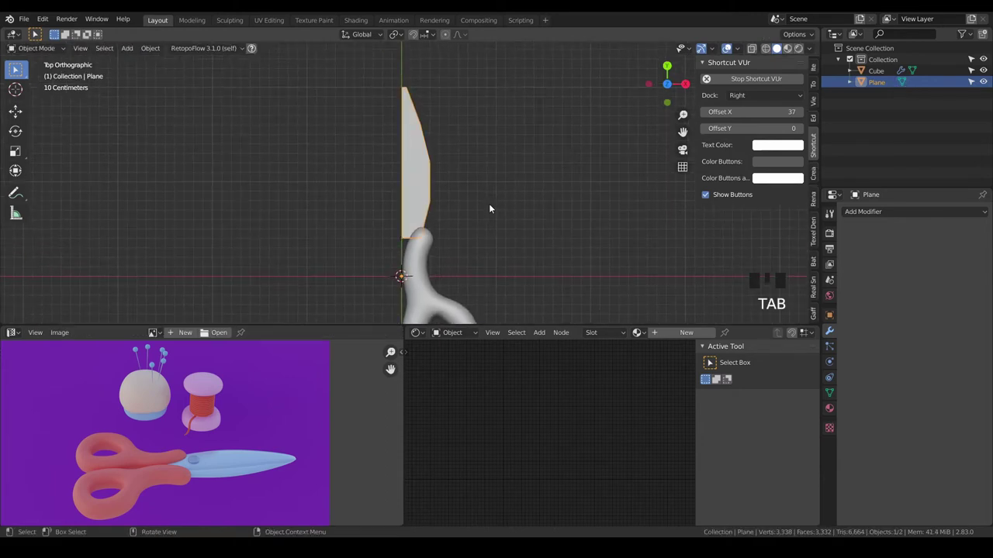
# - Select the handle, mirror it on X and shift the stem's tip vertices into place
pyautogui.scroll(-3)
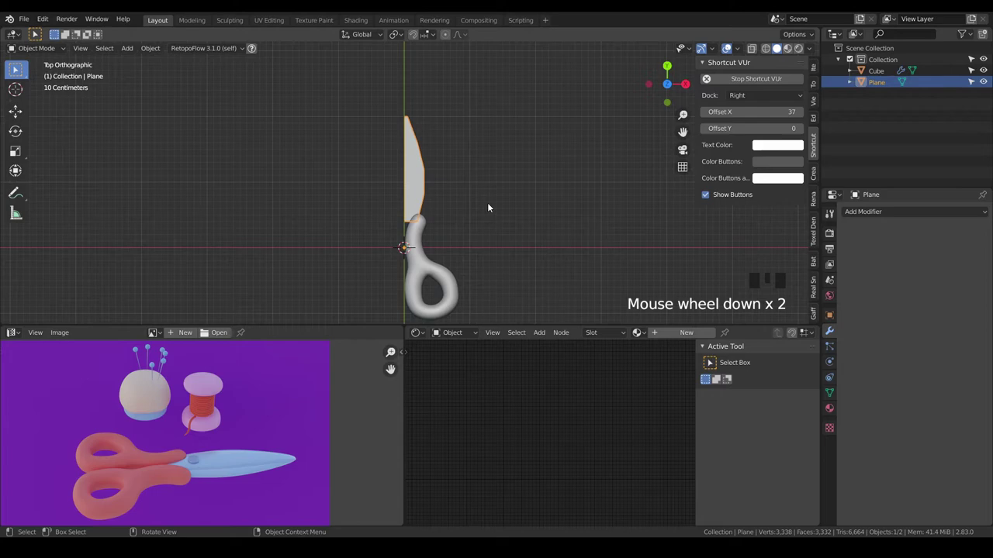
pyautogui.click(421, 245)
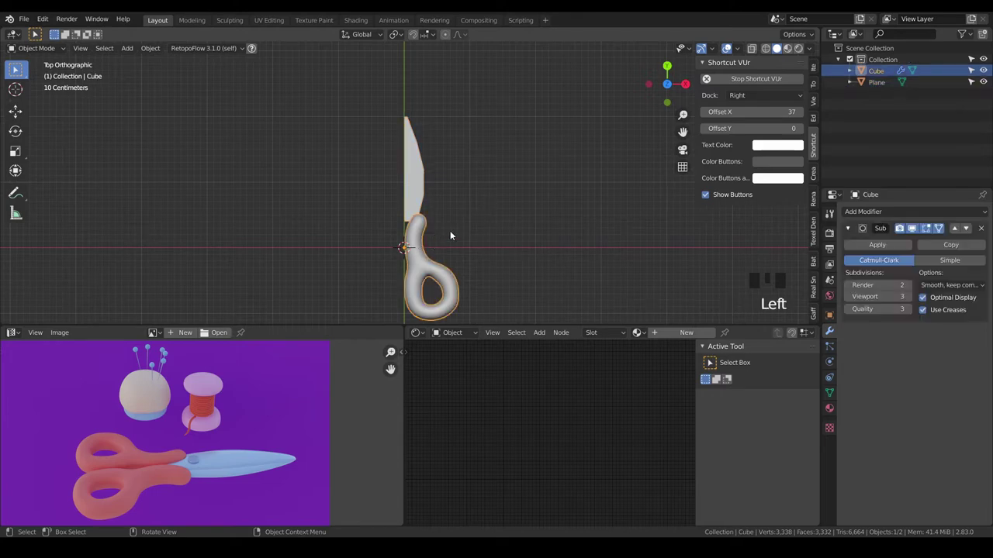
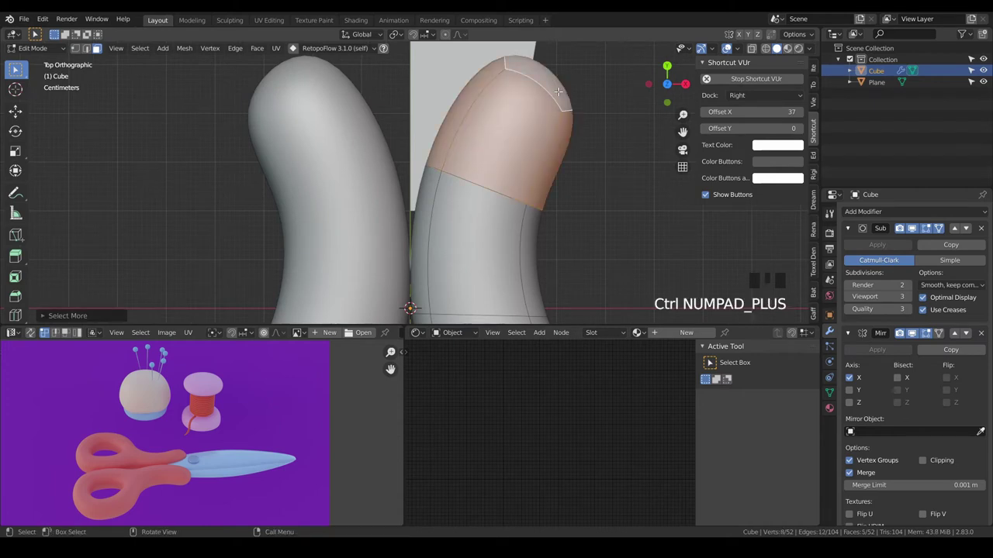
pyautogui.press('r')
pyautogui.press('g')
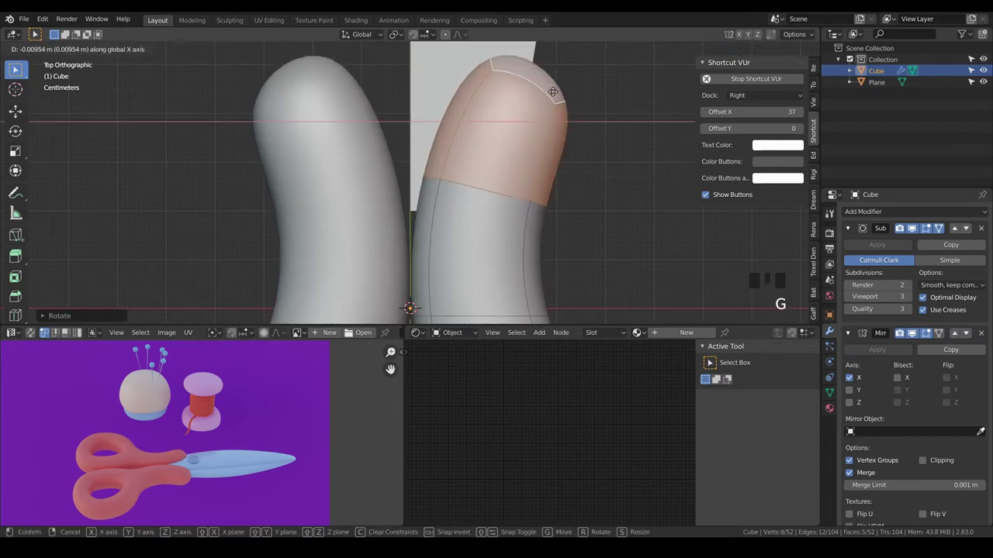
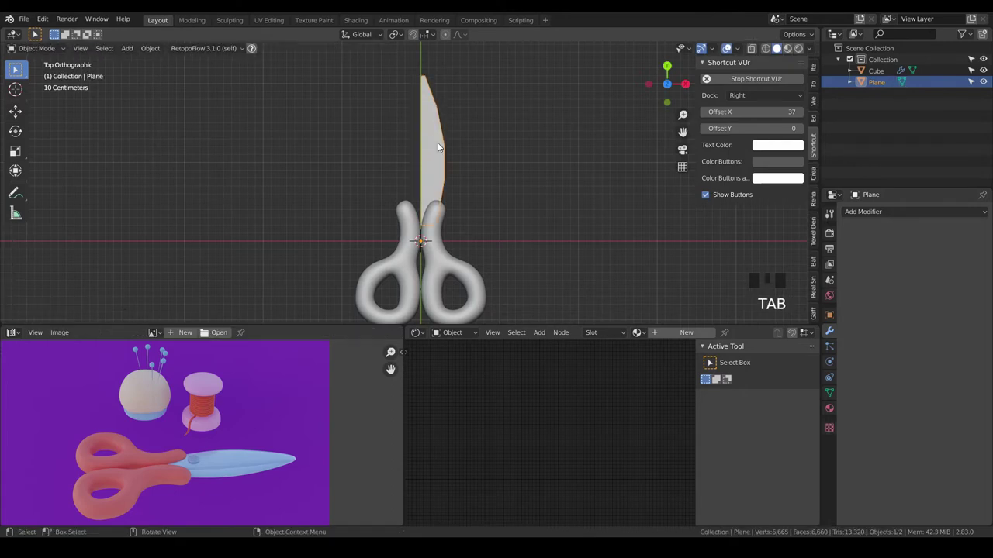
# - Slide an edge loop along the blade and add Subdivision Surface to smooth its outline
pyautogui.press('ctrl+3')
pyautogui.press('Tab')
pyautogui.press('a')
pyautogui.press('a')
pyautogui.press('ctrl+r')
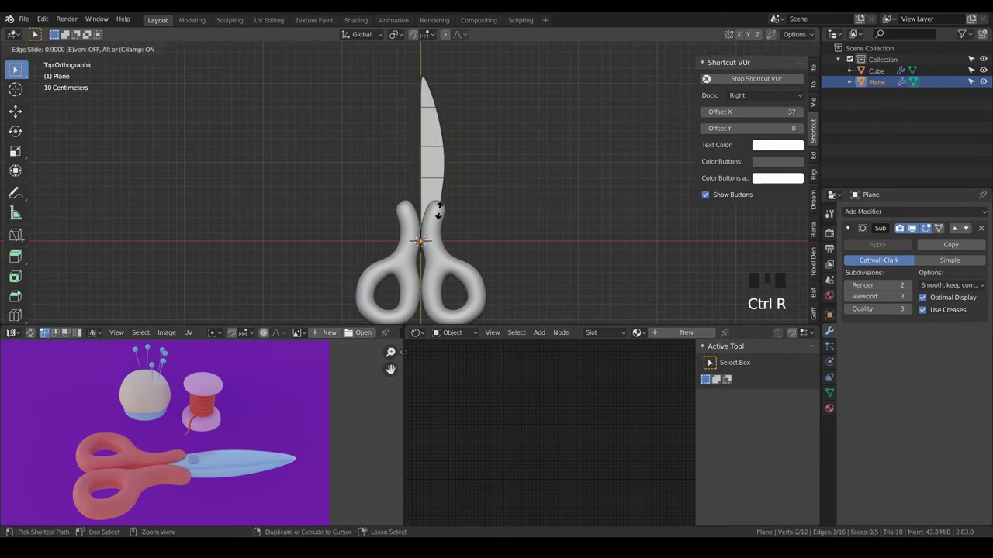
pyautogui.press('a')
pyautogui.press('a')
pyautogui.press('Tab')
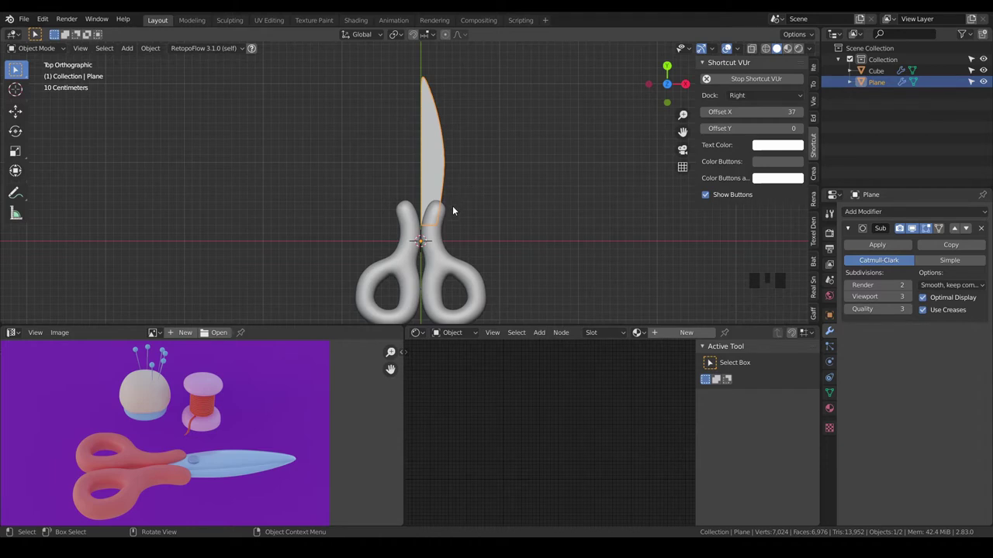
# - Switch to the side view and position the blade relative to the handle
pyautogui.moveTo(426, 184); pyautogui.dragTo(356, 137)
pyautogui.press('KP_1')
pyautogui.press('KP_3')
pyautogui.scroll(3)
pyautogui.press('g')
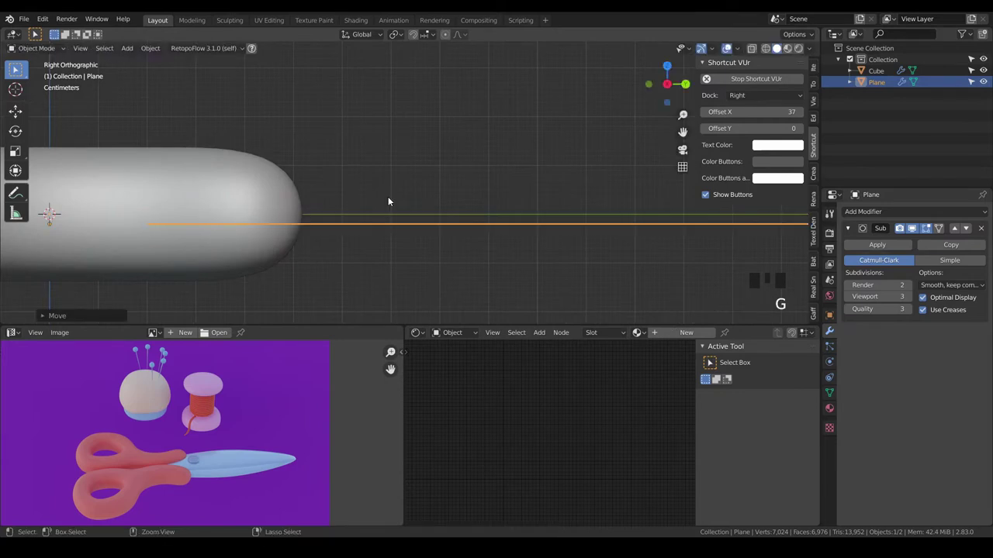
# - Extrude the flat blade to give it thickness, ready for duplicating
pyautogui.press('e')
pyautogui.press('a')
pyautogui.press('a')
pyautogui.click(418, 221)
pyautogui.press('Tab')
pyautogui.press('a')
pyautogui.press('e')
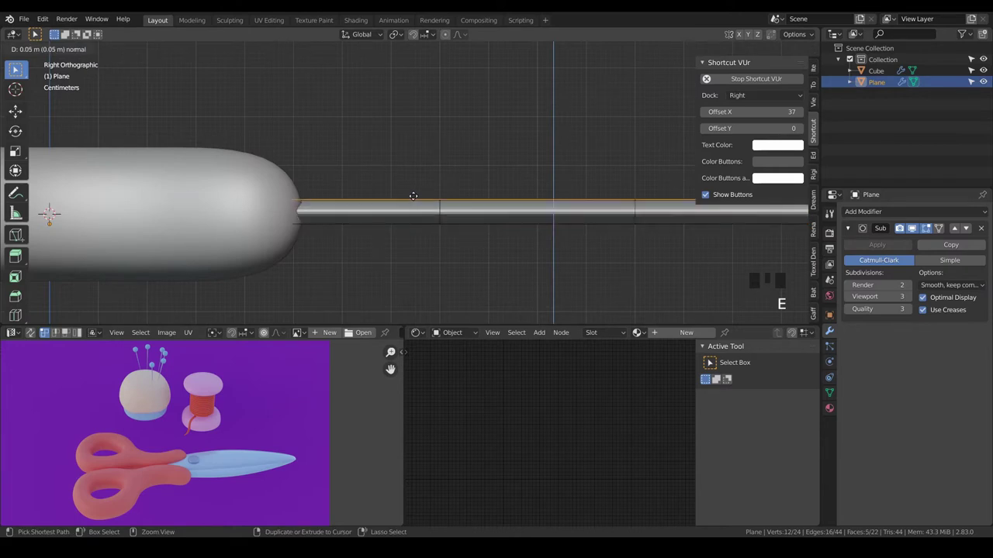
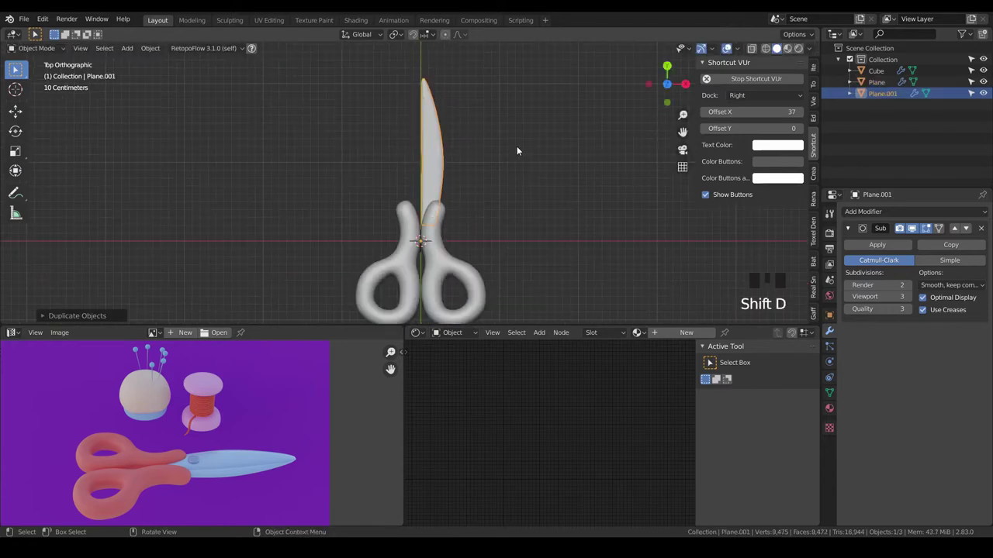
# - From front and back views, rotate and move the copied blade mirrored beside the first
pyautogui.press('KP_1')
pyautogui.press('KP_3')
pyautogui.press('KP_1')
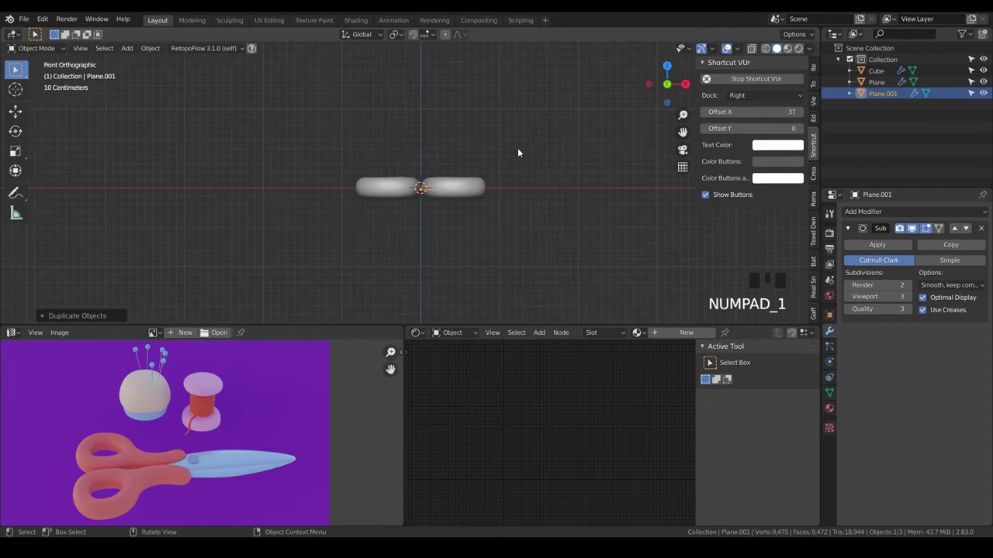
pyautogui.press('ctrl+KP_1')
pyautogui.scroll(3)
pyautogui.press('r')
pyautogui.scroll(3)
pyautogui.press('g')
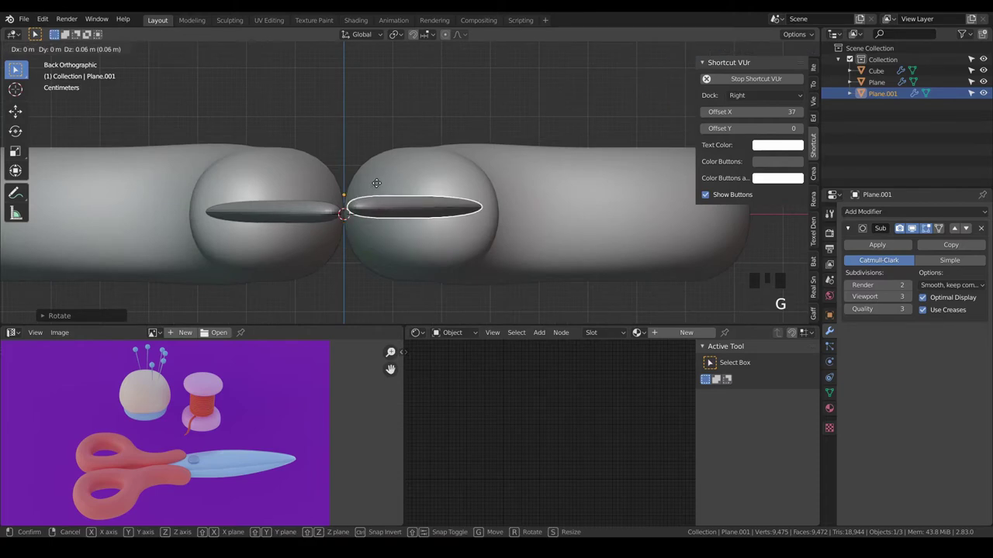
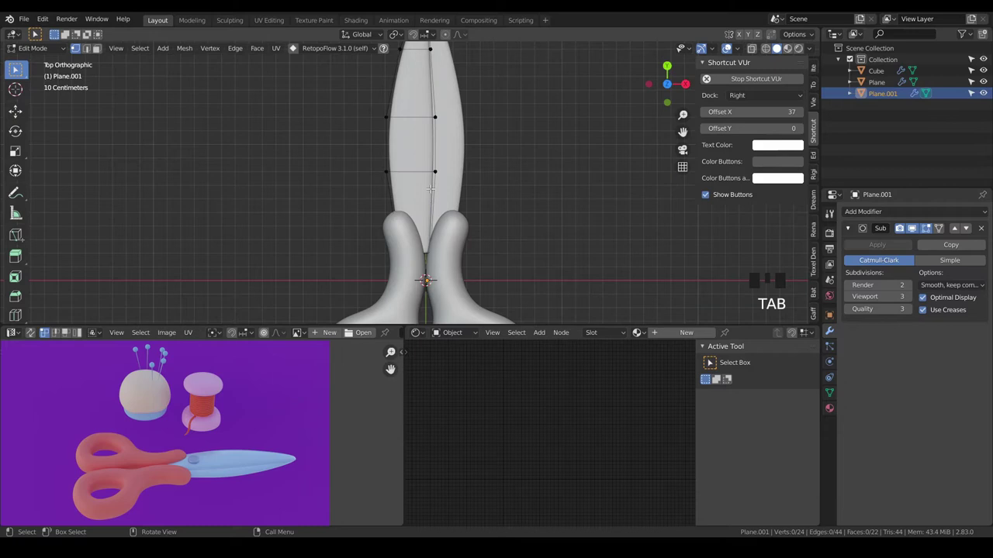
# - In wireframe, box-select and drag blade vertices to tighten the blade's outline
pyautogui.scroll(-3)
pyautogui.press('z')
pyautogui.press('b')
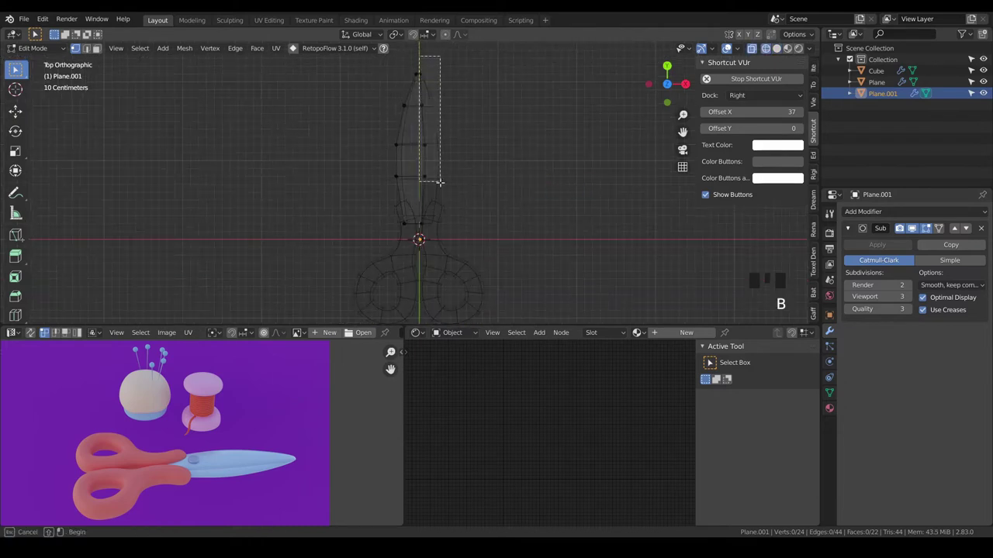
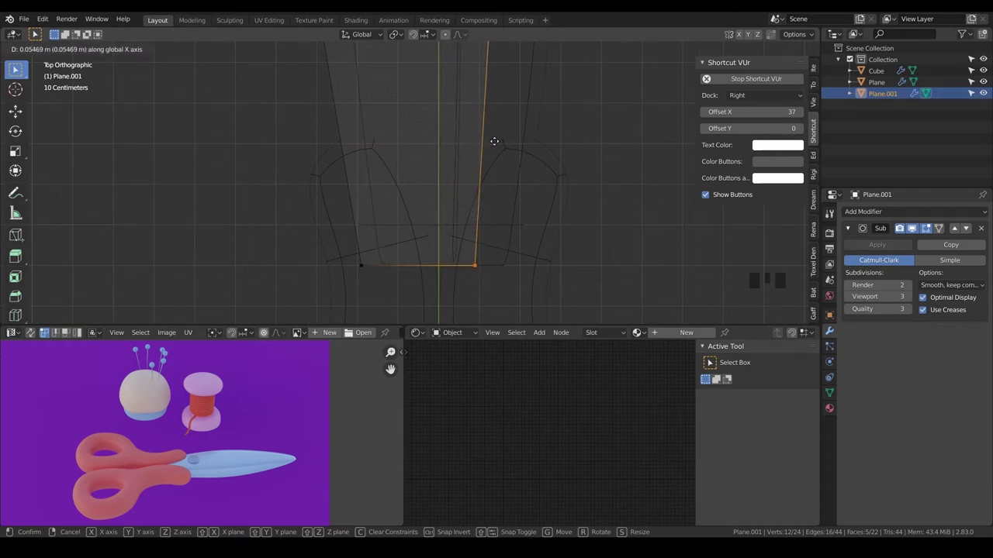
pyautogui.scroll(-3)
pyautogui.press('a')
pyautogui.press('a')
pyautogui.press('z')
pyautogui.scroll(-3)
pyautogui.press('Tab')
pyautogui.press('a')
pyautogui.press('a')
pyautogui.moveTo(515, 175); pyautogui.dragTo(509, 199)
pyautogui.scroll(3)
pyautogui.moveTo(487, 154); pyautogui.dragTo(419, 188)
pyautogui.scroll(3)
pyautogui.click(423, 172)
pyautogui.press('Tab')
# - Add a loop cut to the blade and pull its vertices to refine the curve
pyautogui.press('ctrl+r')
pyautogui.press('a')
pyautogui.press('a')
pyautogui.scroll(-3)
pyautogui.press('Tab')
pyautogui.press('a')
pyautogui.press('a')
pyautogui.scroll(-3)
pyautogui.moveTo(469, 198); pyautogui.dragTo(466, 151)
pyautogui.scroll(3)
pyautogui.click(435, 198)
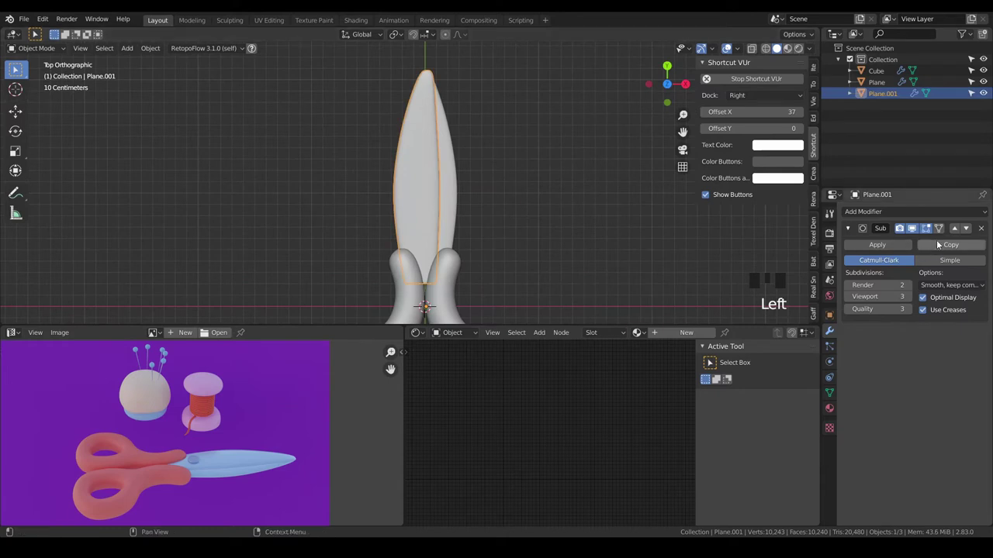
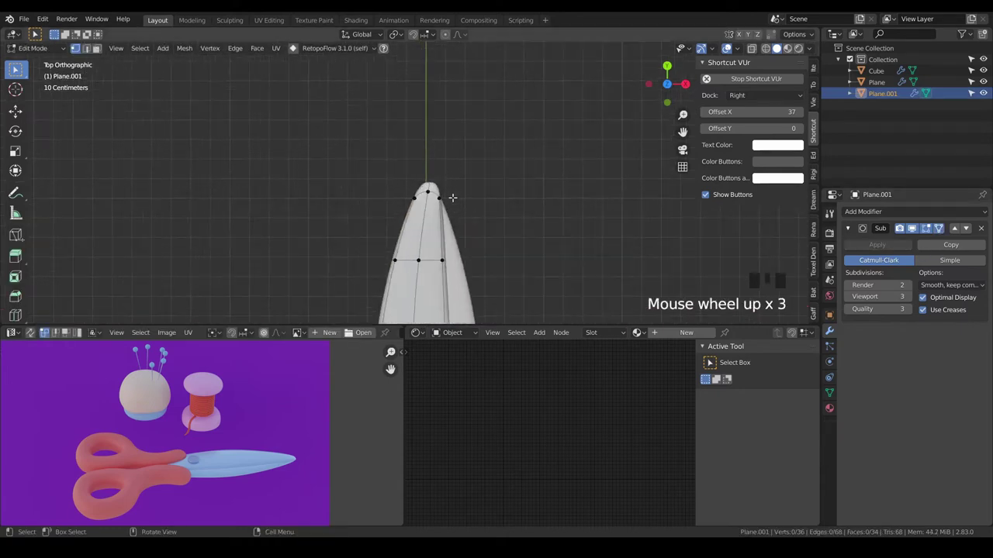
# - Drag the remaining blade tip vertices into a clean tapered point
pyautogui.scroll(-3)
pyautogui.press('Tab')
pyautogui.moveTo(472, 209); pyautogui.dragTo(525, 279)
pyautogui.click(525, 279)
pyautogui.rightClick(525, 280)
pyautogui.scroll(-3)
pyautogui.press('a')
pyautogui.press('a')
pyautogui.moveTo(529, 271); pyautogui.dragTo(533, 200)
pyautogui.scroll(3)
pyautogui.moveTo(509, 231); pyautogui.dragTo(465, 200)
# - Add a new cube and round it with a subdivision modifier for the pivot screw
pyautogui.press('shift+a')
pyautogui.scroll(-3)
pyautogui.press('ctrl+3')
pyautogui.moveTo(442, 227); pyautogui.dragTo(943, 229)
pyautogui.click(943, 229)
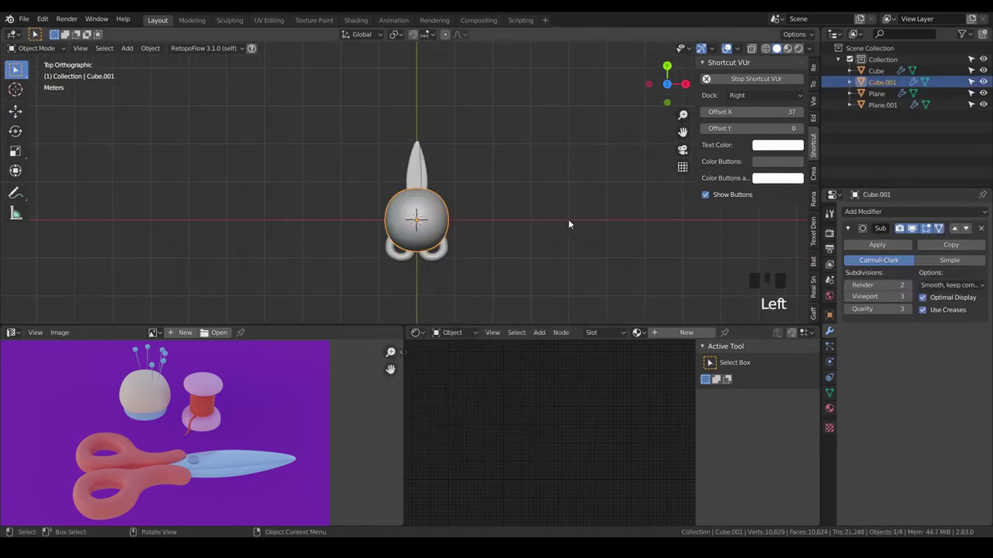
# - Scale the rounded cube flat on Z into a small disc and check it from top view
pyautogui.press('KP_1')
pyautogui.scroll(3)
pyautogui.press('Tab')
pyautogui.press('s')
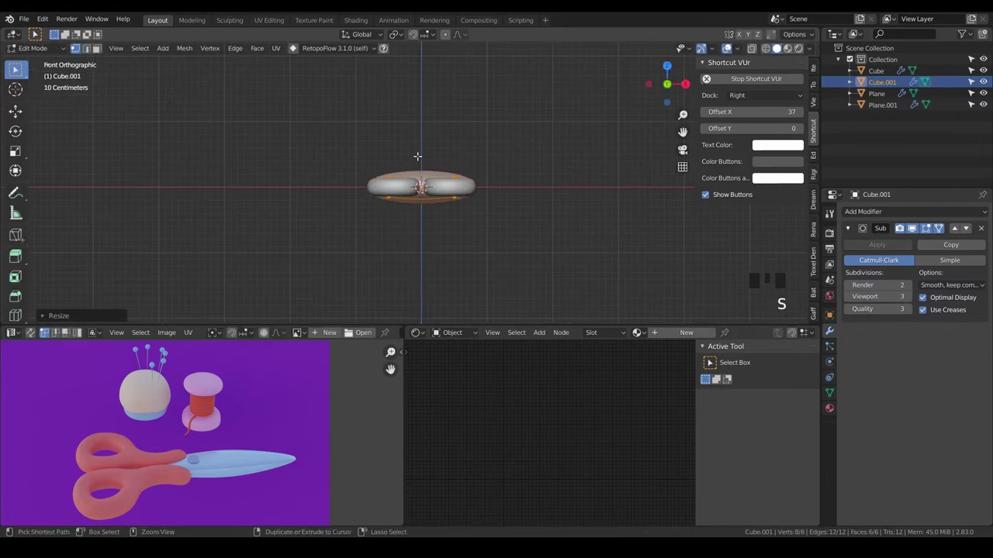
pyautogui.press('Tab')
pyautogui.press('s')
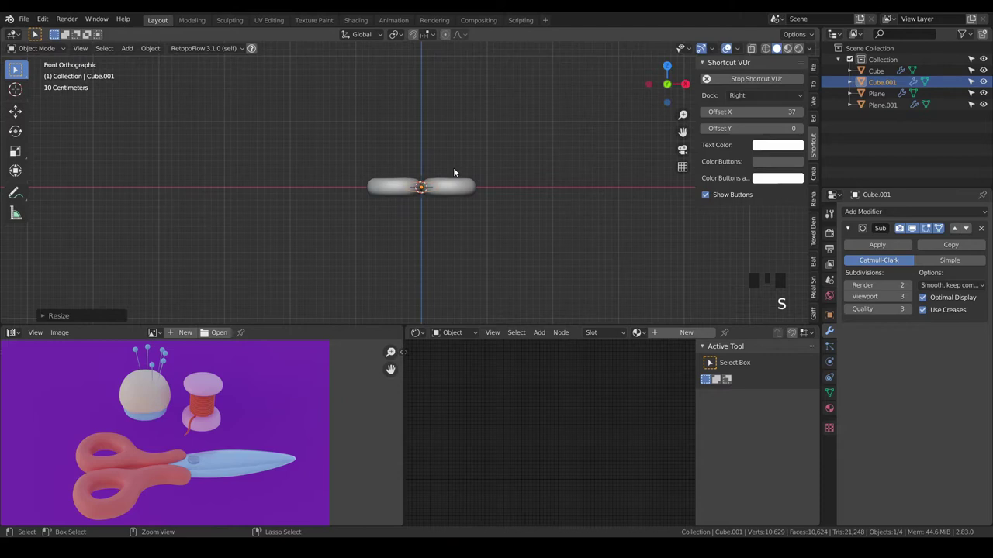
pyautogui.press('KP_7')
pyautogui.scroll(3)
# - Scale the disc down and drag it along Z toward the scissor blades
pyautogui.press('s')
pyautogui.press('g')
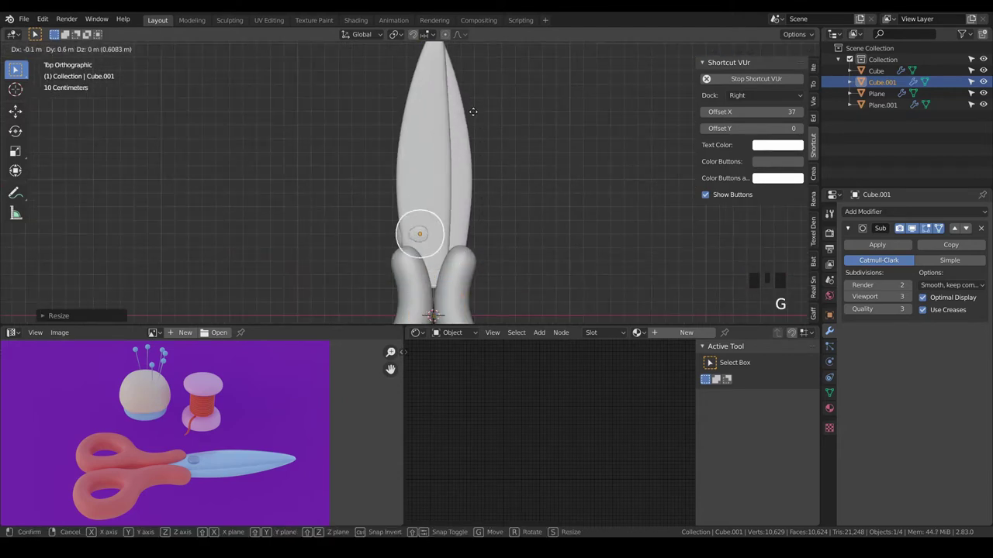
pyautogui.scroll(3)
pyautogui.press('z')
pyautogui.moveTo(431, 226); pyautogui.dragTo(551, 178)
pyautogui.scroll(3)
pyautogui.press('s')
pyautogui.press('g')
pyautogui.scroll(3)
pyautogui.press('g')
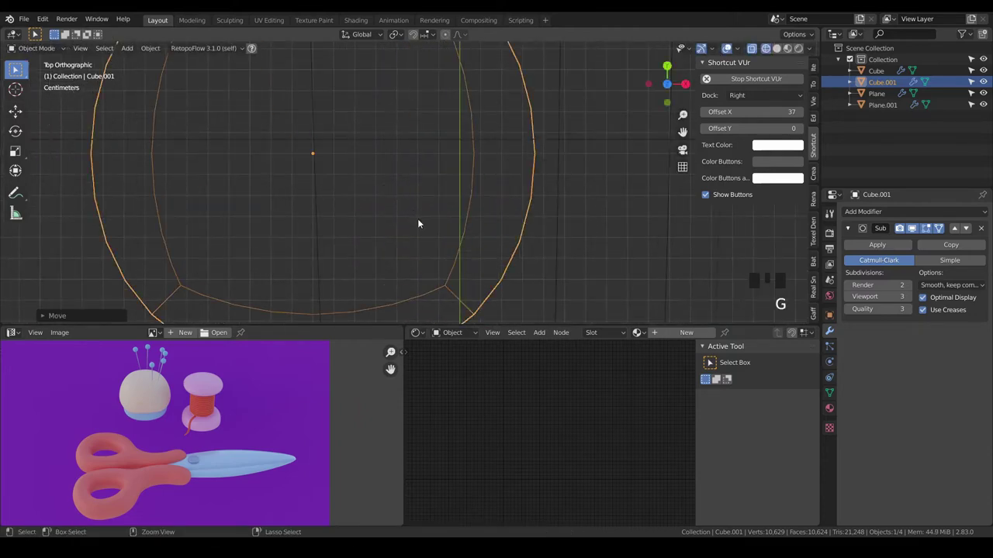
pyautogui.scroll(-3)
pyautogui.moveTo(416, 226); pyautogui.dragTo(494, 175)
pyautogui.press('z')
pyautogui.middleClick(515, 186)
# - From front and side views, seat the disc on the blade crossing as the pivot screw
pyautogui.press('KP_1')
pyautogui.press('KP_3')
pyautogui.scroll(3)
pyautogui.press('g')
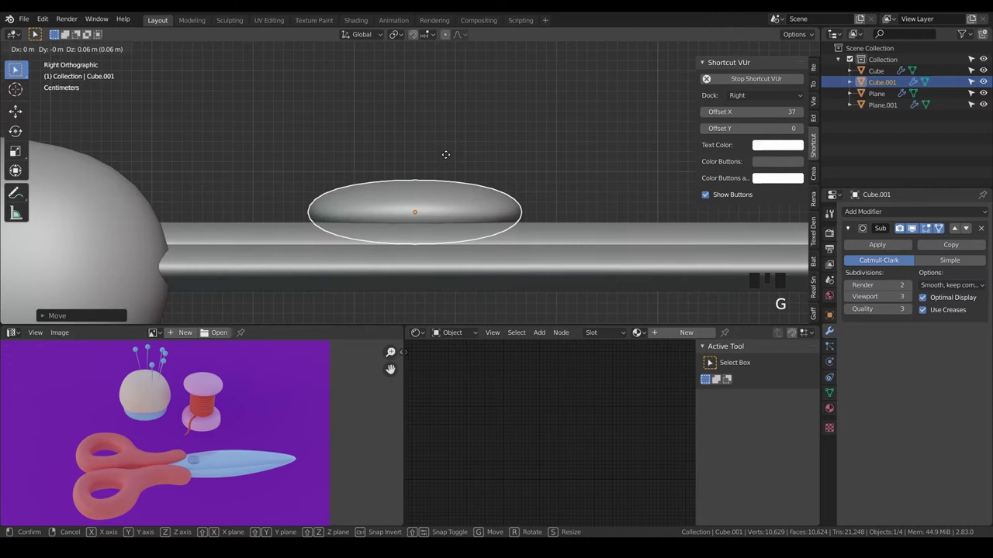
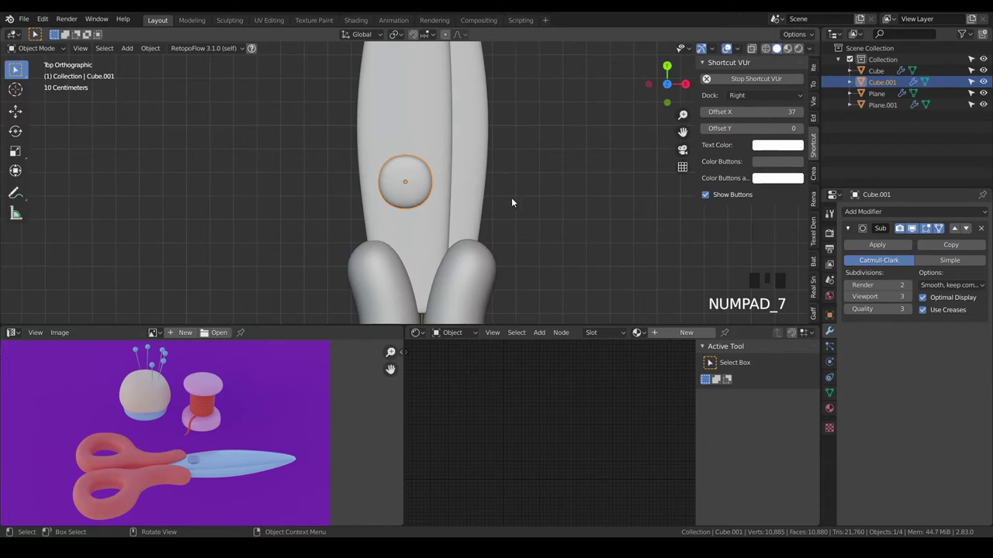
pyautogui.press('s')
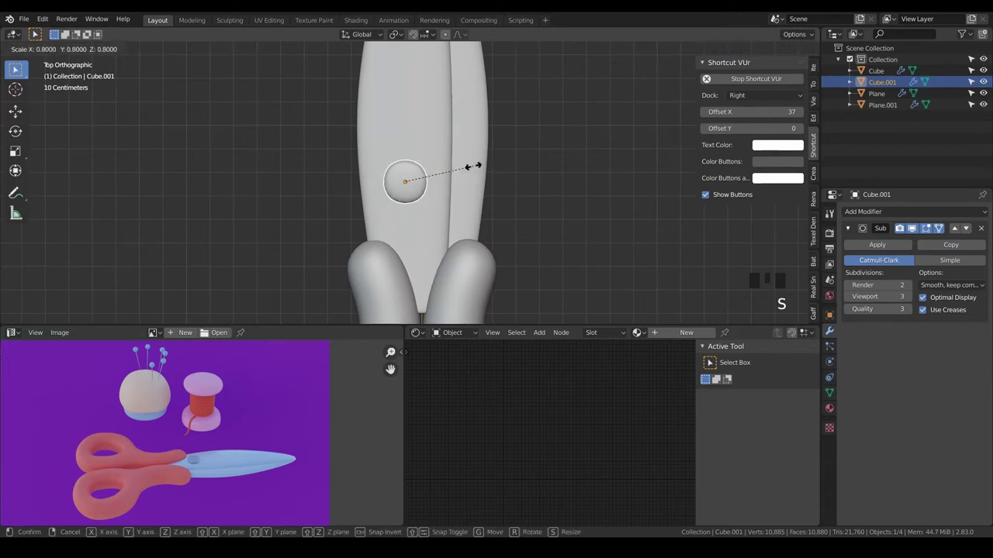
pyautogui.scroll(3)
pyautogui.press('g')
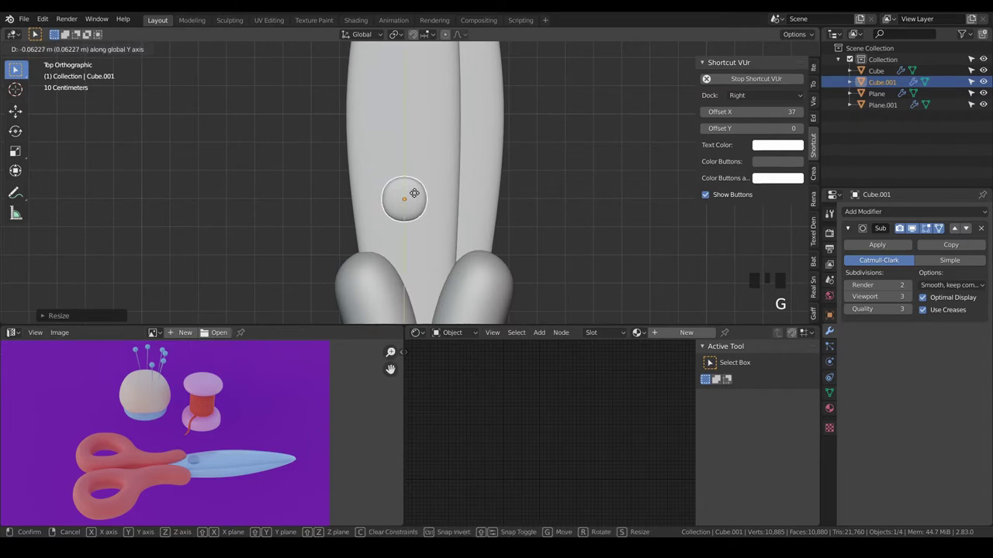
pyautogui.scroll(-3)
pyautogui.press('a')
pyautogui.scroll(3)
pyautogui.click(412, 208)
pyautogui.scroll(3)
pyautogui.press('z')
pyautogui.scroll(3)
pyautogui.press('g')
pyautogui.scroll(-3)
pyautogui.moveTo(381, 240); pyautogui.dragTo(518, 179)
pyautogui.press('z')
pyautogui.moveTo(476, 223); pyautogui.dragTo(557, 187)
# - Inspect the scissors from several angles and top view, then add a new cube
pyautogui.press('a')
pyautogui.press('a')
pyautogui.moveTo(528, 208); pyautogui.dragTo(506, 257)
pyautogui.scroll(-3)
pyautogui.moveTo(557, 228); pyautogui.dragTo(381, 190)
pyautogui.scroll(-3)
pyautogui.moveTo(404, 191); pyautogui.dragTo(427, 207)
pyautogui.press('KP_7')
pyautogui.moveTo(467, 249); pyautogui.dragTo(381, 208)
pyautogui.scroll(3)
pyautogui.moveTo(444, 202); pyautogui.dragTo(467, 203)
pyautogui.scroll(-3)
pyautogui.moveTo(467, 203); pyautogui.dragTo(421, 204)
pyautogui.scroll(3)
pyautogui.scroll(3)
pyautogui.moveTo(476, 208); pyautogui.dragTo(463, 203)
pyautogui.press('KP_7')
pyautogui.press('a')
pyautogui.press('a')
pyautogui.scroll(-3)
pyautogui.press('shift+a')
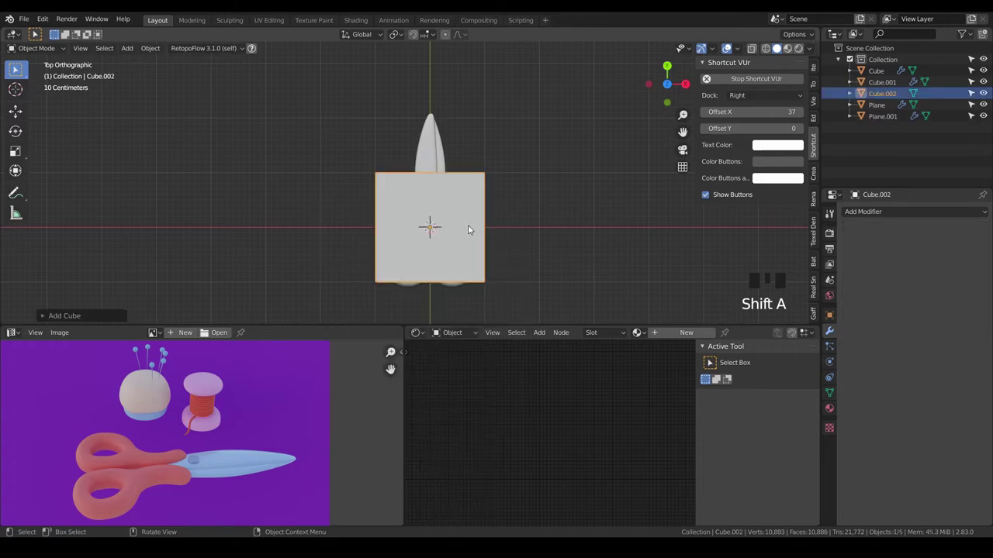
# - Add a level-3 Subdivision modifier to the cube and move it aside from the scissors
pyautogui.press('ctrl+3')
pyautogui.rightClick(446, 226)
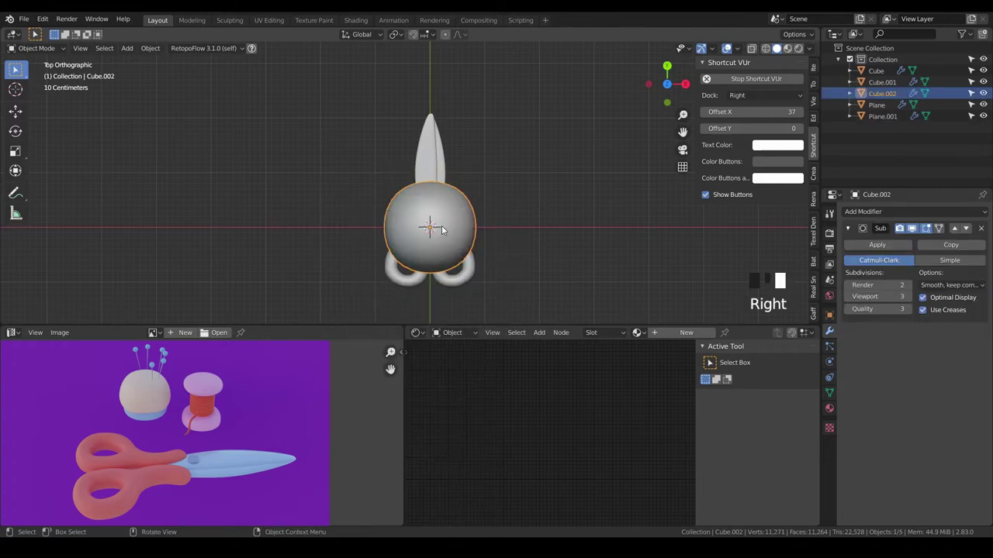
pyautogui.press('KP_1')
pyautogui.press('KP_3')
pyautogui.press('KP_7')
pyautogui.scroll(-3)
pyautogui.press('g')
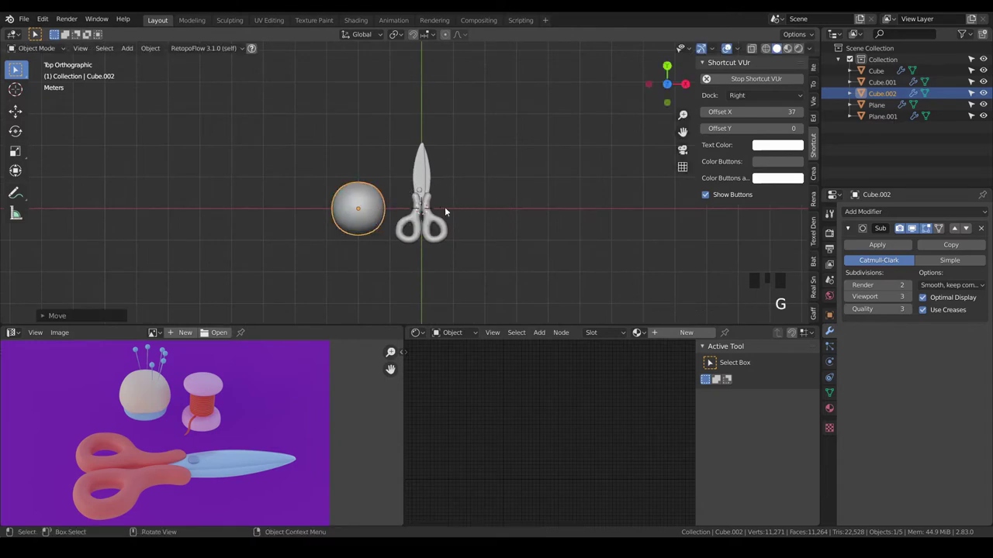
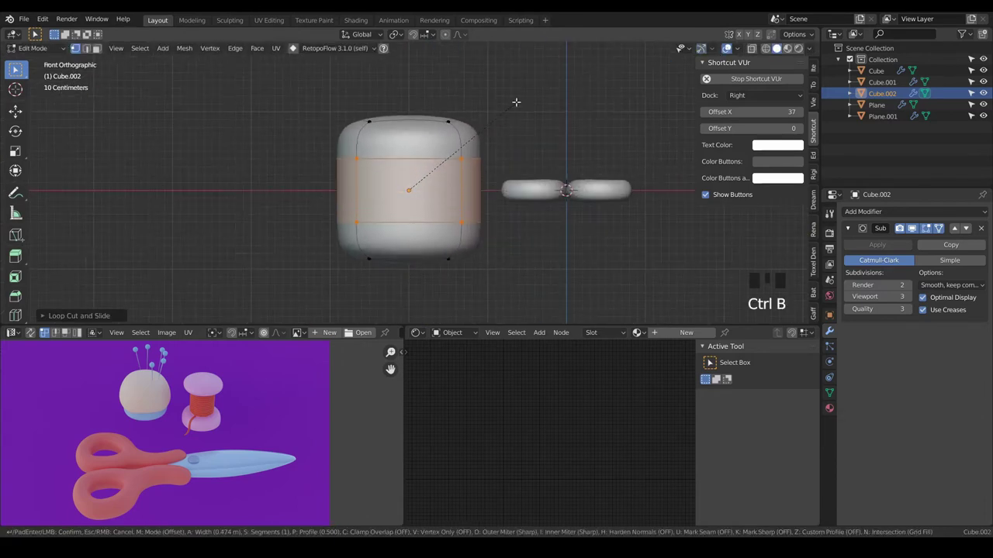
# - Extrude and bevel the cube's end faces in Edit Mode to form the spool's flared rims
pyautogui.press('alt+e')
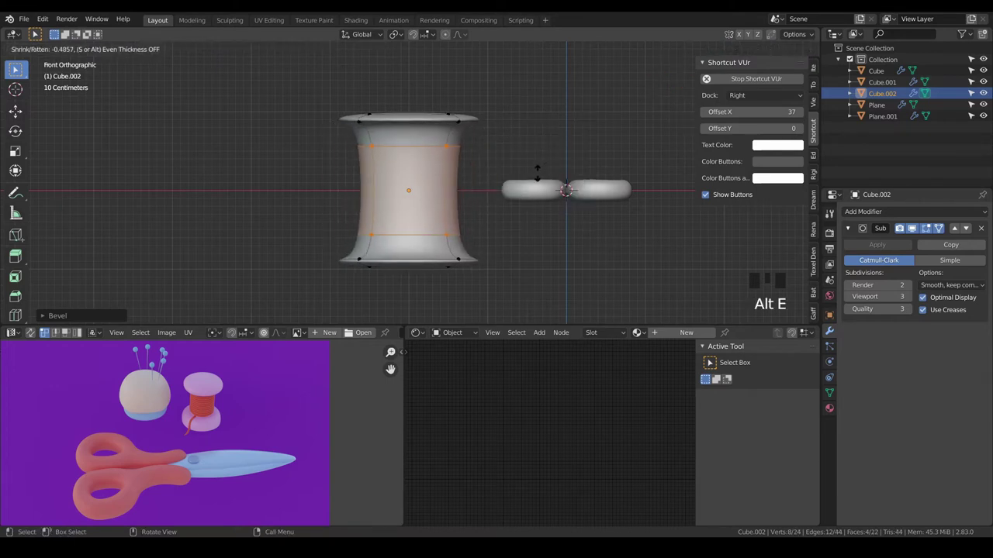
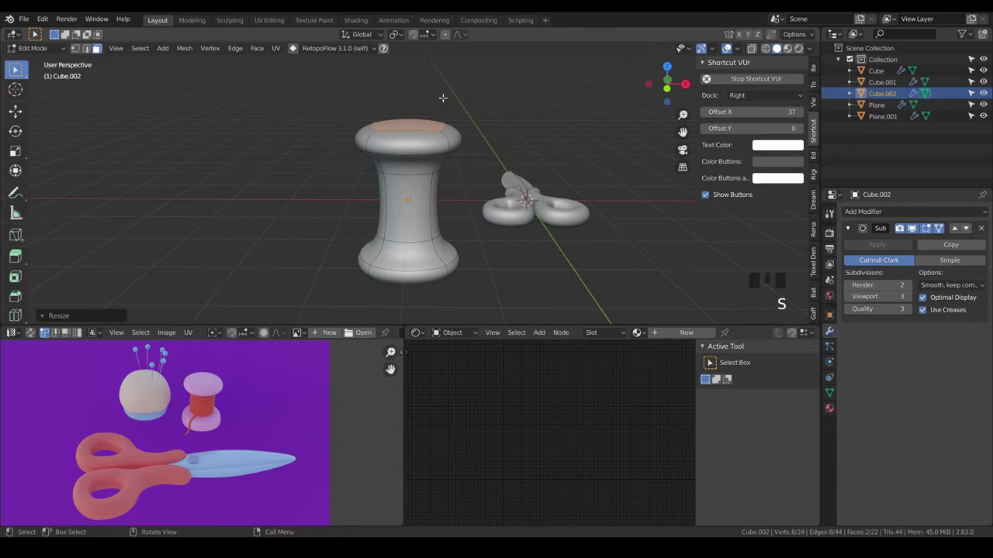
pyautogui.press('a')
pyautogui.press('a')
pyautogui.press('Tab')
pyautogui.press('KP_1')
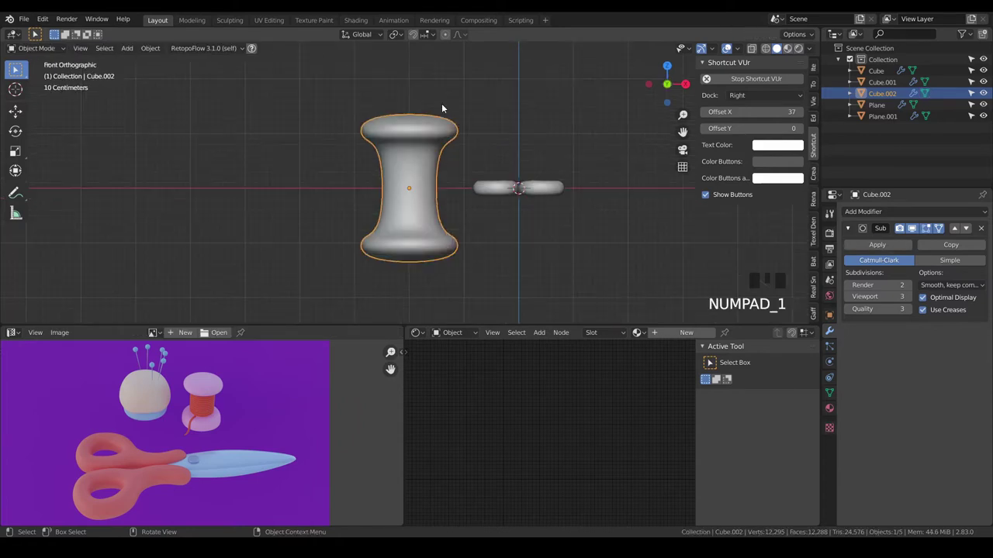
pyautogui.press('Tab')
pyautogui.press('a')
pyautogui.press('a')
pyautogui.press('z')
pyautogui.press('b')
pyautogui.scroll(3)
pyautogui.press('g')
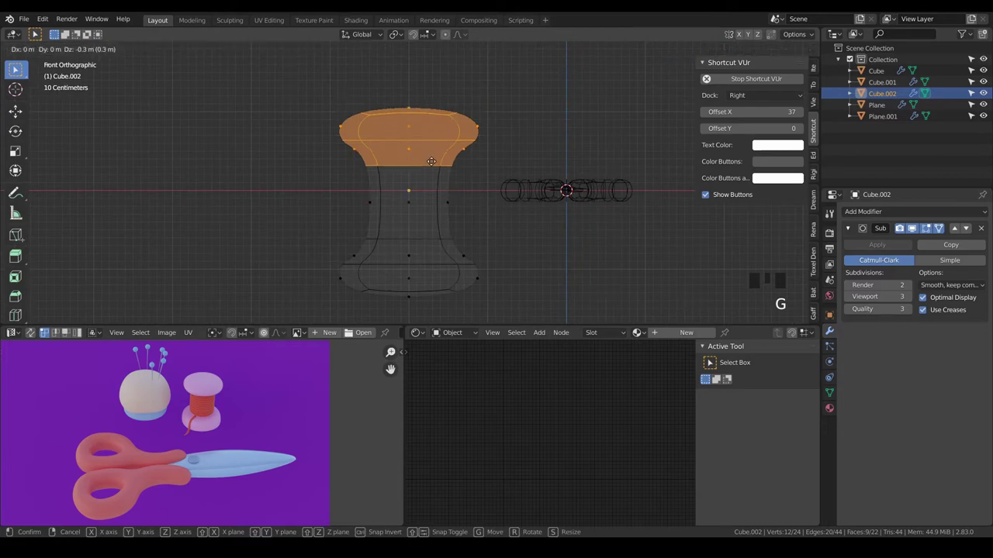
pyautogui.press('a')
pyautogui.press('a')
pyautogui.press('z')
pyautogui.scroll(-3)
# - Scale the spool and set it above the scissors, checking it from an orbited view
pyautogui.press('Tab')
pyautogui.press('s')
pyautogui.scroll(3)
pyautogui.press('g')
pyautogui.moveTo(519, 158); pyautogui.dragTo(433, 189)
pyautogui.press('a')
pyautogui.press('a')
pyautogui.click(374, 184)
pyautogui.moveTo(421, 177); pyautogui.dragTo(457, 163)
pyautogui.scroll(3)
pyautogui.press('Tab')
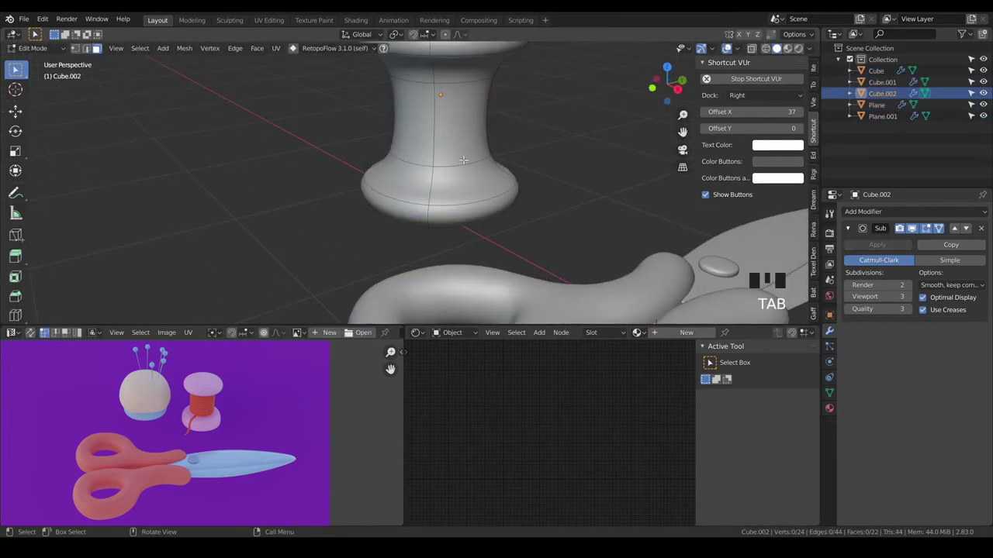
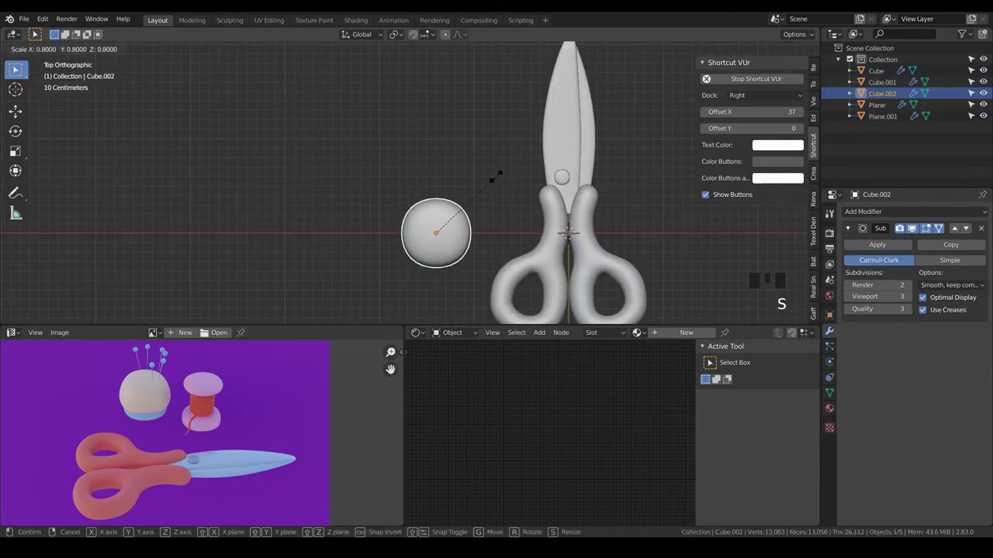
# - In front view, lower the scaled spool so it rests at ground level
pyautogui.press('KP_1')
pyautogui.scroll(3)
pyautogui.press('g')
pyautogui.moveTo(550, 258); pyautogui.dragTo(448, 168)
pyautogui.scroll(3)
pyautogui.press('g')
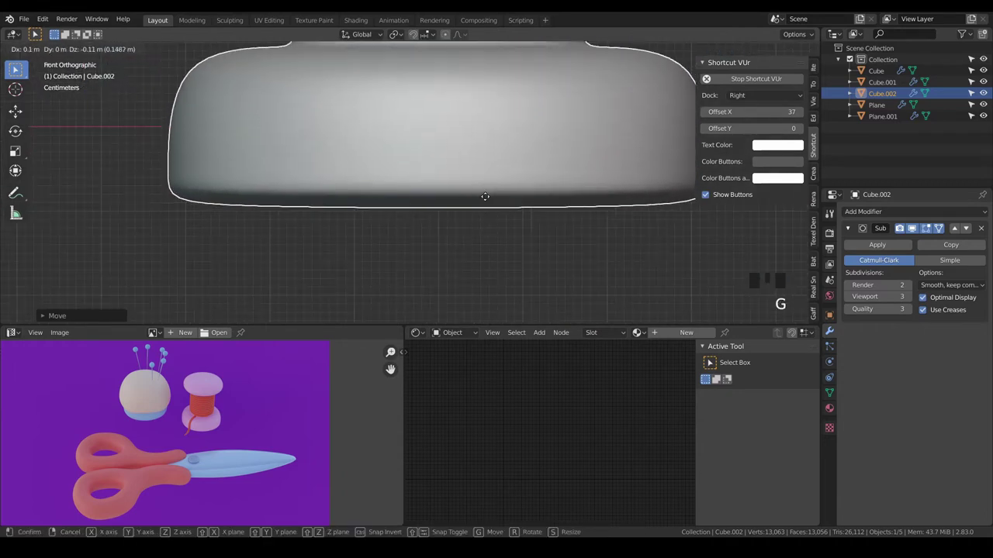
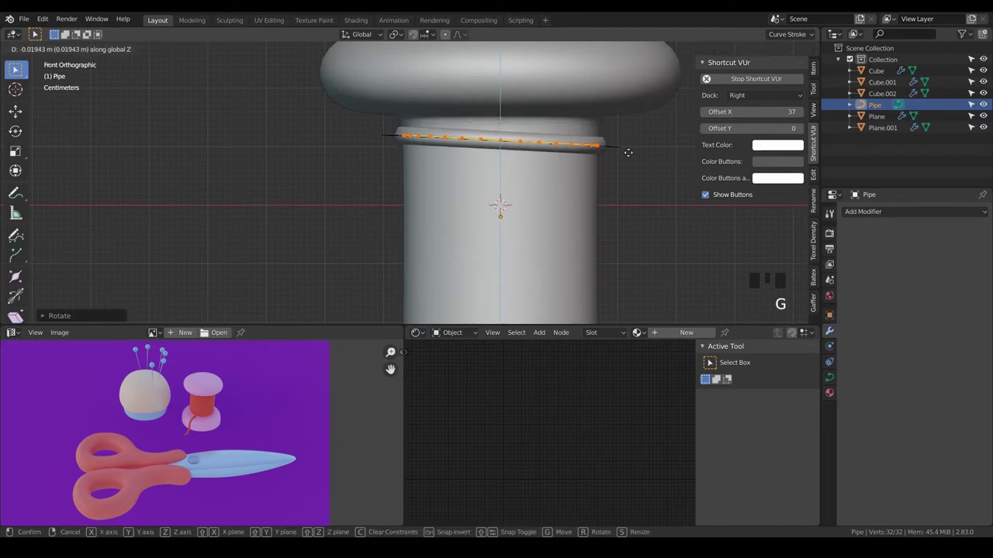
# - Tilt and shrink the thread curve to the spool neck and duplicate it into stacked coils
pyautogui.press('r')
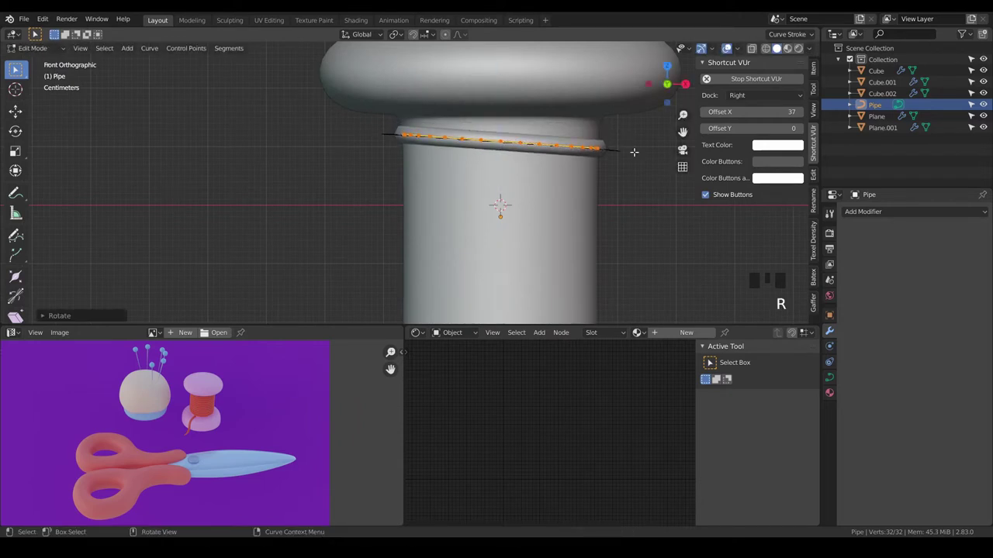
pyautogui.press('alt+s')
pyautogui.press('s')
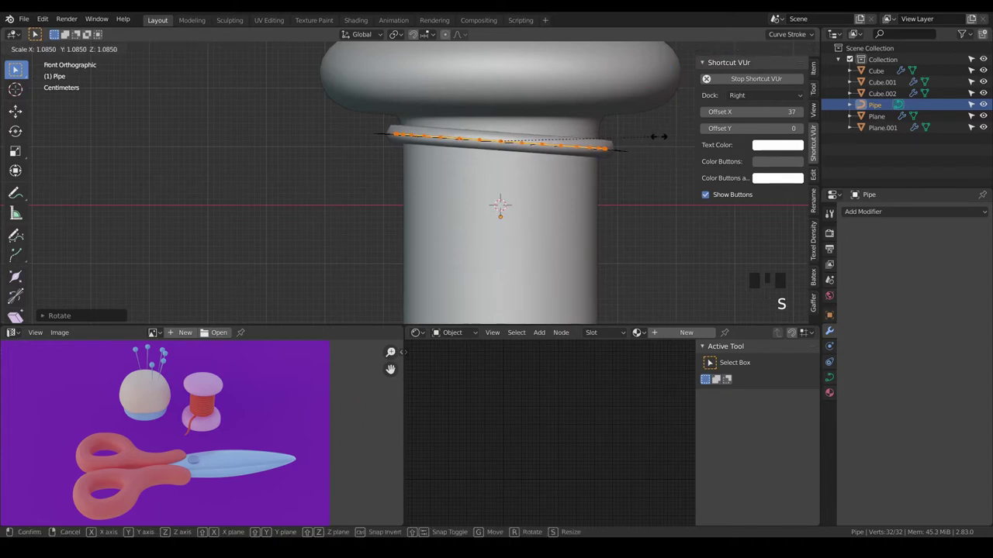
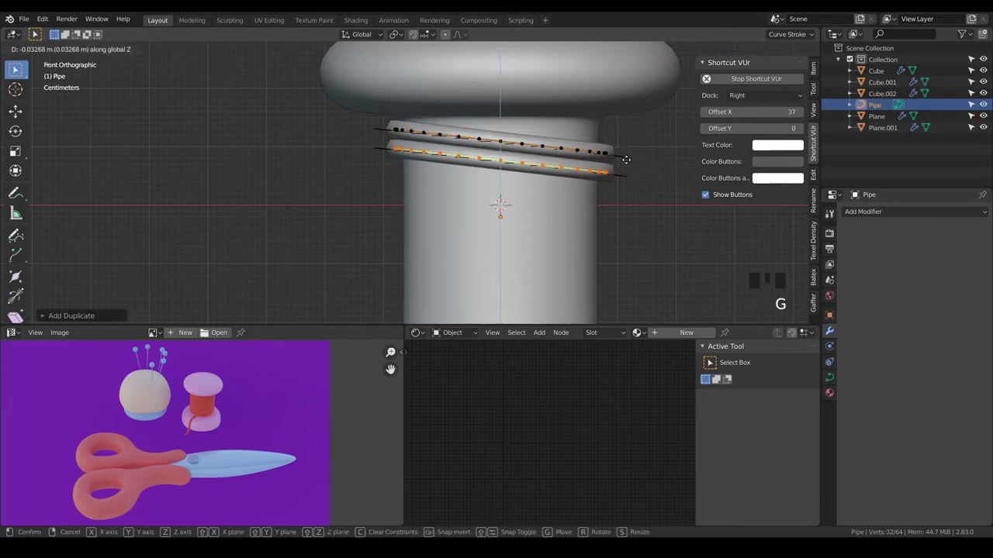
pyautogui.press('a')
pyautogui.press('shift+d')
pyautogui.press('g')
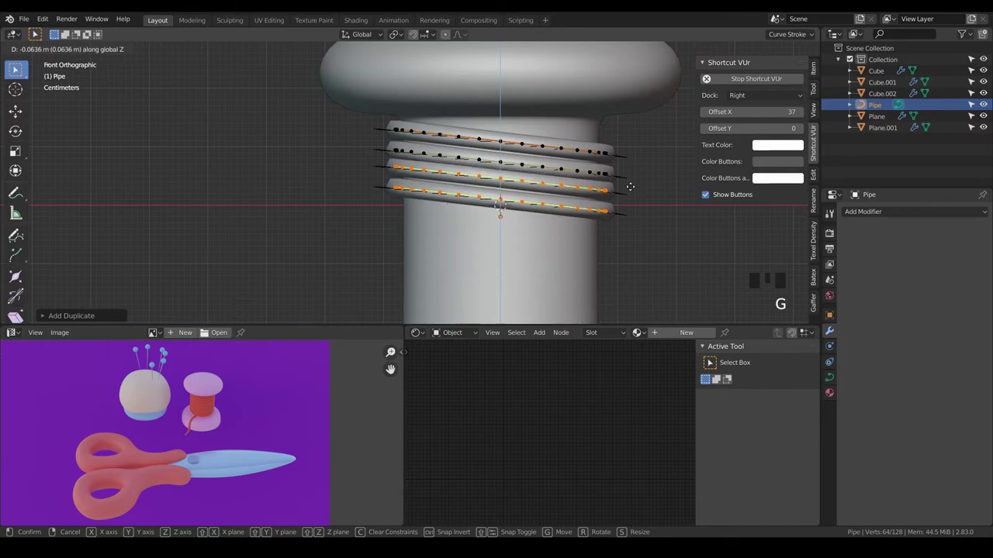
pyautogui.press('a')
pyautogui.press('shift+d')
pyautogui.press('g')
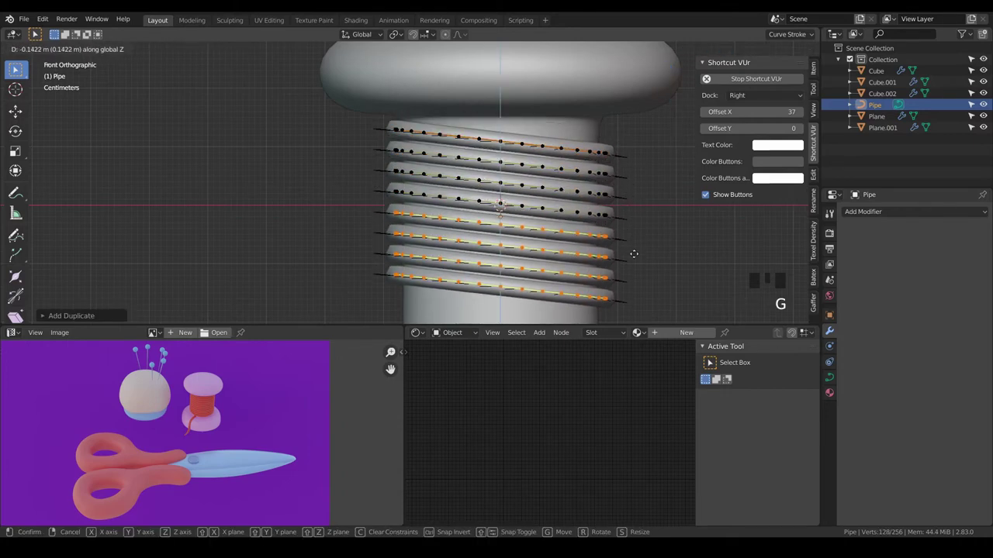
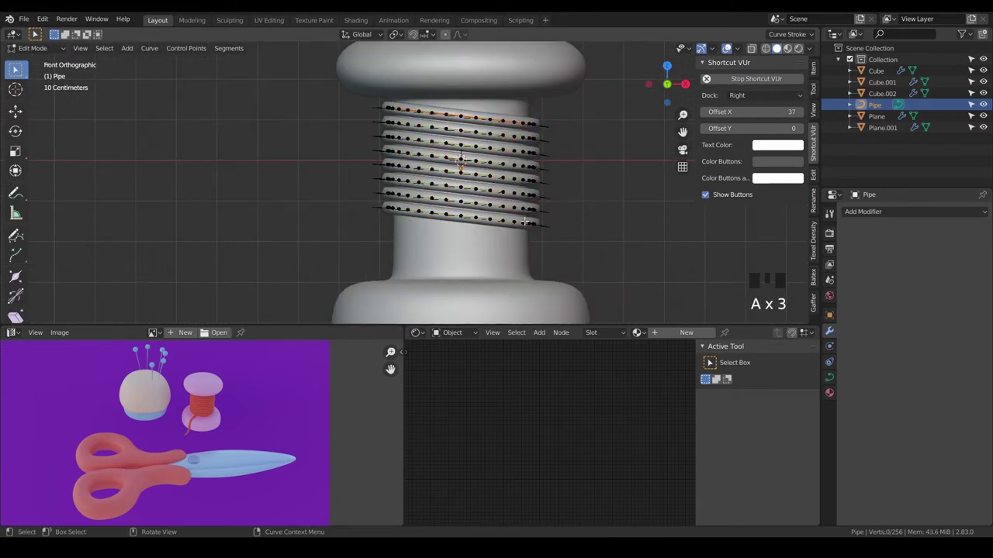
# - Select the linked end turns, duplicate them upward to fill the neck rim to rim
pyautogui.press('l')
pyautogui.press('l')
pyautogui.press('l')
pyautogui.press('l')
pyautogui.press('l')
pyautogui.press('shift+d')
pyautogui.press('g')
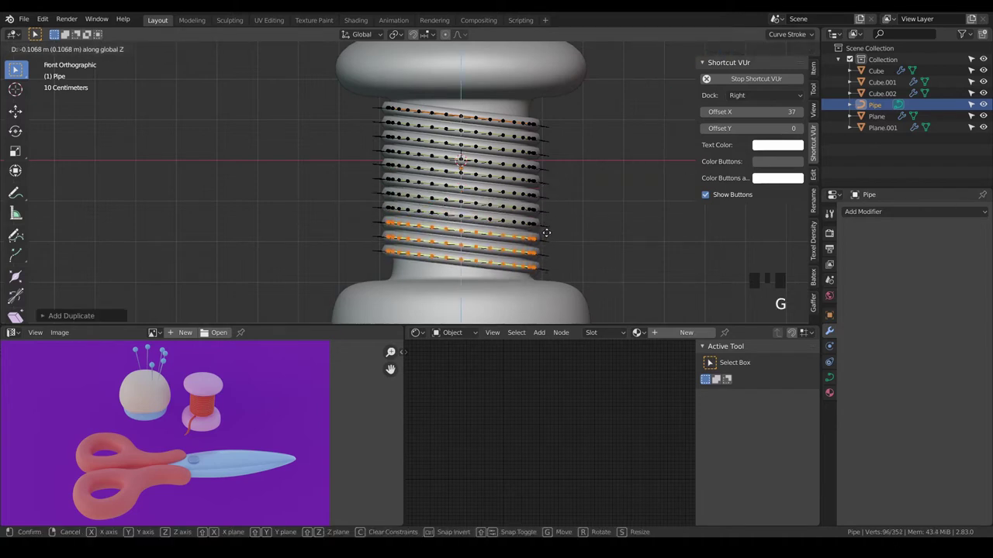
pyautogui.press('a')
pyautogui.press('a')
pyautogui.scroll(-3)
pyautogui.press('Tab')
# - Orbit around the spool to inspect the wound thread coils
pyautogui.moveTo(554, 228); pyautogui.dragTo(485, 247)
pyautogui.press('a')
pyautogui.press('a')
pyautogui.scroll(-3)
pyautogui.moveTo(505, 234); pyautogui.dragTo(501, 221)
pyautogui.scroll(3)
pyautogui.moveTo(493, 219); pyautogui.dragTo(507, 203)
pyautogui.scroll(3)
pyautogui.click(509, 197)
pyautogui.moveTo(516, 197); pyautogui.dragTo(524, 204)
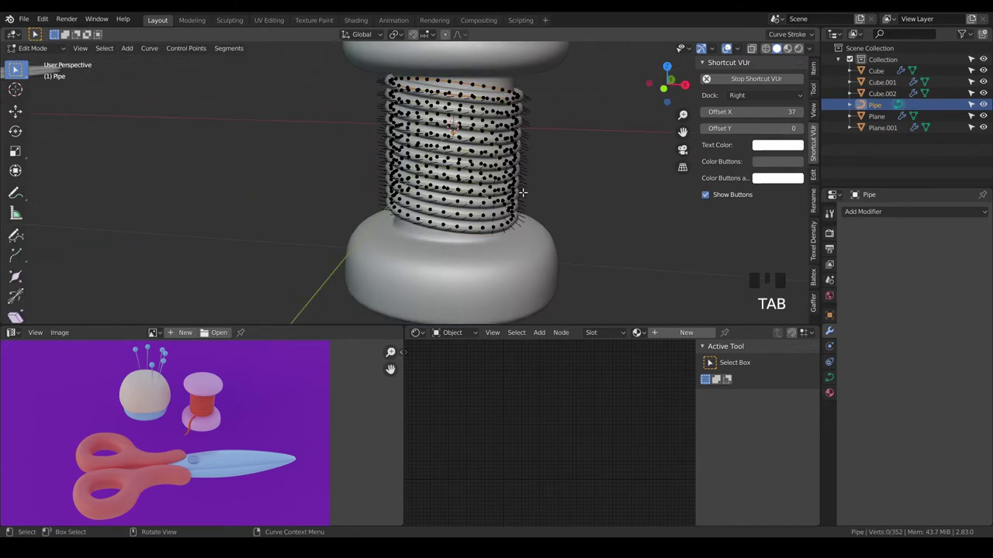
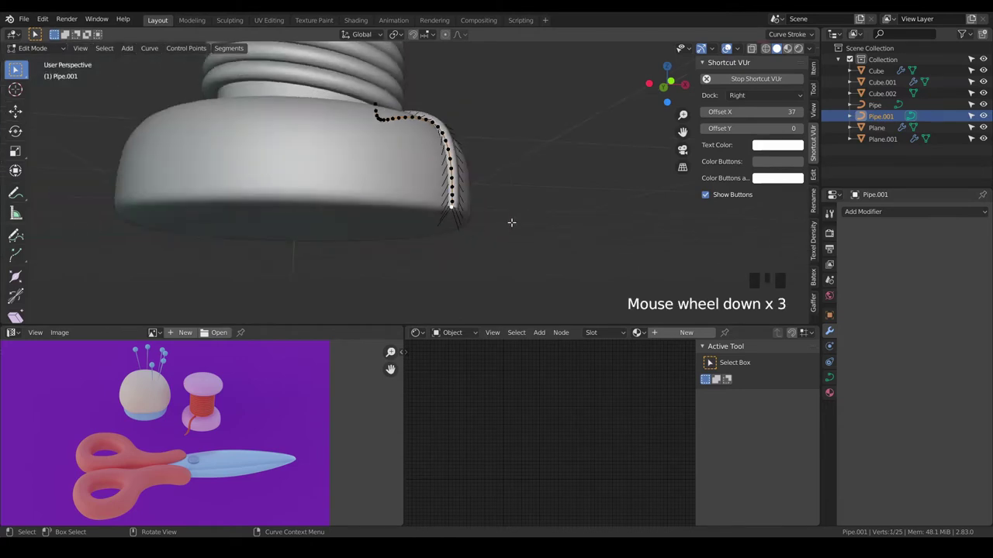
# - Frame the spool base from the front and select the dangling thread curve Pipe.001
pyautogui.press('KP_1')
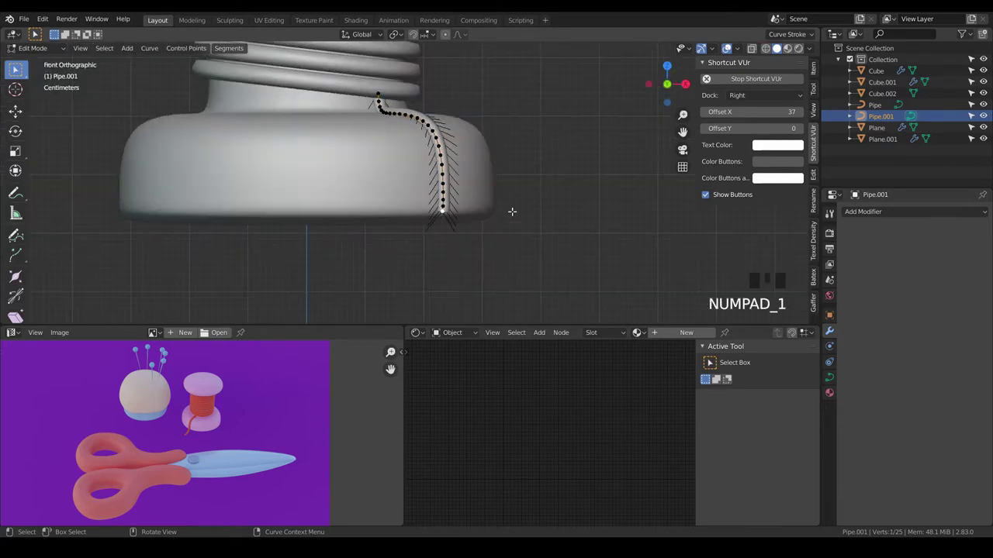
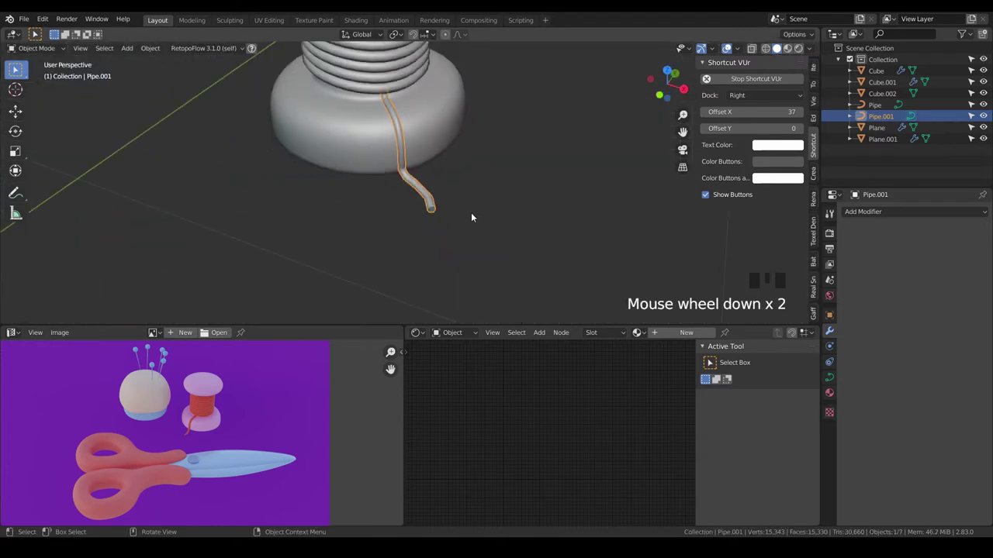
pyautogui.moveTo(475, 208); pyautogui.dragTo(508, 186)
pyautogui.scroll(3)
pyautogui.press('a')
pyautogui.scroll(-3)
pyautogui.moveTo(505, 194); pyautogui.dragTo(544, 235)
pyautogui.scroll(3)
pyautogui.moveTo(533, 234); pyautogui.dragTo(476, 221)
pyautogui.scroll(3)
pyautogui.click(442, 227)
# - Select all the thread's curve points, adjust them with snapping, and leave curve editing
pyautogui.press('Tab')
pyautogui.press('a')
pyautogui.press('ctrl+a')
pyautogui.press('shift+s')
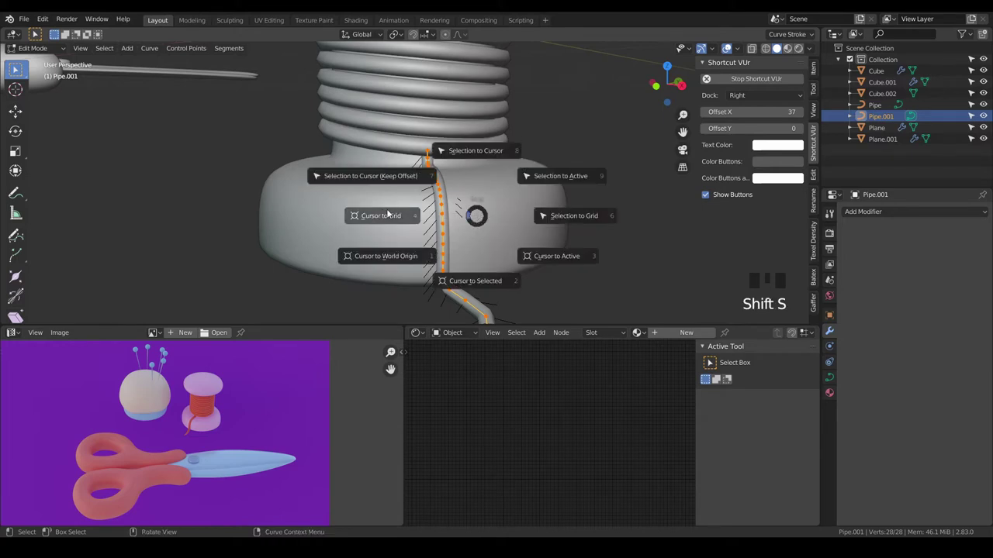
pyautogui.press('Tab')
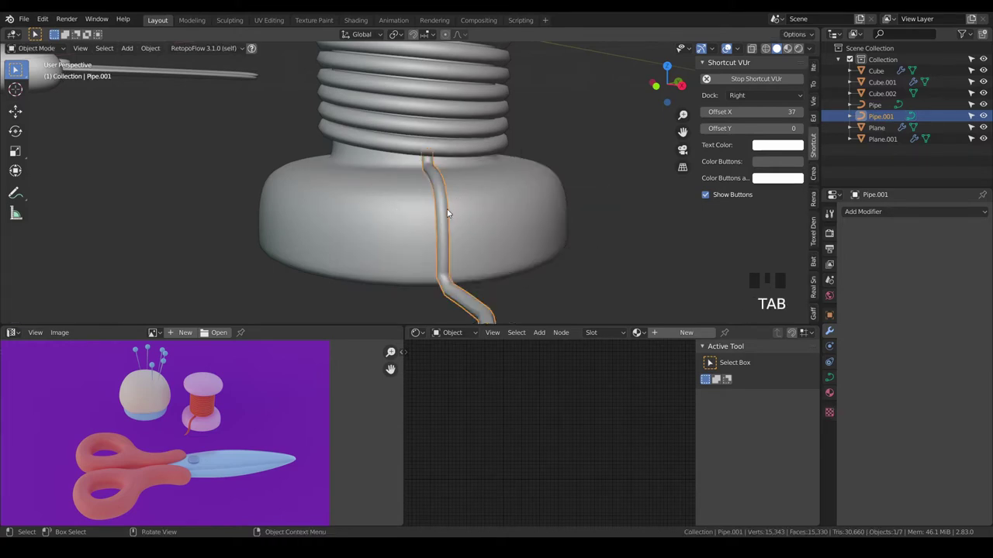
# - Convert the thread curve to a mesh, thicken it with Alt+S and shrink its tip to a point
pyautogui.moveTo(447, 211); pyautogui.dragTo(457, 252)
pyautogui.press('Tab')
pyautogui.press('a')
pyautogui.press('alt+s')
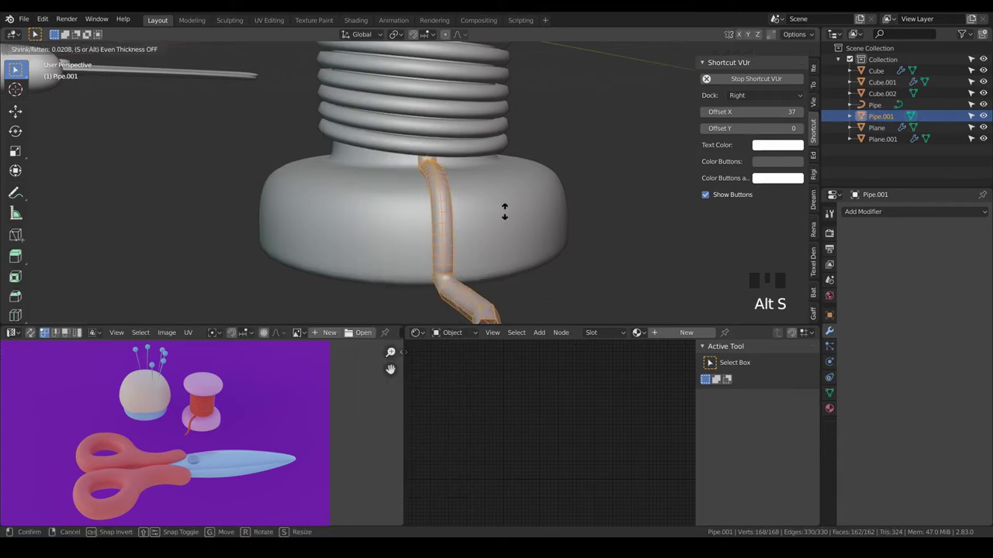
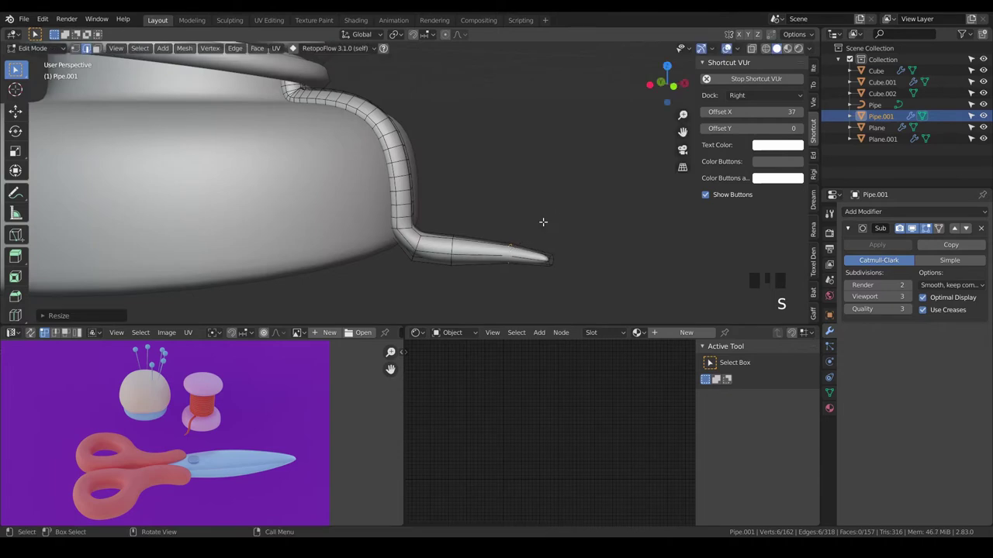
pyautogui.press('a')
pyautogui.press('a')
pyautogui.press('Tab')
# - Orbit around the thread and spool to check the tapered tip, ending in front view
pyautogui.moveTo(539, 232); pyautogui.dragTo(483, 251)
pyautogui.scroll(-3)
pyautogui.press('a')
pyautogui.press('a')
pyautogui.moveTo(490, 228); pyautogui.dragTo(527, 253)
pyautogui.scroll(3)
pyautogui.scroll(3)
pyautogui.moveTo(556, 274); pyautogui.dragTo(487, 236)
pyautogui.scroll(3)
pyautogui.moveTo(491, 239); pyautogui.dragTo(523, 247)
pyautogui.scroll(-3)
pyautogui.press('KP_7')
pyautogui.scroll(-3)
pyautogui.moveTo(491, 204); pyautogui.dragTo(530, 171)
pyautogui.scroll(3)
pyautogui.moveTo(574, 201); pyautogui.dragTo(467, 186)
pyautogui.press('KP_1')
pyautogui.scroll(-3)
# - Select all the spool pieces and move them left of the scene centre
pyautogui.press('z')
pyautogui.press('b')
pyautogui.press('g')
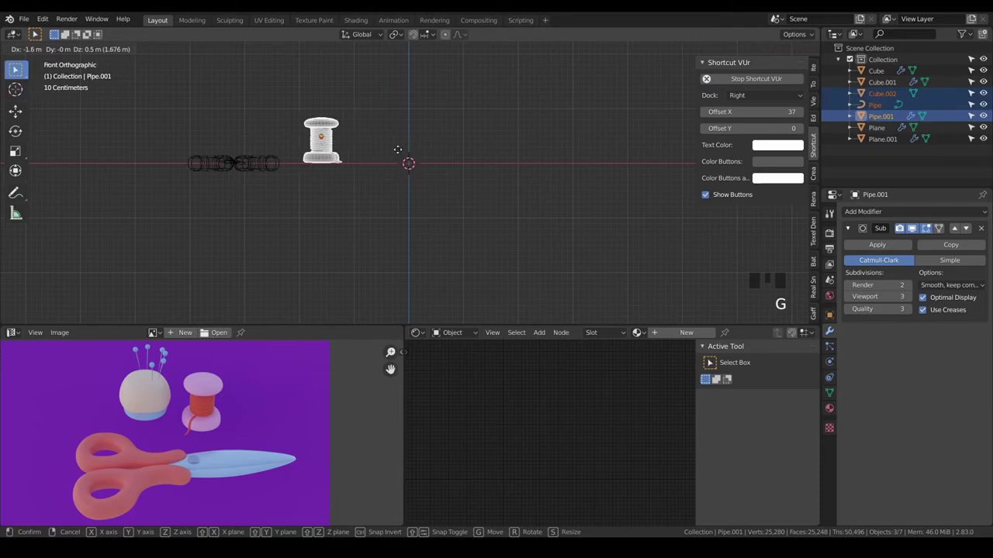
pyautogui.press('a')
pyautogui.press('a')
# - Add a new cube at the centre and round it with a Subdivision modifier
pyautogui.moveTo(401, 164); pyautogui.dragTo(515, 198)
pyautogui.press('z')
pyautogui.press('z')
pyautogui.moveTo(482, 203); pyautogui.dragTo(512, 197)
pyautogui.press('a')
pyautogui.press('a')
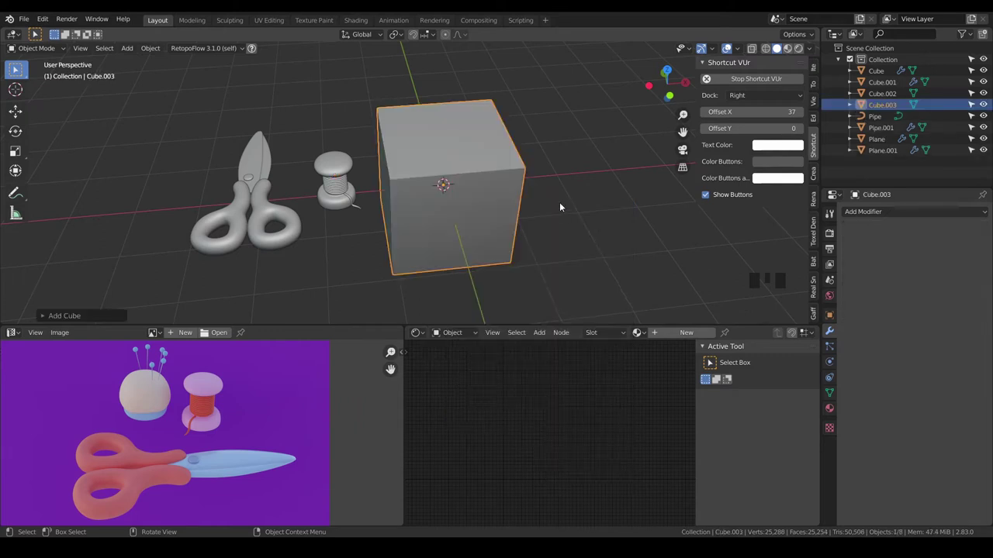
pyautogui.press('ctrl+3')
pyautogui.moveTo(431, 179); pyautogui.dragTo(942, 233)
pyautogui.click(942, 232)
# - Add an edge loop near the cube's bottom to flatten the base, then apply its scale
pyautogui.press('Tab')
pyautogui.press('KP_1')
pyautogui.scroll(3)
pyautogui.press('a')
pyautogui.press('a')
pyautogui.press('ctrl+r')
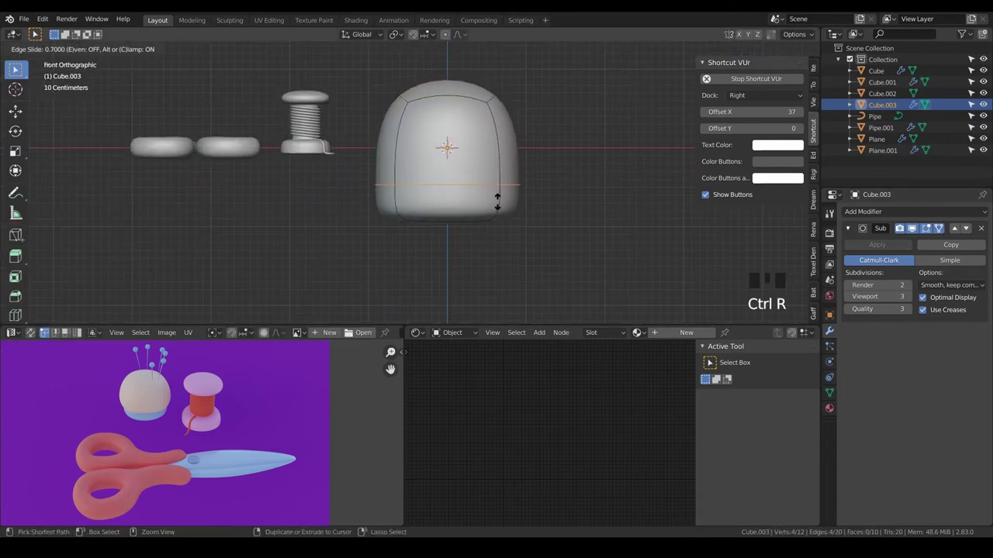
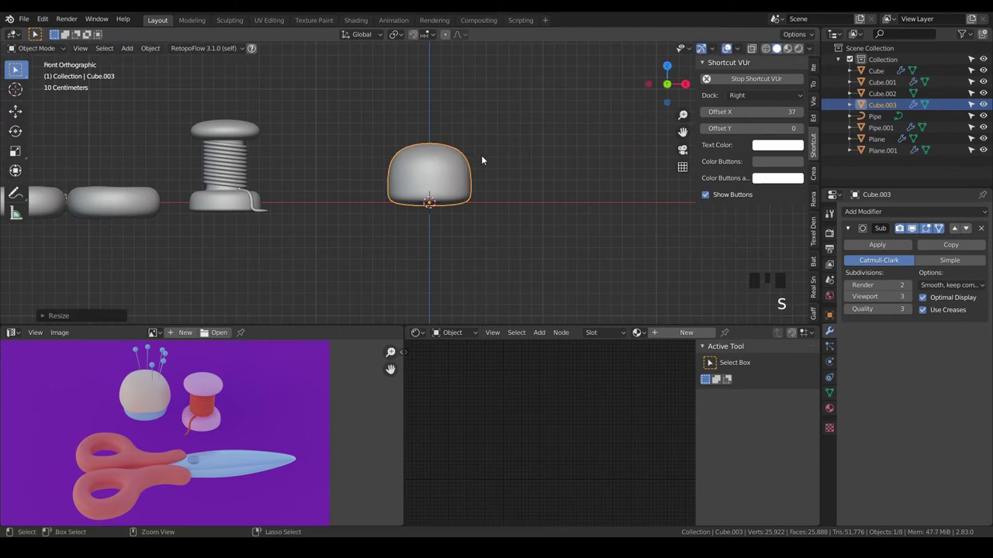
pyautogui.press('ctrl+a')
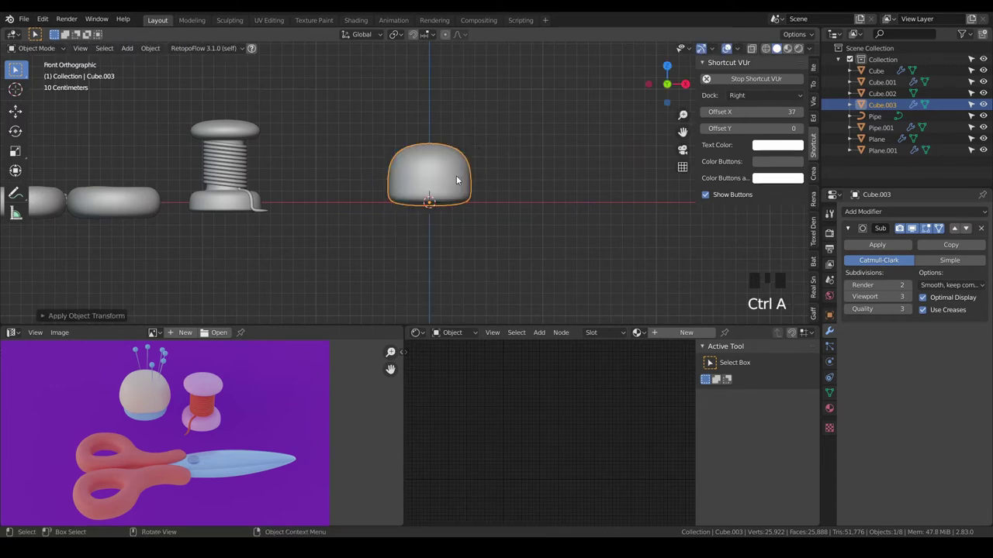
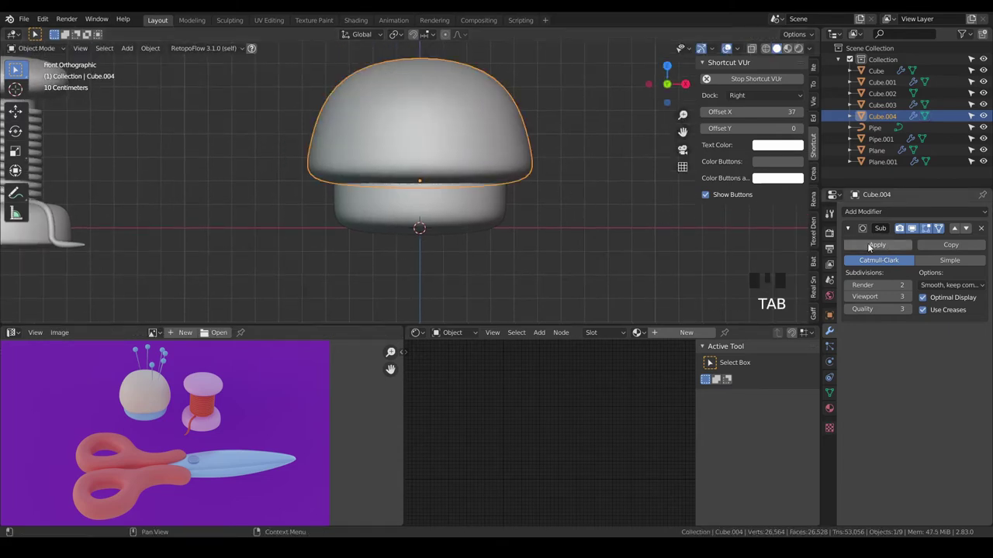
# - Lower the dome's bottom vertices so it overhangs the rounded base lip
pyautogui.moveTo(869, 246); pyautogui.dragTo(553, 200)
pyautogui.press('Tab')
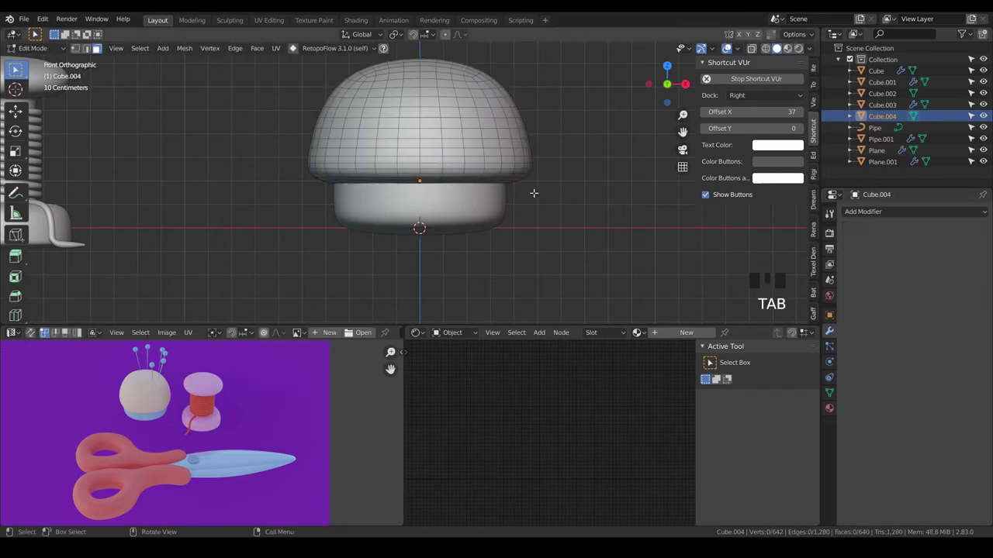
pyautogui.press('ctrl+z')
pyautogui.press('ctrl+z')
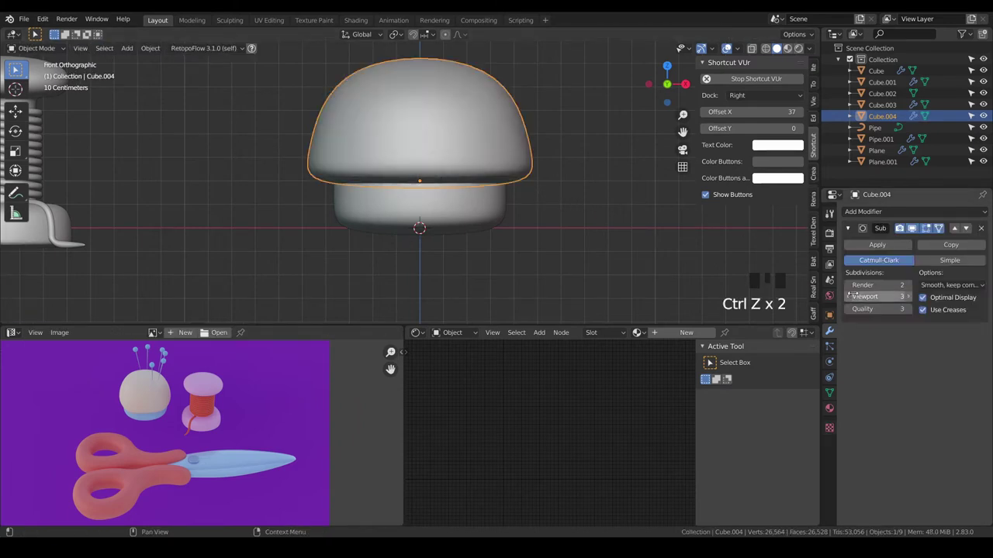
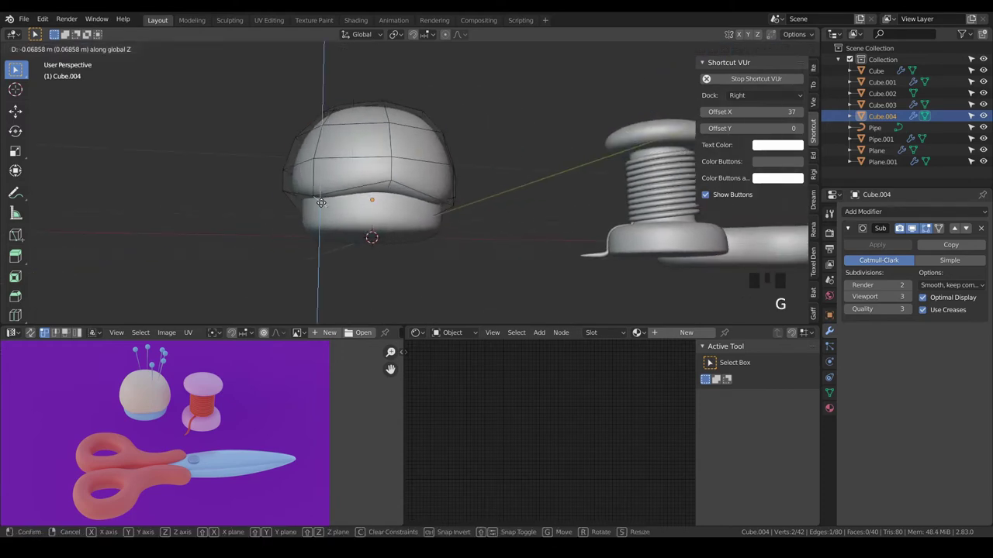
pyautogui.press('Tab')
pyautogui.moveTo(428, 215); pyautogui.dragTo(327, 234)
pyautogui.press('a')
# - Check the pincushion from several angles, then bring up the Add > Mesh list
pyautogui.scroll(-3)
pyautogui.moveTo(405, 232); pyautogui.dragTo(296, 236)
pyautogui.scroll(-3)
pyautogui.moveTo(347, 226); pyautogui.dragTo(379, 220)
pyautogui.scroll(3)
pyautogui.moveTo(463, 231); pyautogui.dragTo(503, 227)
pyautogui.scroll(-3)
pyautogui.moveTo(507, 225); pyautogui.dragTo(461, 230)
pyautogui.press('shift+a')
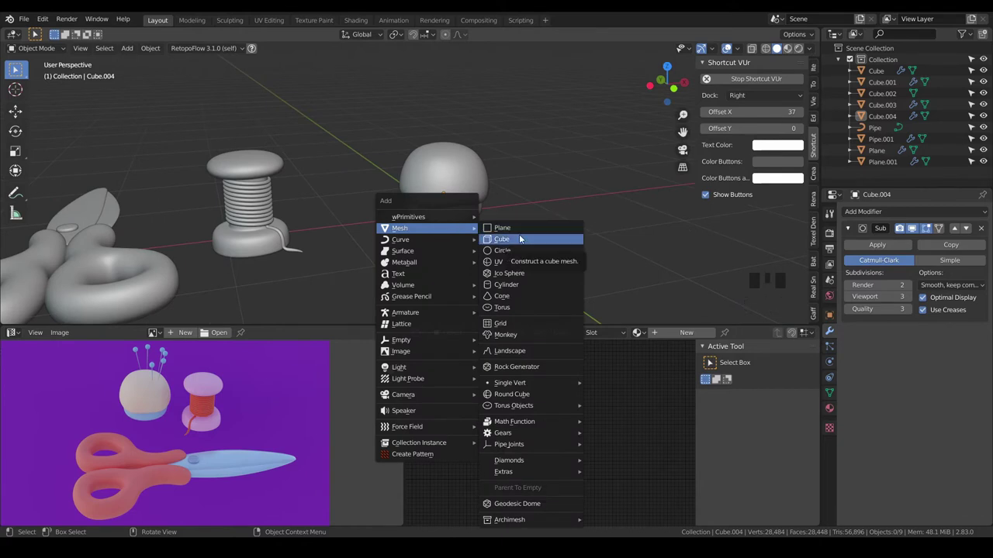
# - Round the new cube into a smooth sphere and view it from the front
pyautogui.scroll(-3)
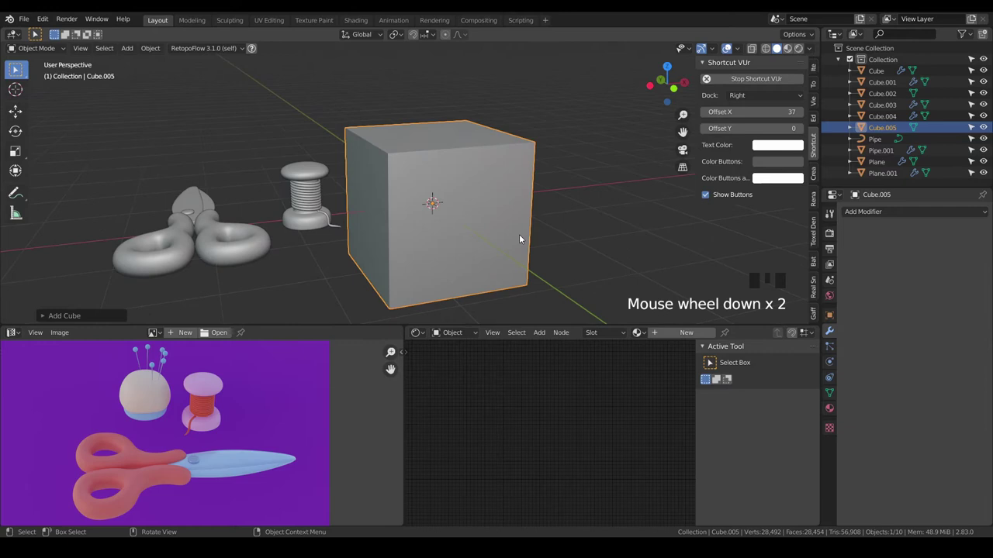
pyautogui.press('ctrl+3')
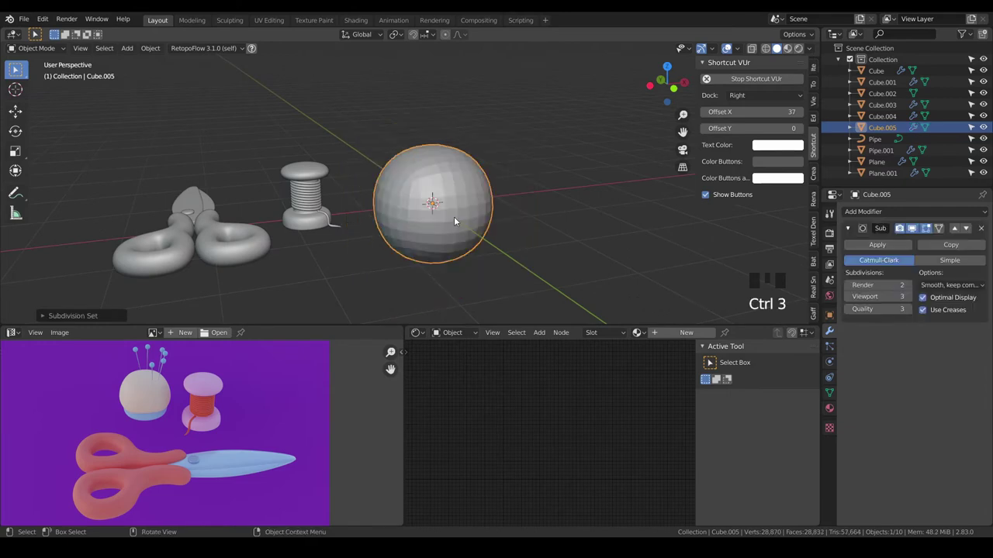
pyautogui.rightClick(457, 220)
pyautogui.scroll(-3)
pyautogui.press('KP_1')
pyautogui.scroll(3)
# - Shrink the sphere to pin-head size and raise it above the cushion dome
pyautogui.press('s')
pyautogui.scroll(3)
pyautogui.press('s')
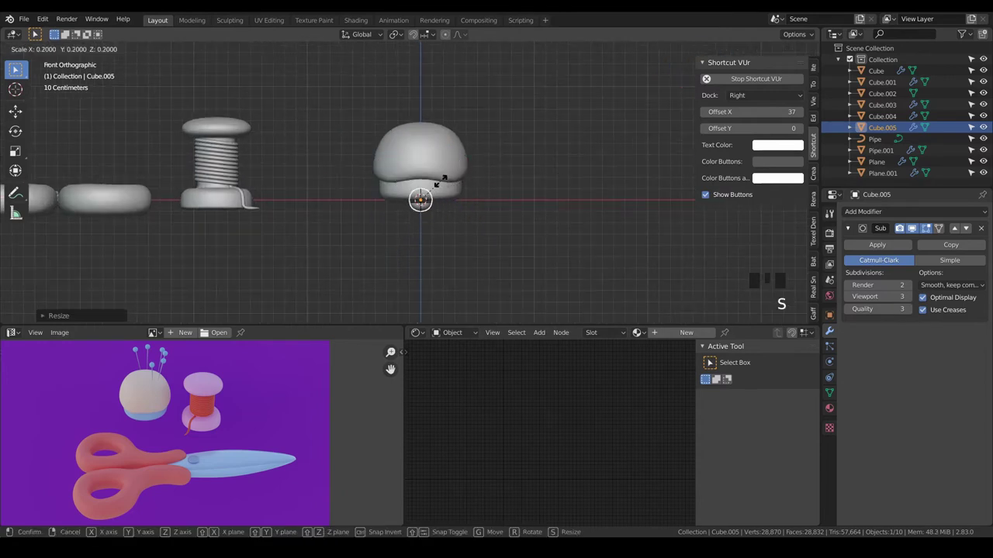
pyautogui.scroll(3)
pyautogui.scroll(-3)
pyautogui.press('g')
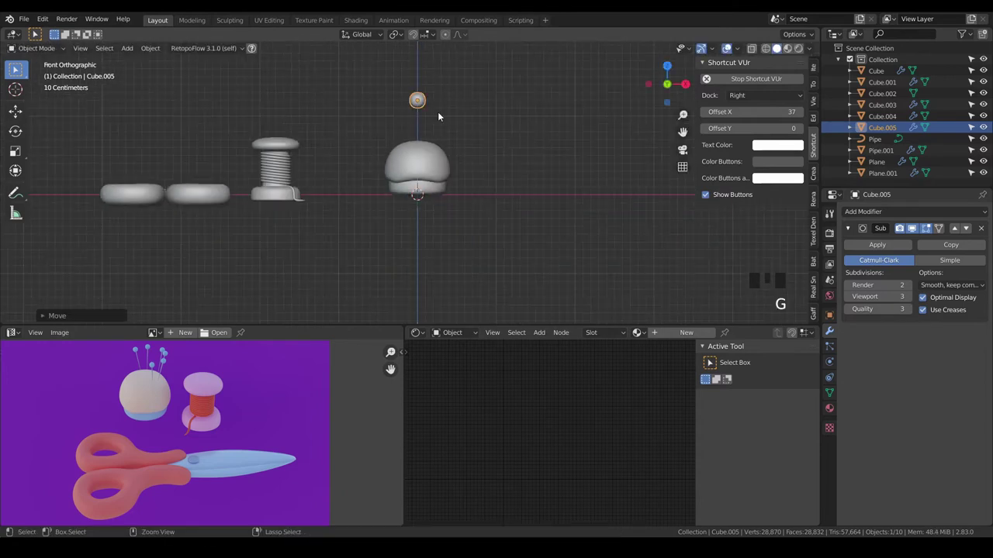
pyautogui.scroll(3)
pyautogui.moveTo(449, 119); pyautogui.dragTo(460, 168)
pyautogui.scroll(3)
# - Fine-tune the pin head's size and height, then bring up the mesh list for the shaft
pyautogui.press('s')
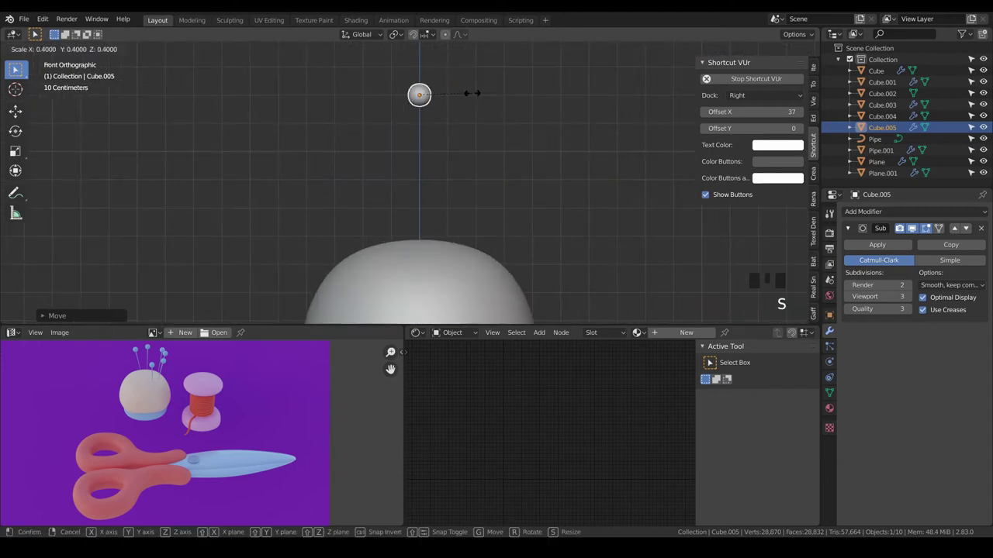
pyautogui.scroll(-3)
pyautogui.scroll(3)
pyautogui.press('g')
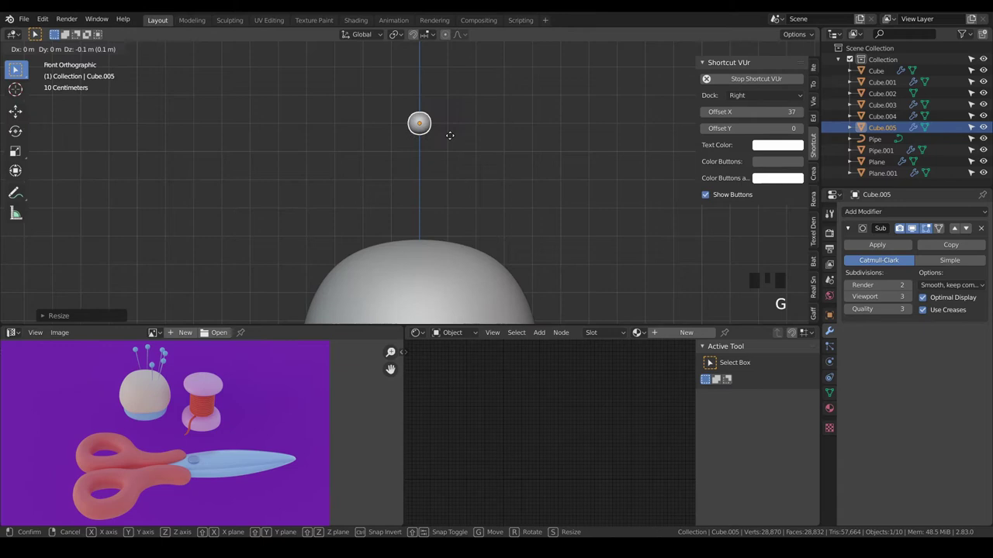
pyautogui.press('a')
pyautogui.press('a')
pyautogui.press('shift+a')
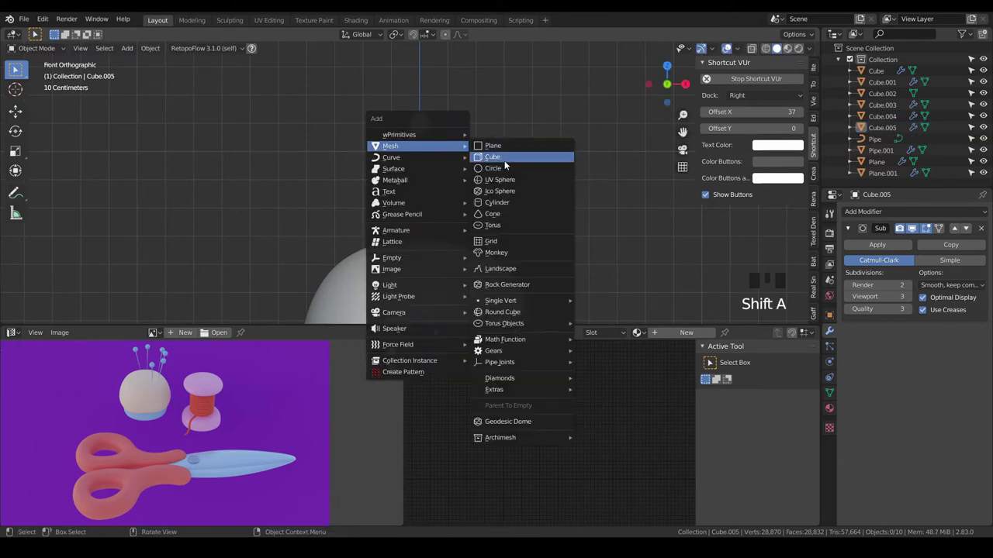
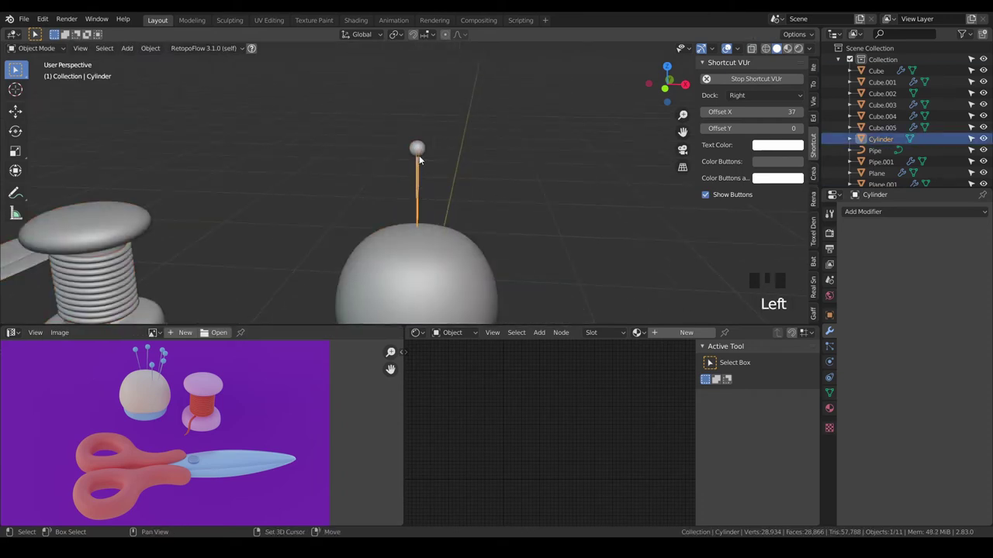
# - Tilt the selected pin about -15° and move it toward the cushion's edge
pyautogui.click(423, 157)
pyautogui.press('KP_1')
pyautogui.scroll(3)
pyautogui.scroll(3)
pyautogui.moveTo(531, 203); pyautogui.dragTo(481, 182)
pyautogui.scroll(3)
pyautogui.press('g')
pyautogui.scroll(-3)
pyautogui.press('r')
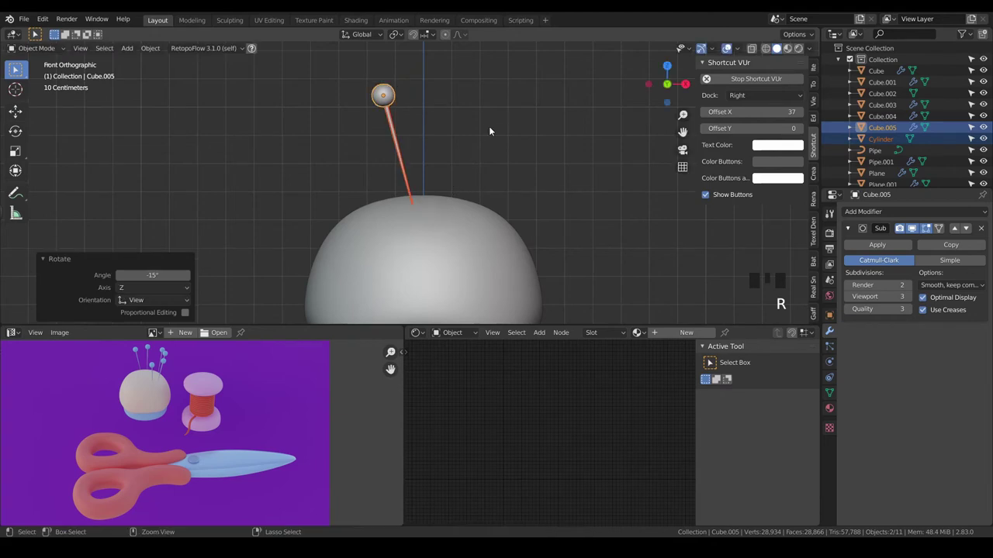
pyautogui.scroll(-3)
pyautogui.press('KP_7')
pyautogui.moveTo(459, 212); pyautogui.dragTo(440, 177)
pyautogui.scroll(3)
pyautogui.press('g')
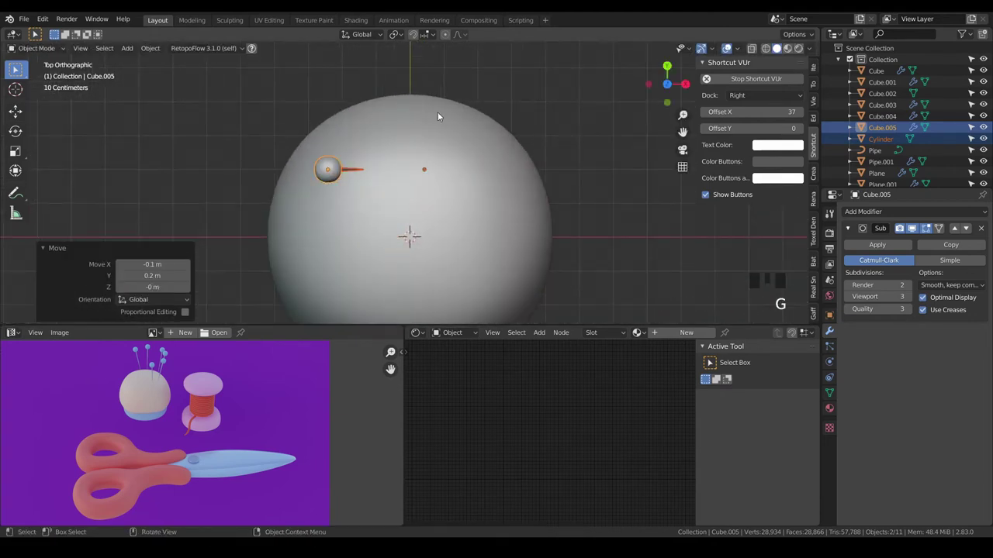
pyautogui.press('r')
# - Duplicate the pin three times, rotating each copy around the cushion so four pins point outward
pyautogui.press('shift+d')
pyautogui.press('r')
pyautogui.press('g')
pyautogui.press('g')
pyautogui.press('shift+d')
pyautogui.press('r')
pyautogui.press('g')
pyautogui.press('shift+d')
pyautogui.press('r')
pyautogui.press('g')
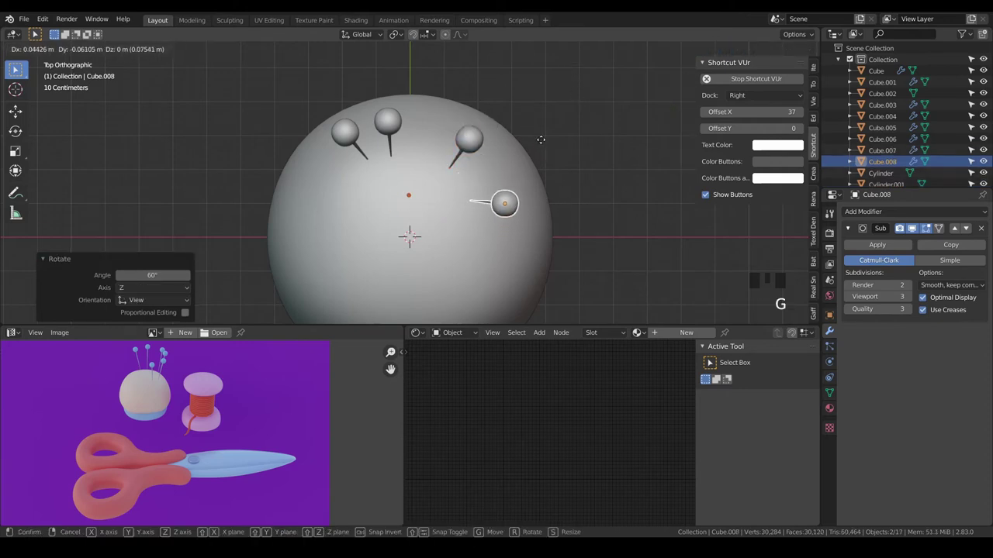
pyautogui.moveTo(540, 150); pyautogui.dragTo(530, 68)
# - Box-select the pins in wireframe and nudge their placement while inspecting from several angles
pyautogui.scroll(3)
pyautogui.scroll(-3)
pyautogui.press('z')
pyautogui.press('b')
pyautogui.press('z')
pyautogui.press('g')
pyautogui.moveTo(469, 116); pyautogui.dragTo(385, 116)
pyautogui.press('a')
pyautogui.press('a')
pyautogui.moveTo(407, 127); pyautogui.dragTo(449, 164)
pyautogui.scroll(-3)
pyautogui.moveTo(461, 153); pyautogui.dragTo(506, 111)
pyautogui.scroll(3)
pyautogui.moveTo(500, 114); pyautogui.dragTo(444, 129)
pyautogui.press('z')
pyautogui.click(272, 84)
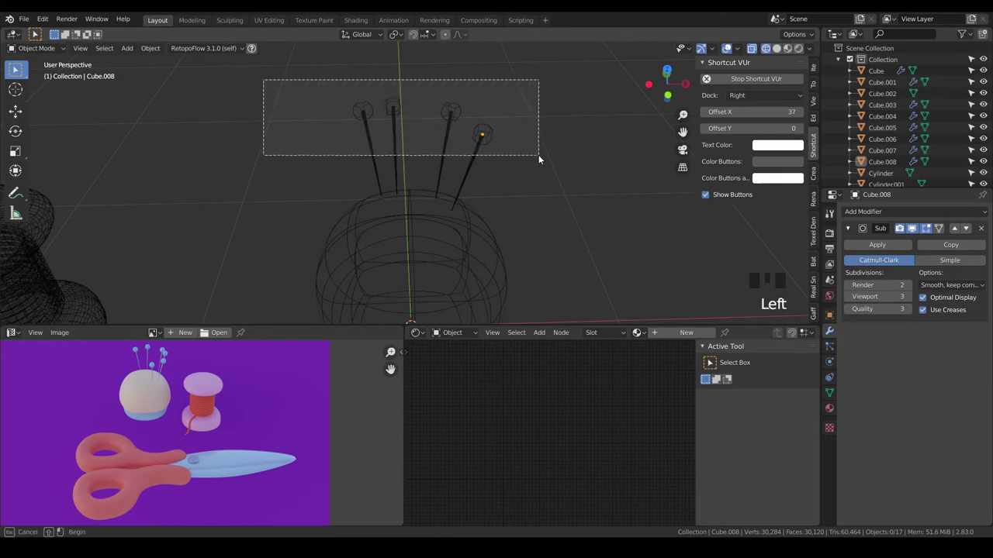
# - From top view, duplicate and rotate one more pin into place on the cushion
pyautogui.scroll(-3)
pyautogui.press('KP_7')
pyautogui.press('shift+d')
pyautogui.press('r')
pyautogui.scroll(3)
pyautogui.press('g')
pyautogui.press('a')
pyautogui.press('a')
# - Orbit around the pincushion to check the pins from all sides
pyautogui.moveTo(370, 244); pyautogui.dragTo(423, 186)
pyautogui.press('z')
pyautogui.moveTo(482, 207); pyautogui.dragTo(514, 131)
pyautogui.scroll(3)
pyautogui.moveTo(497, 142); pyautogui.dragTo(394, 199)
pyautogui.scroll(-3)
pyautogui.moveTo(425, 175); pyautogui.dragTo(475, 160)
pyautogui.scroll(-3)
pyautogui.moveTo(485, 161); pyautogui.dragTo(511, 141)
pyautogui.scroll(3)
pyautogui.moveTo(515, 140); pyautogui.dragTo(536, 126)
pyautogui.scroll(3)
pyautogui.moveTo(532, 132); pyautogui.dragTo(449, 132)
# - Select and delete stray pin pieces, then review the cleaned-up cushion
pyautogui.click(449, 132)
pyautogui.click(447, 116)
pyautogui.press('x')
pyautogui.click(429, 117)
pyautogui.click(426, 134)
pyautogui.click(431, 136)
pyautogui.click(427, 119)
pyautogui.press('x')
pyautogui.moveTo(447, 155); pyautogui.dragTo(422, 174)
pyautogui.scroll(-3)
pyautogui.moveTo(437, 188); pyautogui.dragTo(453, 189)
pyautogui.scroll(3)
pyautogui.moveTo(461, 181); pyautogui.dragTo(466, 175)
pyautogui.scroll(-3)
# - Box-select the whole pincushion with its pins and move it along X beside the spool and scissors
pyautogui.press('z')
pyautogui.press('b')
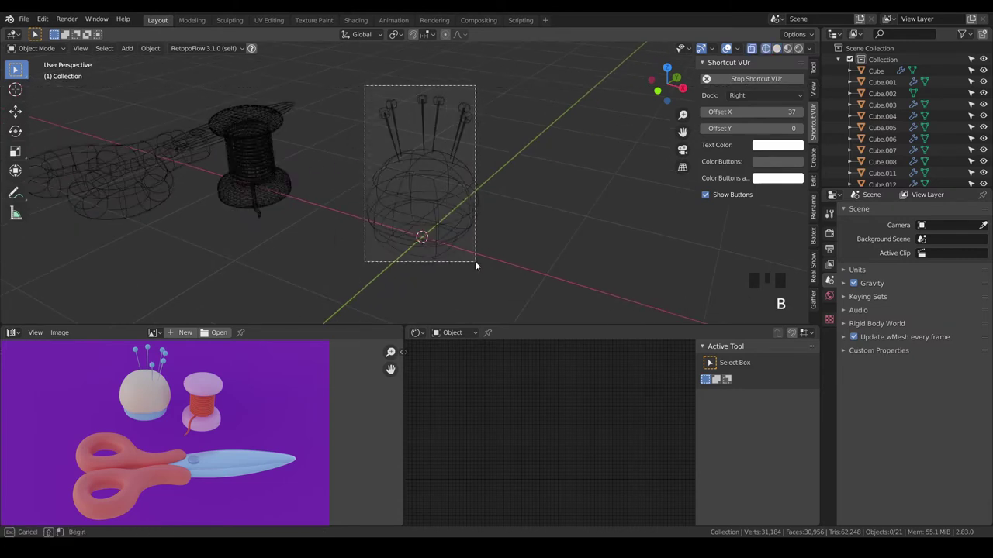
pyautogui.press('z')
pyautogui.scroll(-3)
pyautogui.press('KP_7')
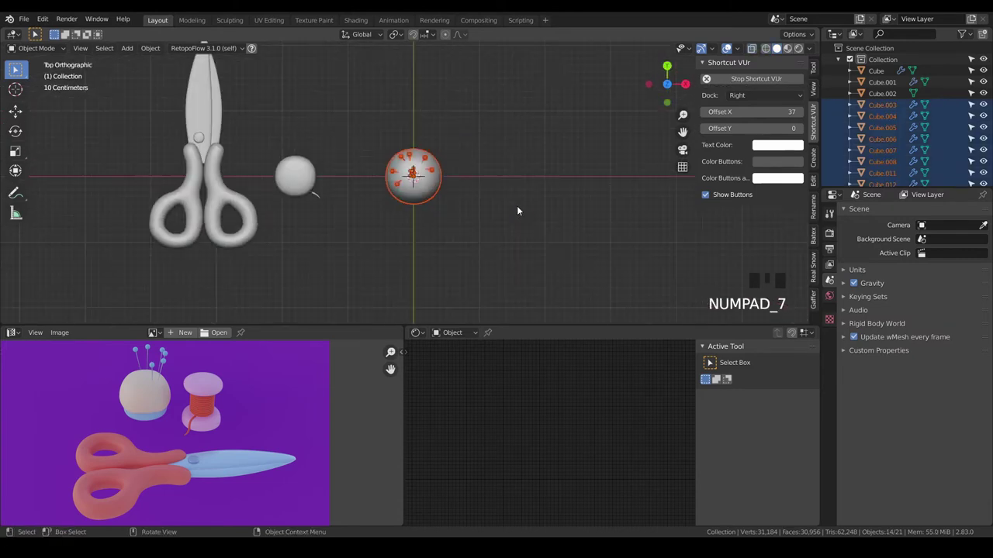
pyautogui.press('KP_1')
pyautogui.scroll(3)
pyautogui.scroll(-3)
pyautogui.press('g')
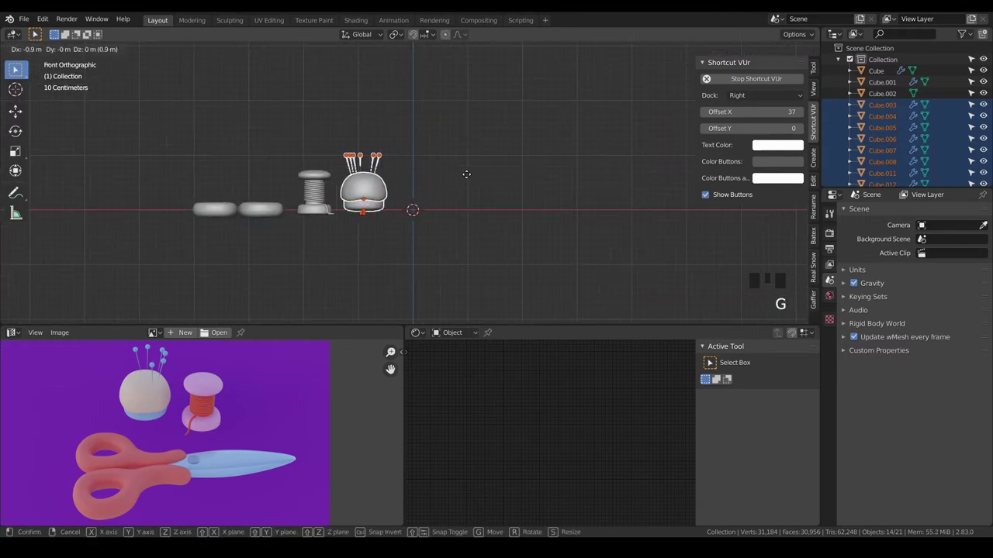
pyautogui.press('a')
pyautogui.press('a')
# - Orbit the grouped sewing set to inspect it near the origin
pyautogui.moveTo(467, 180); pyautogui.dragTo(497, 203)
pyautogui.scroll(3)
pyautogui.moveTo(494, 199); pyautogui.dragTo(486, 174)
pyautogui.scroll(3)
pyautogui.moveTo(485, 194); pyautogui.dragTo(509, 174)
pyautogui.moveTo(509, 175); pyautogui.dragTo(445, 208)
pyautogui.scroll(-3)
pyautogui.moveTo(503, 202); pyautogui.dragTo(432, 208)
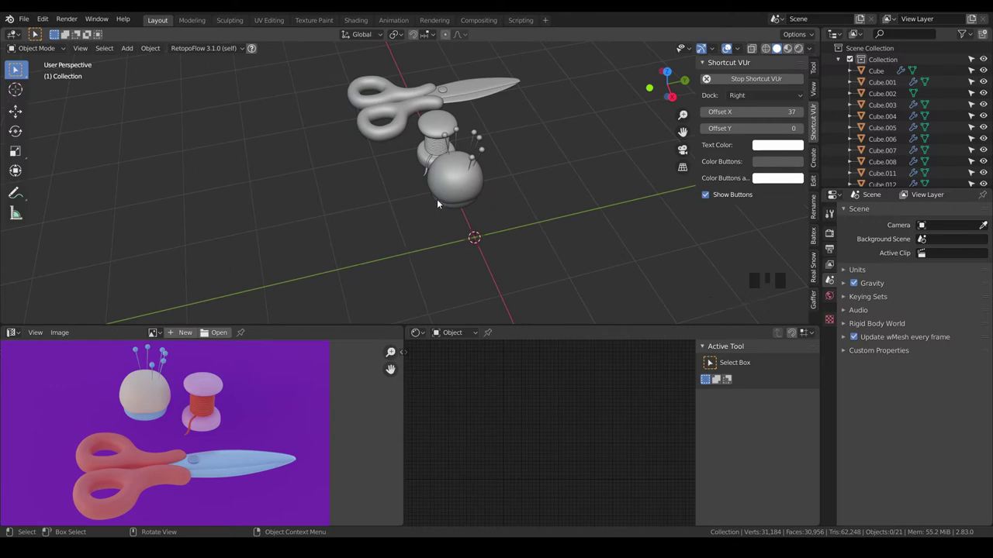
# - In top wireframe view, move the spool to sit behind-right of the scissors
pyautogui.scroll(-3)
pyautogui.scroll(3)
pyautogui.moveTo(470, 197); pyautogui.dragTo(468, 196)
pyautogui.scroll(3)
pyautogui.moveTo(431, 181); pyautogui.dragTo(494, 234)
pyautogui.scroll(3)
pyautogui.press('z')
pyautogui.moveTo(466, 138); pyautogui.dragTo(466, 141)
pyautogui.scroll(-3)
pyautogui.press('KP_7')
pyautogui.scroll(-3)
pyautogui.press('g')
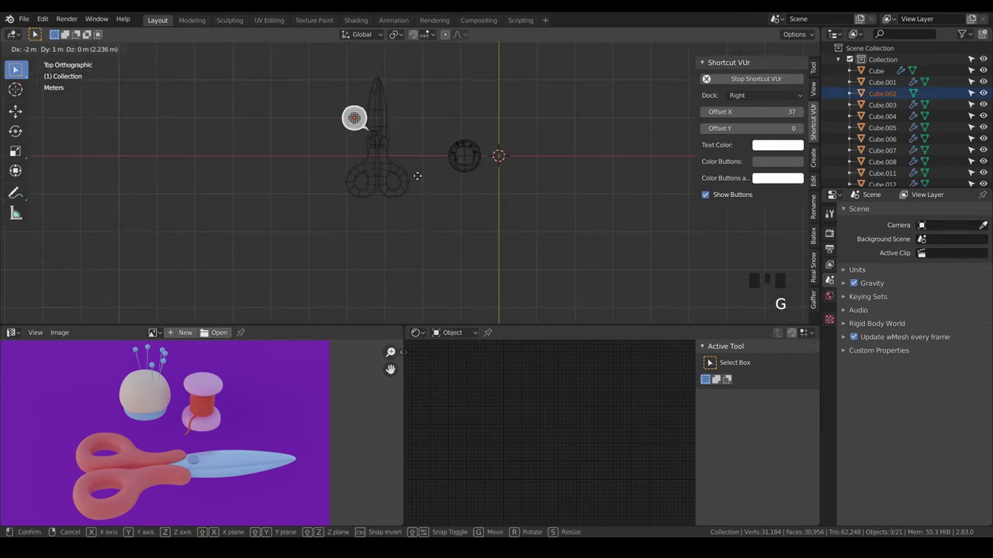
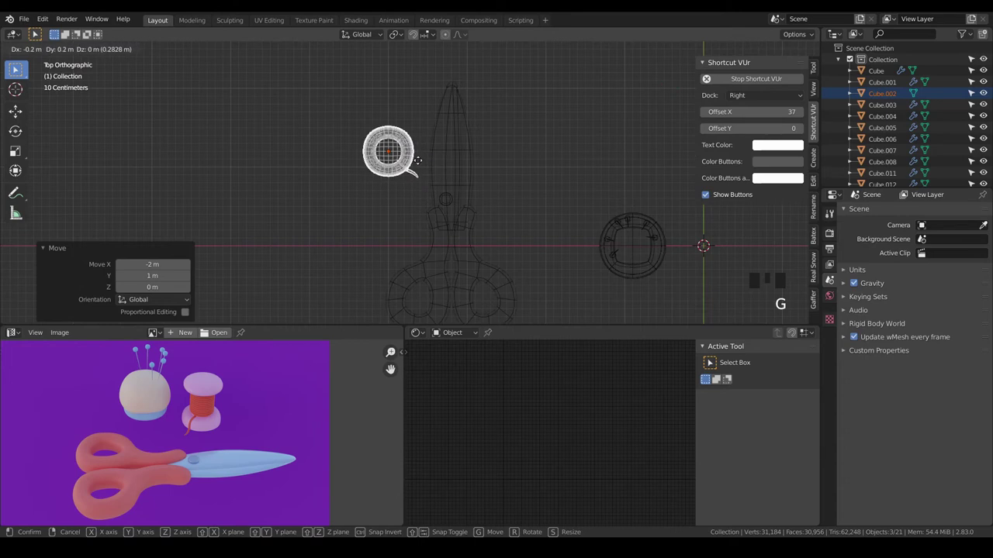
pyautogui.scroll(-3)
pyautogui.moveTo(525, 204); pyautogui.dragTo(411, 218)
# - Box-select the pincushion and shift it 3.8 m along X to sit behind-left of the scissors
pyautogui.press('z')
pyautogui.press('a')
pyautogui.press('a')
pyautogui.press('z')
pyautogui.press('b')
pyautogui.scroll(-3)
pyautogui.press('KP_7')
pyautogui.scroll(3)
pyautogui.press('g')
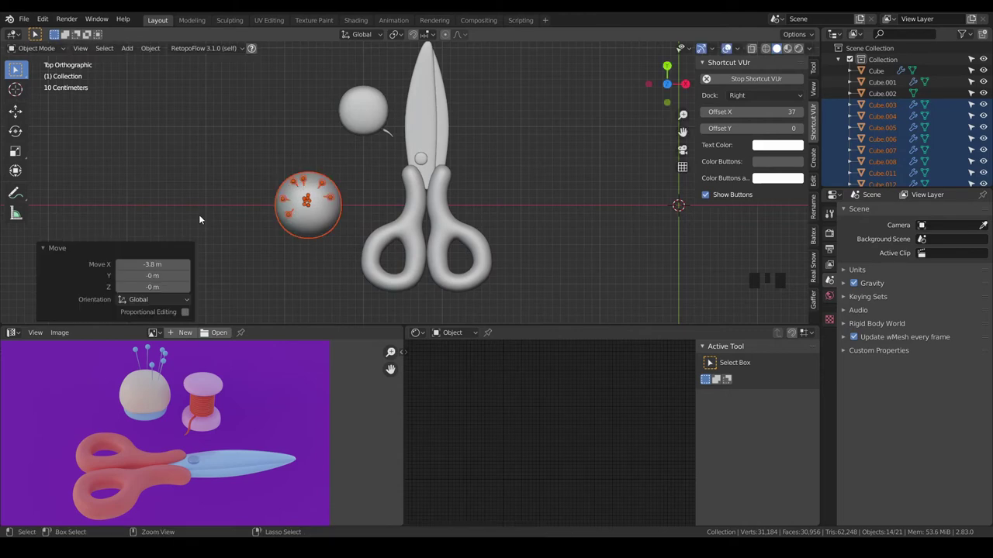
pyautogui.moveTo(294, 226); pyautogui.dragTo(339, 185)
pyautogui.press('a')
pyautogui.press('a')
# - Orbit into perspective to view the arranged composition
pyautogui.middleClick(354, 177)
pyautogui.scroll(3)
pyautogui.moveTo(362, 172); pyautogui.dragTo(358, 179)
pyautogui.press('shift+a')
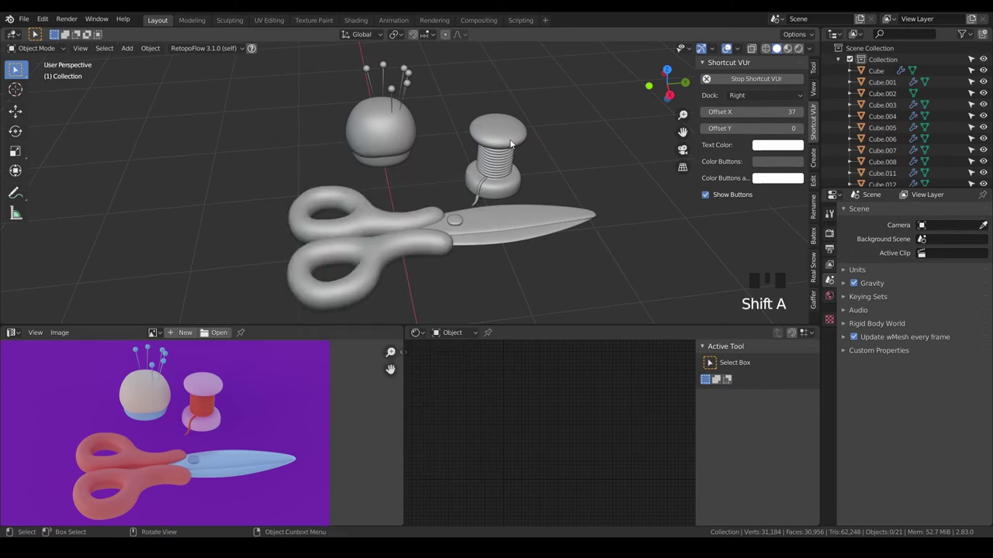
# - Add a camera aligned to the view and fly it to frame the scissors, spool and pincushion
pyautogui.press('shift+a')
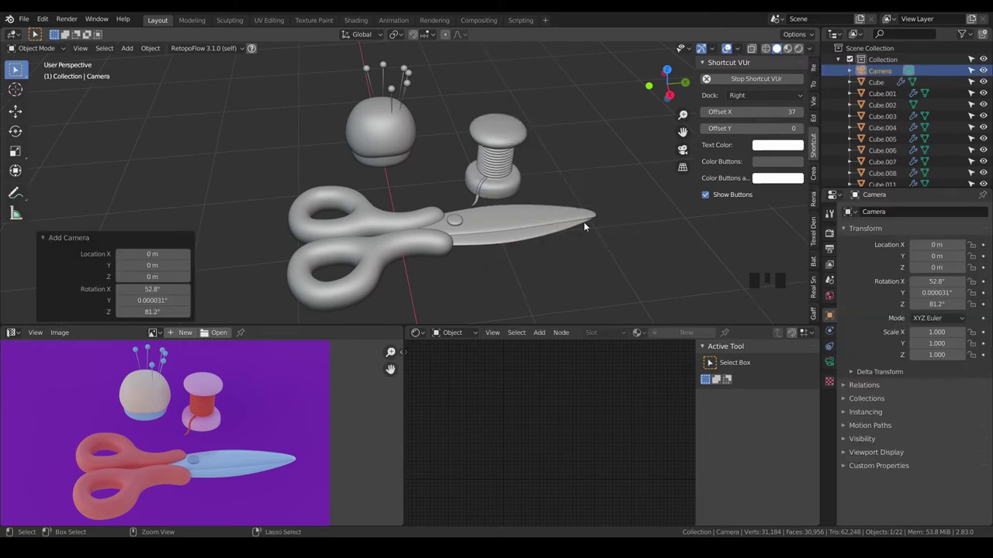
pyautogui.press('ctrl+alt+KP_0')
pyautogui.press('shift+`')
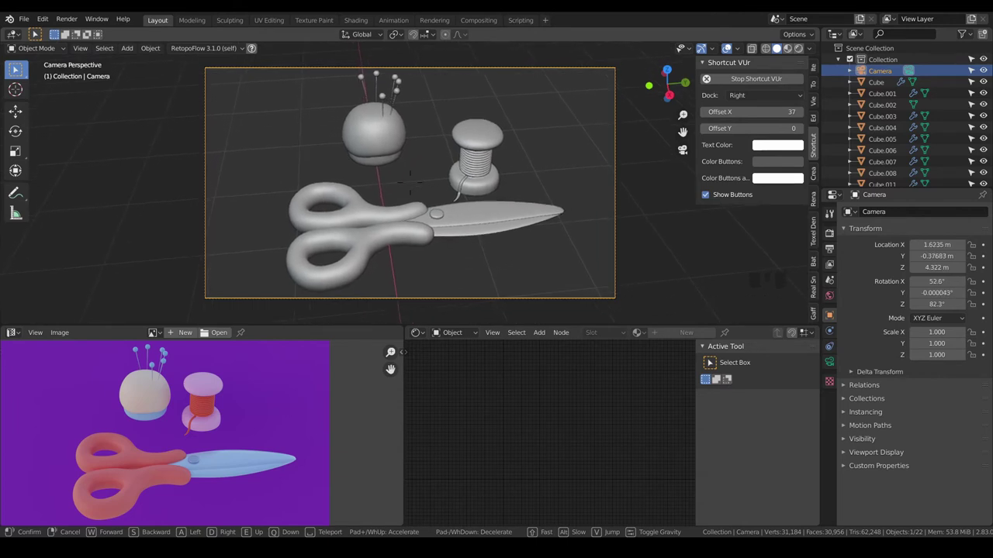
pyautogui.press('a')
pyautogui.press('a')
pyautogui.press('shift+a')
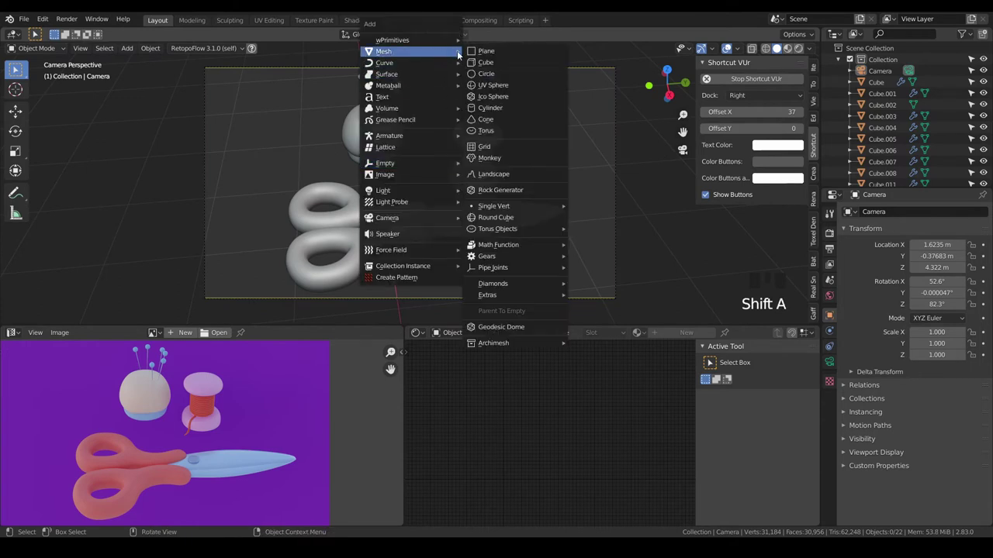
# - Add a plane and push it along X far behind the sewing set as a backdrop
pyautogui.moveTo(155, 239); pyautogui.dragTo(286, 248)
pyautogui.scroll(-3)
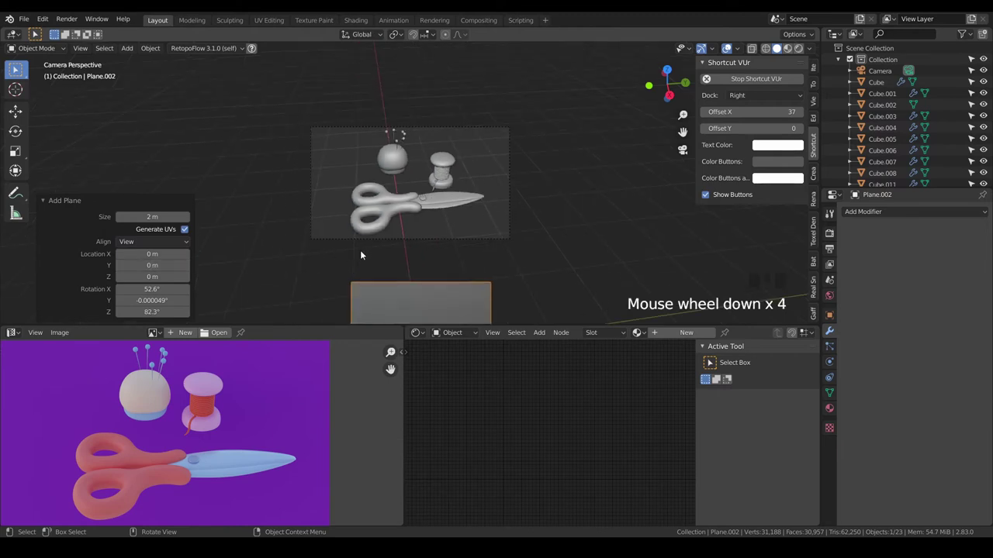
pyautogui.scroll(-3)
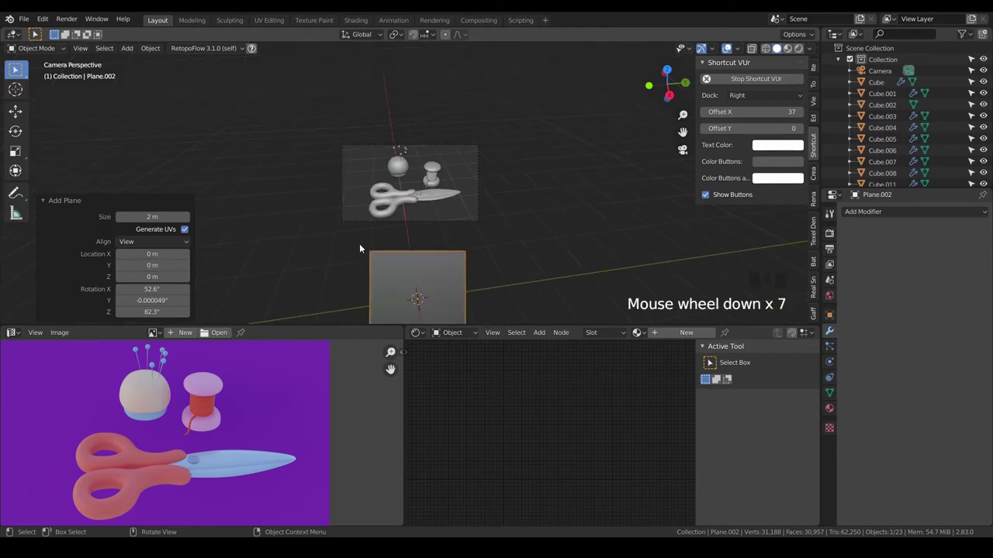
pyautogui.press('KP_1')
pyautogui.press('KP_3')
pyautogui.press('KP_1')
pyautogui.scroll(-3)
pyautogui.press('g')
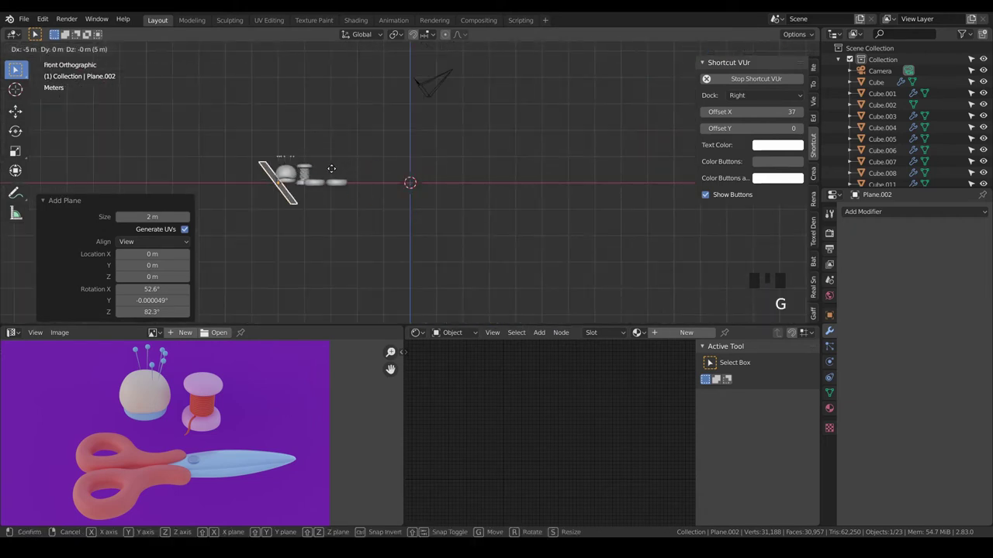
pyautogui.press('KP_0')
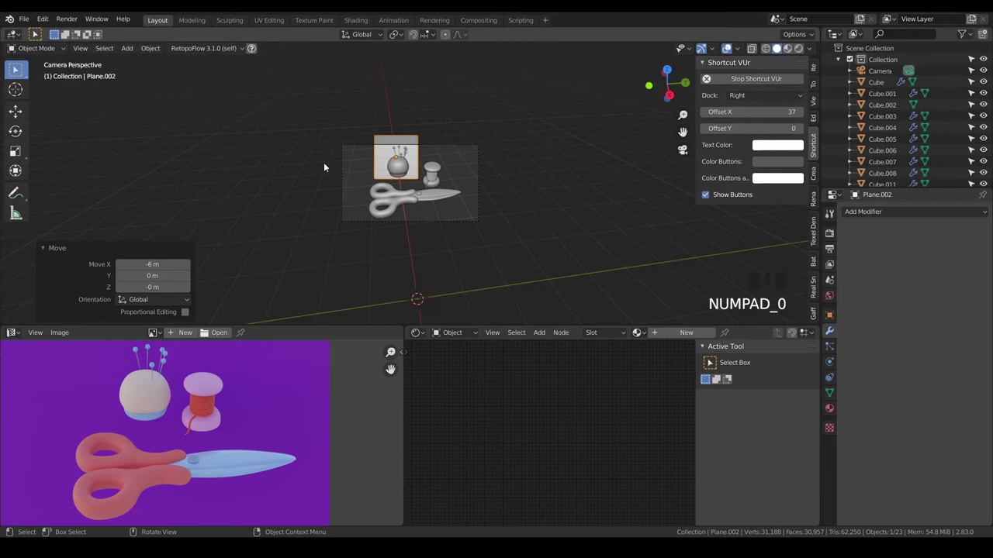
# - Scale and nudge the backdrop plane until it fills the camera view
pyautogui.scroll(3)
pyautogui.press('s')
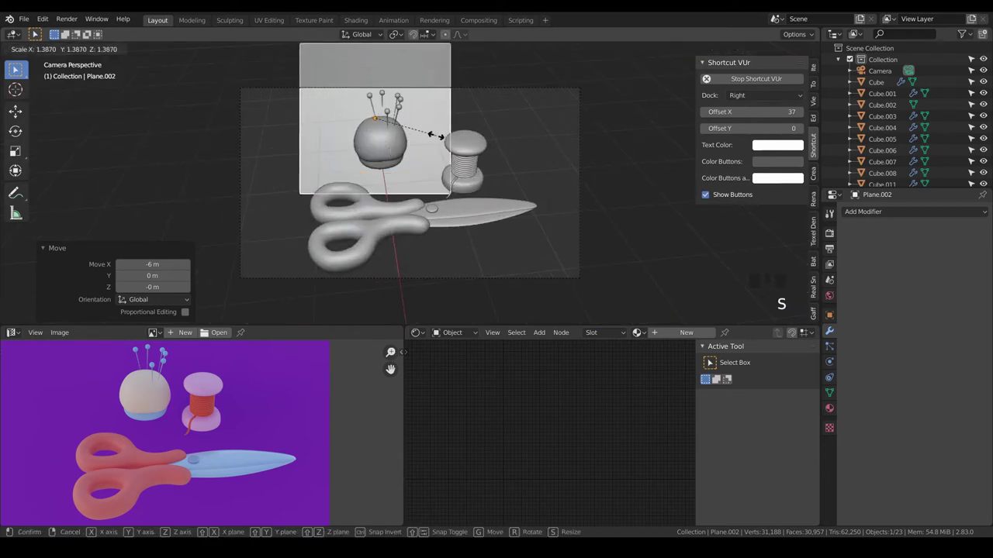
pyautogui.press('g')
pyautogui.press('s')
pyautogui.press('g')
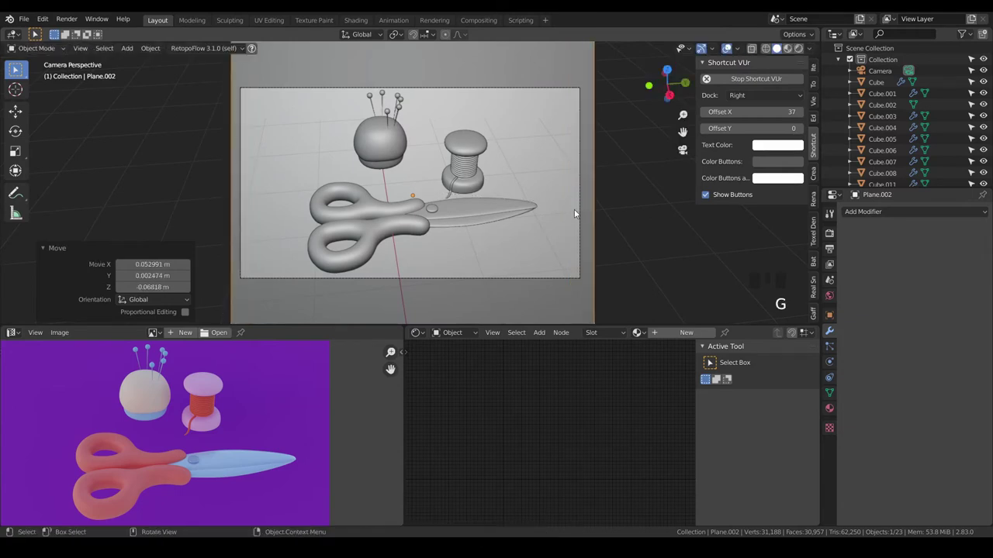
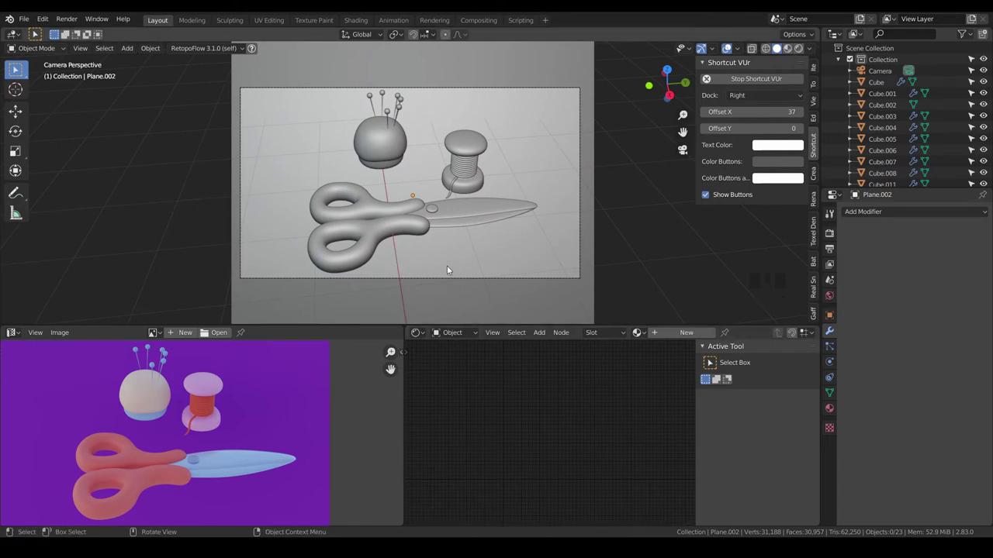
pyautogui.moveTo(488, 243); pyautogui.dragTo(830, 238)
pyautogui.click(830, 237)
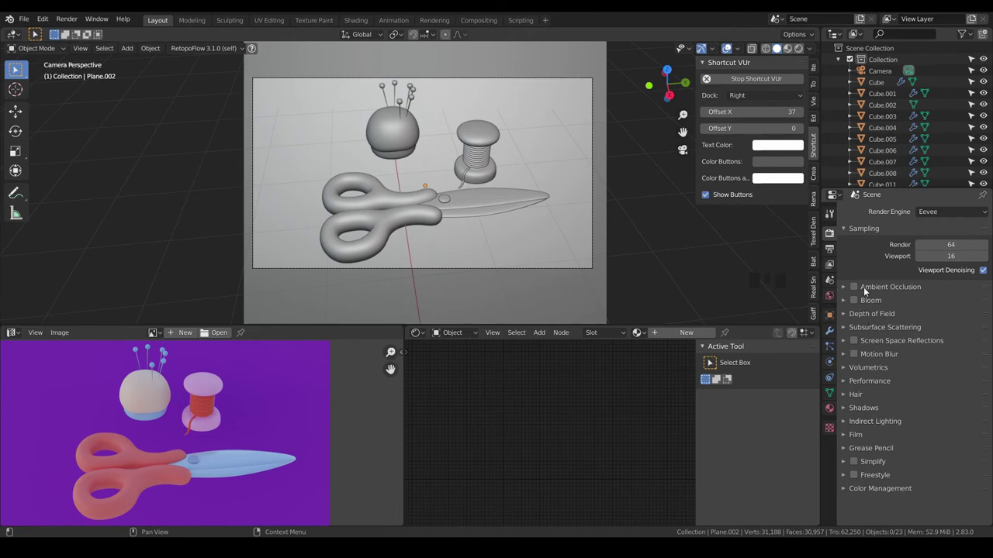
# - Switch the render engine to Cycles and select the spool
pyautogui.moveTo(947, 216); pyautogui.dragTo(551, 259)
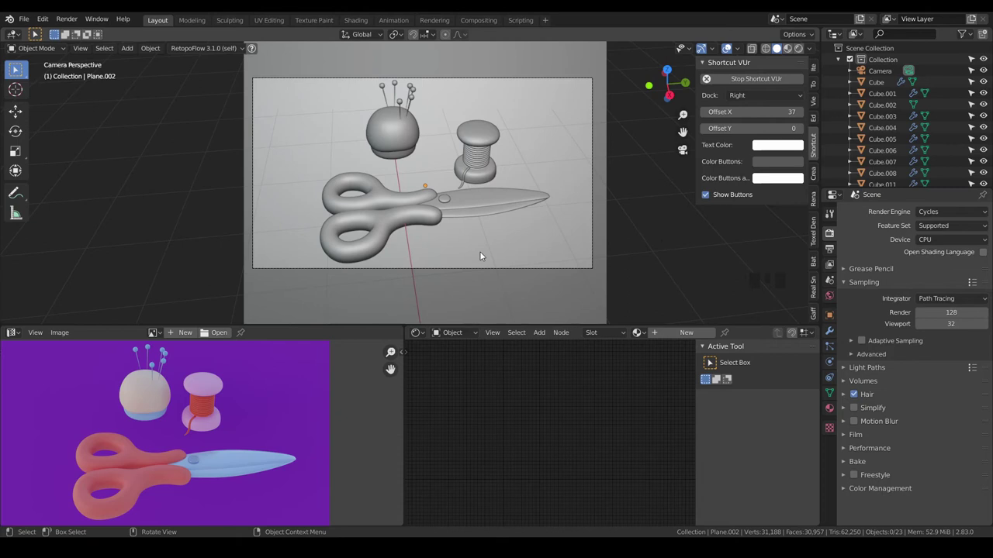
pyautogui.click(389, 234)
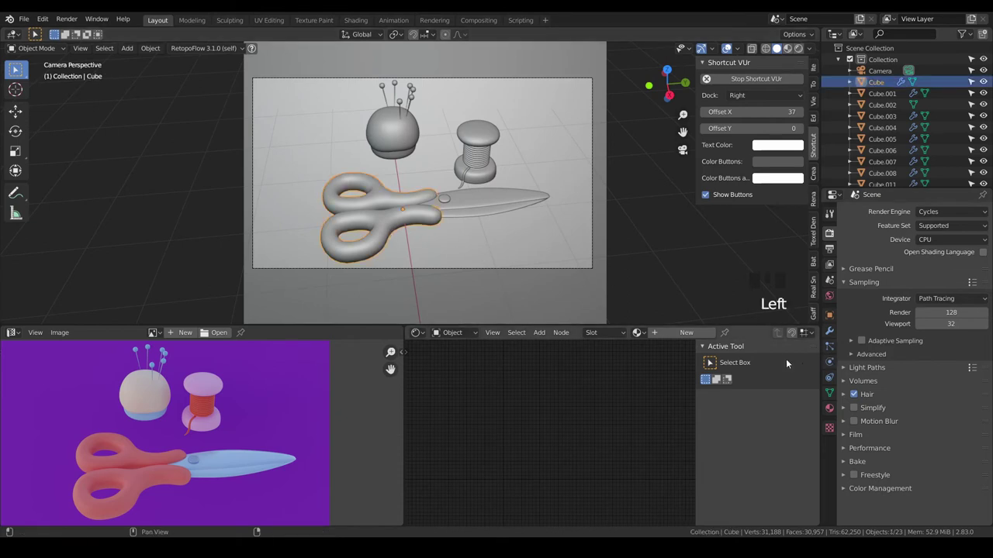
pyautogui.click(827, 336)
pyautogui.moveTo(914, 290); pyautogui.dragTo(488, 139)
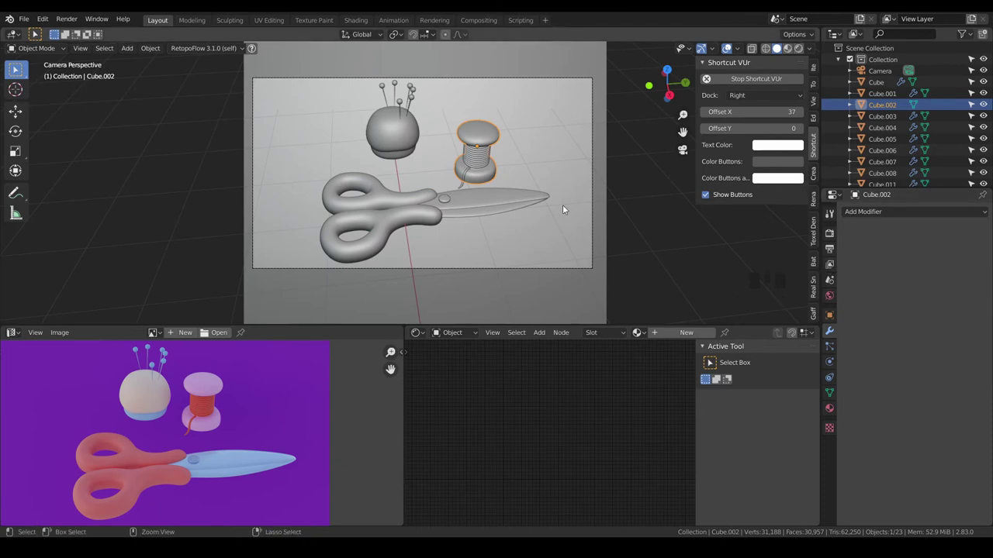
# - Add a level-1 Subdivision Surface to the spool and pincushion for smoother geometry
pyautogui.press('ctrl+1')
pyautogui.scroll(3)
pyautogui.click(377, 101)
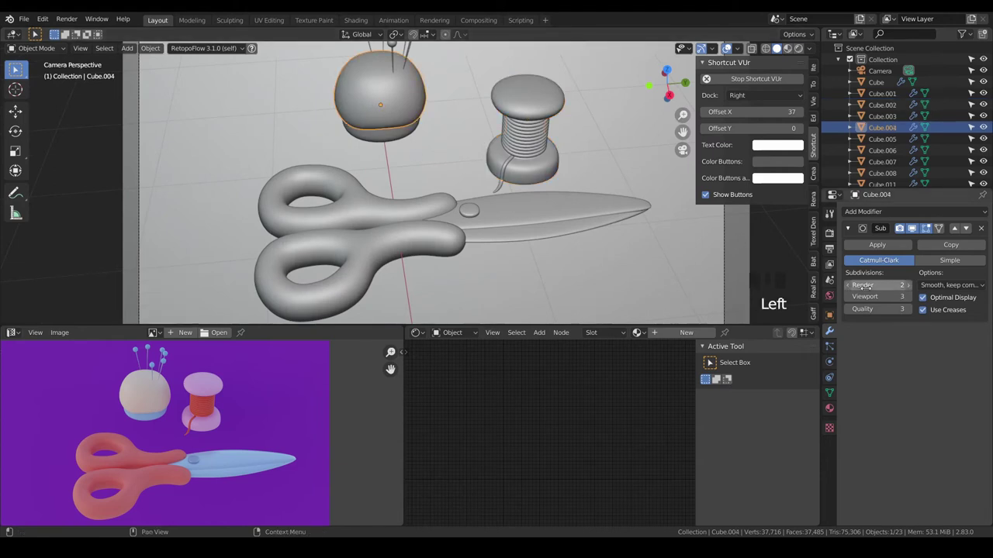
pyautogui.moveTo(913, 286); pyautogui.dragTo(395, 136)
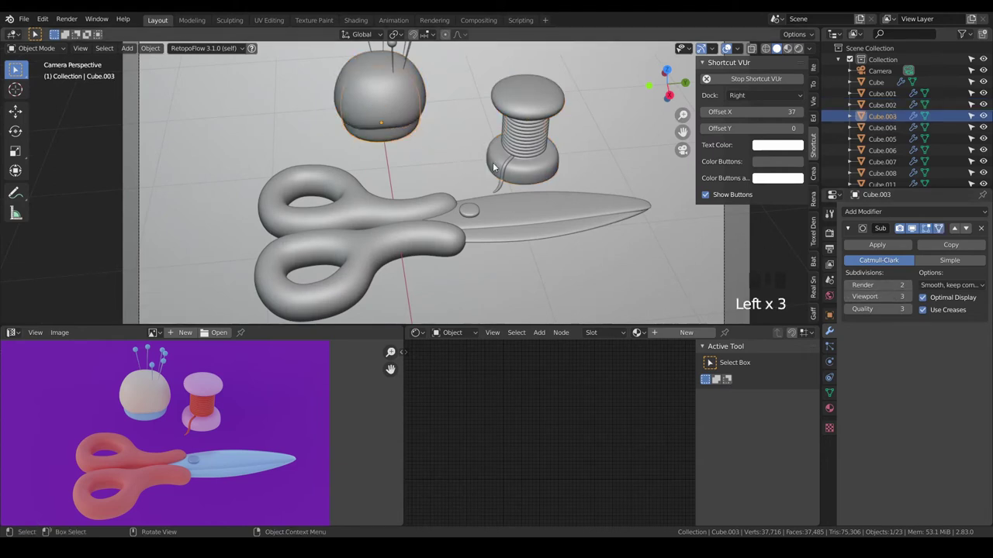
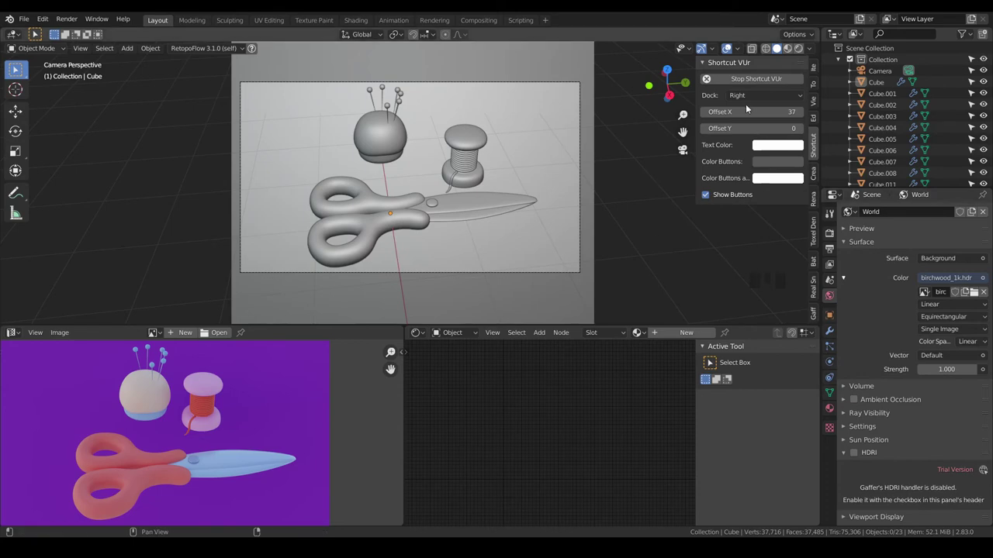
# - Switch the viewport to a live Rendered Cycles preview
pyautogui.click(969, 292)
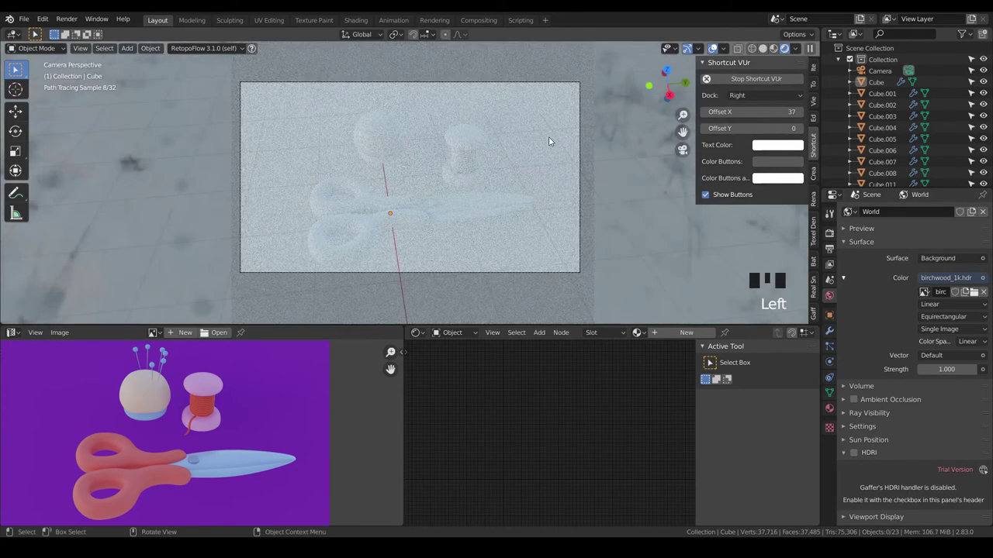
pyautogui.click(832, 239)
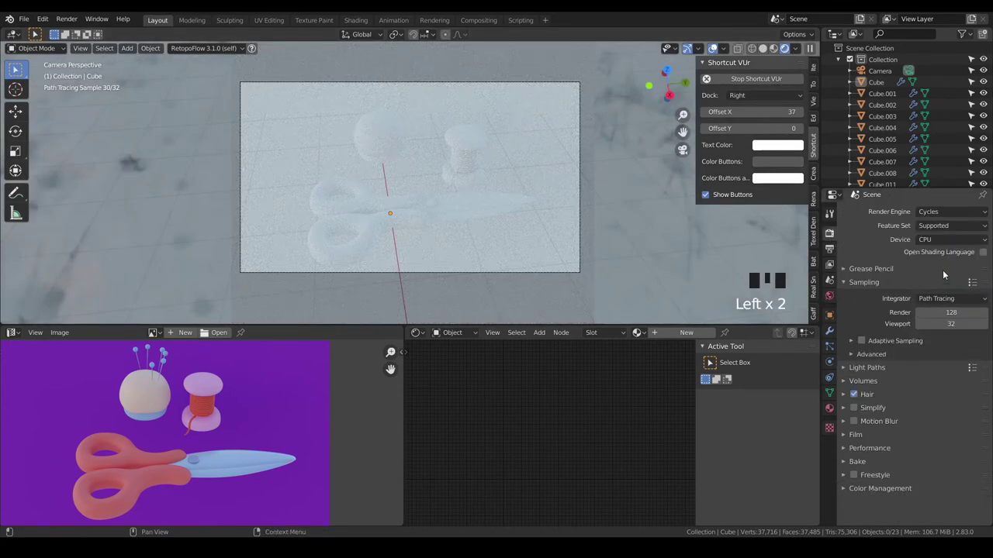
pyautogui.click(830, 252)
pyautogui.click(982, 288)
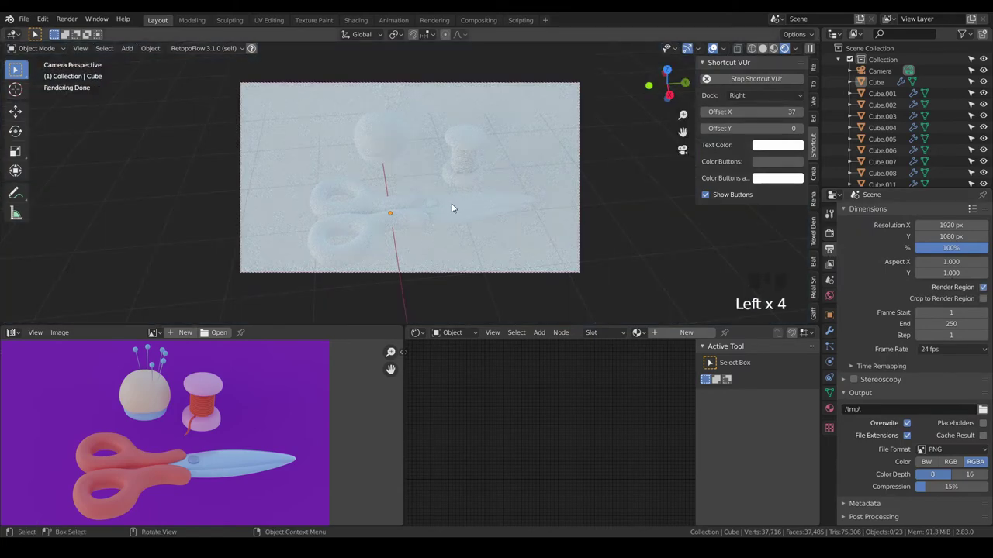
# - Select the spool and bring its Principled BSDF up in the Shader Editor
pyautogui.click(475, 141)
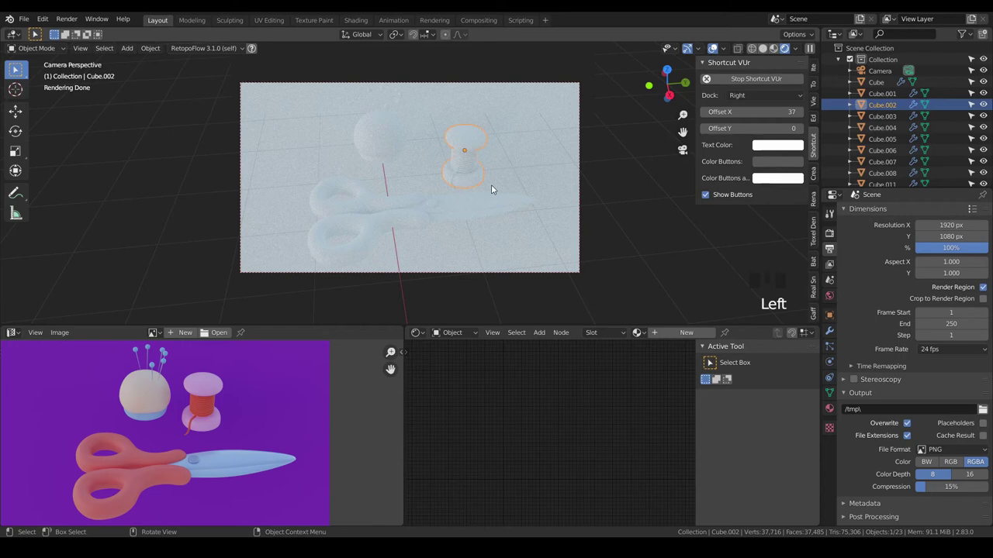
pyautogui.moveTo(674, 334); pyautogui.dragTo(555, 412)
pyautogui.scroll(3)
pyautogui.middleClick(542, 439)
pyautogui.scroll(3)
# - Set the spool's base colour to pink on the colour wheel
pyautogui.click(588, 355)
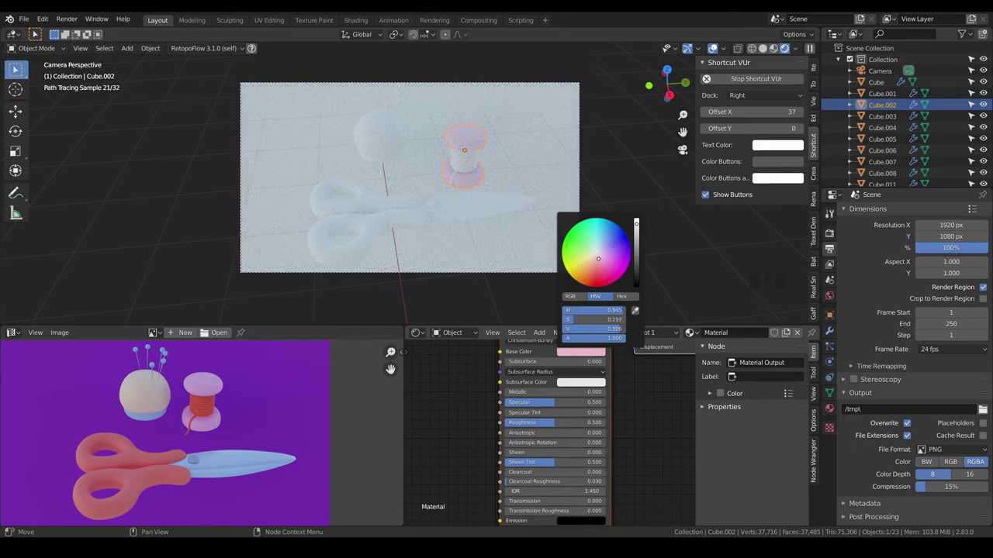
pyautogui.click(389, 151)
pyautogui.click(641, 338)
# - Join the scissor blade pieces and tint the blade material pale blue
pyautogui.click(365, 232)
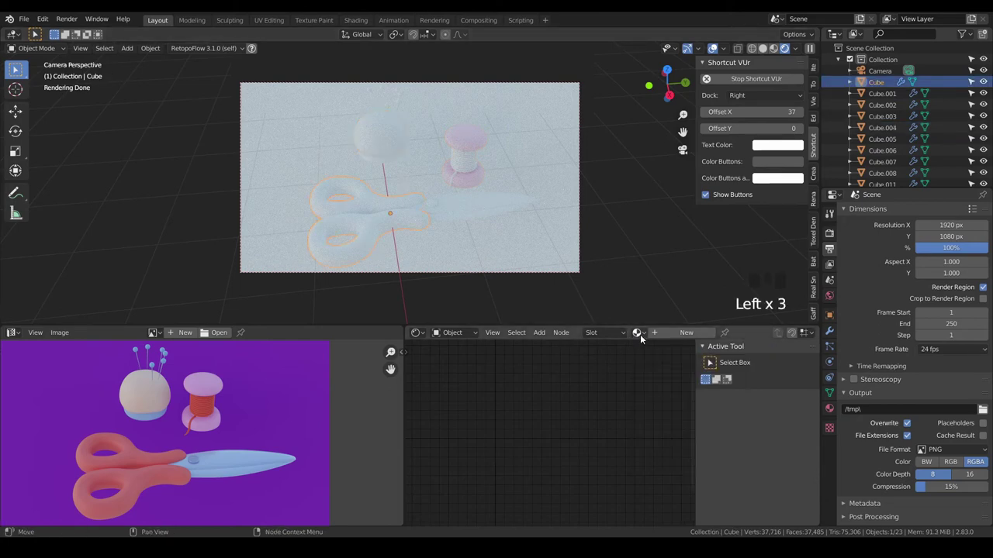
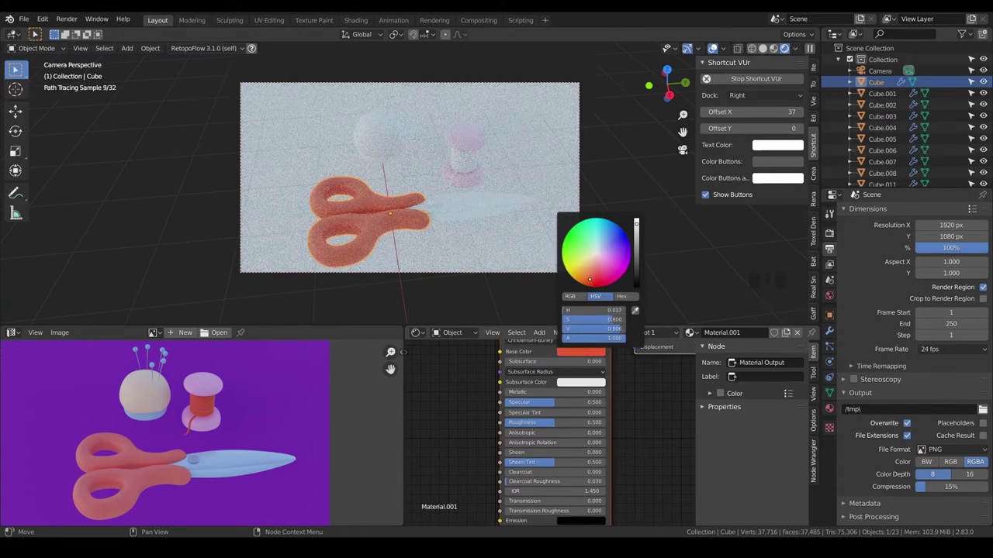
pyautogui.click(488, 207)
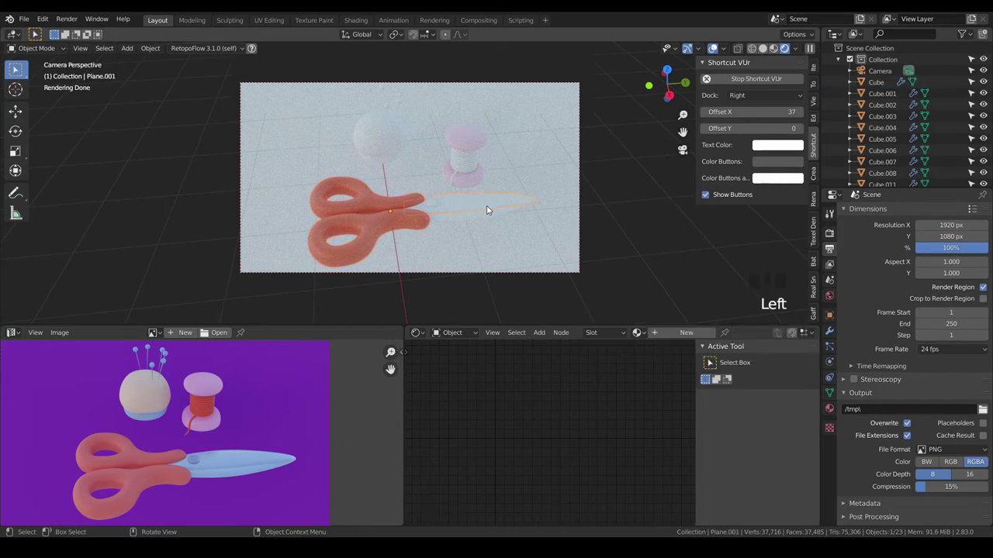
pyautogui.click(484, 217)
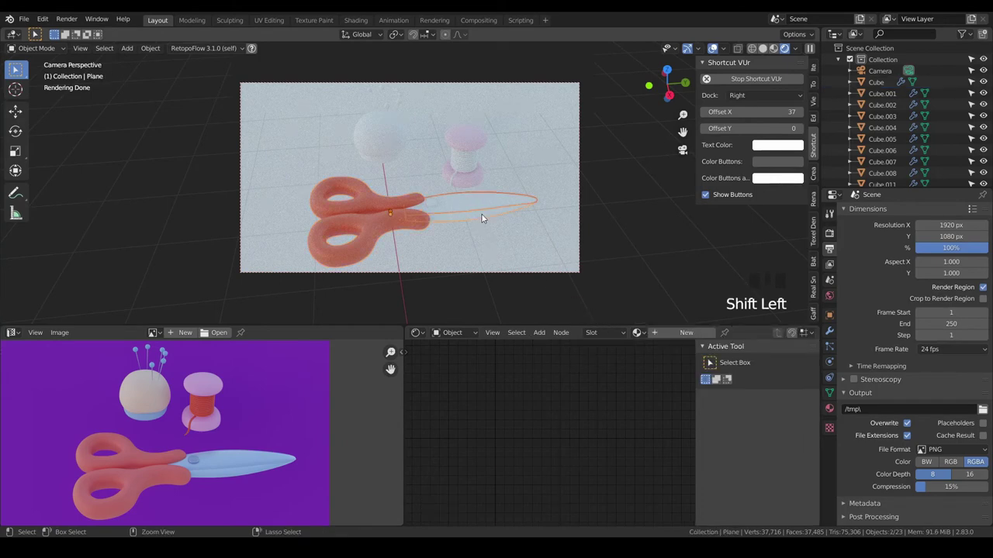
pyautogui.press('ctrl+j')
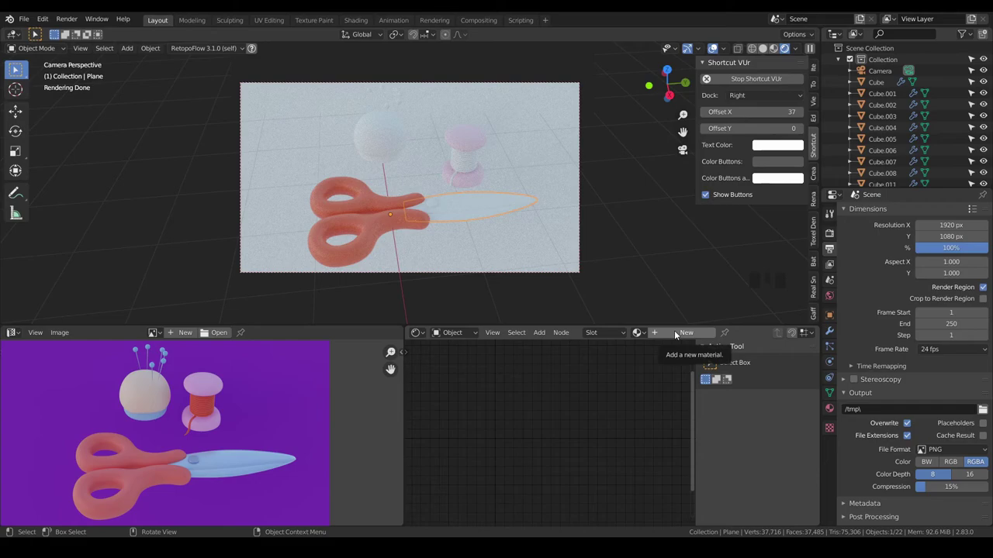
pyautogui.moveTo(676, 334); pyautogui.dragTo(591, 357)
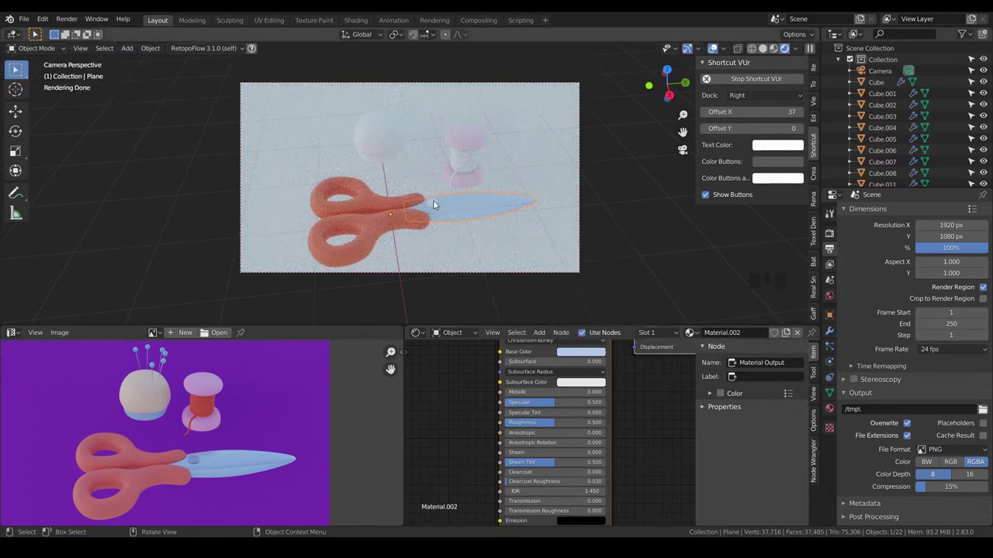
# - Give the selected part a new material with a pale blue base colour
pyautogui.click(436, 203)
pyautogui.moveTo(669, 336); pyautogui.dragTo(588, 357)
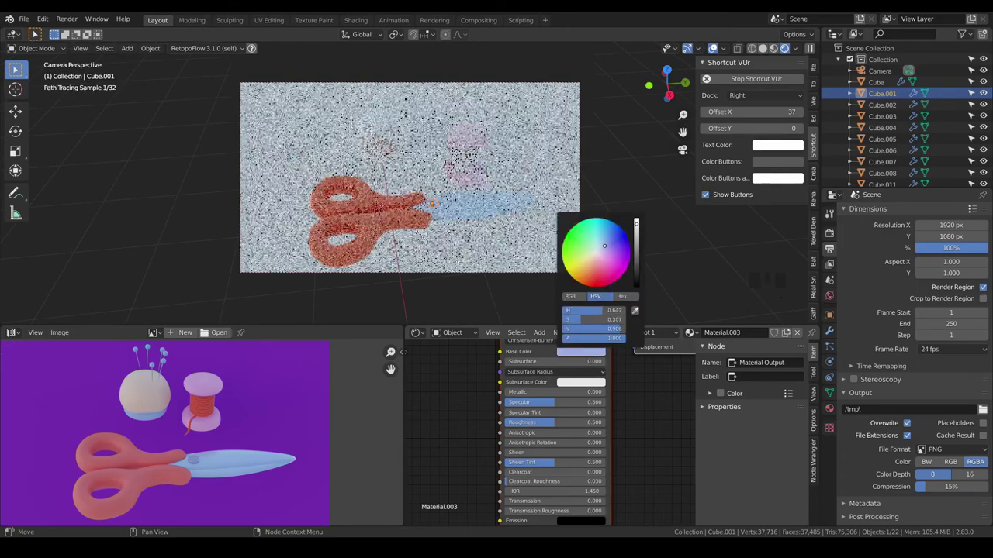
pyautogui.scroll(3)
pyautogui.press('a')
pyautogui.press('a')
# - Colour the pincushion's cushion peach and its base pale blue with new materials
pyautogui.click(372, 130)
pyautogui.moveTo(694, 338); pyautogui.dragTo(584, 354)
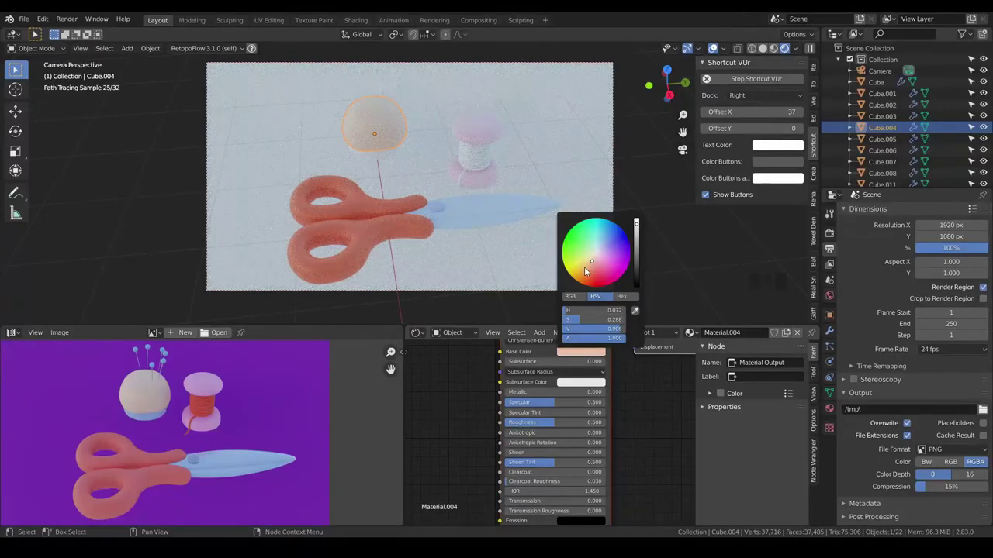
pyautogui.click(379, 162)
pyautogui.moveTo(677, 338); pyautogui.dragTo(581, 354)
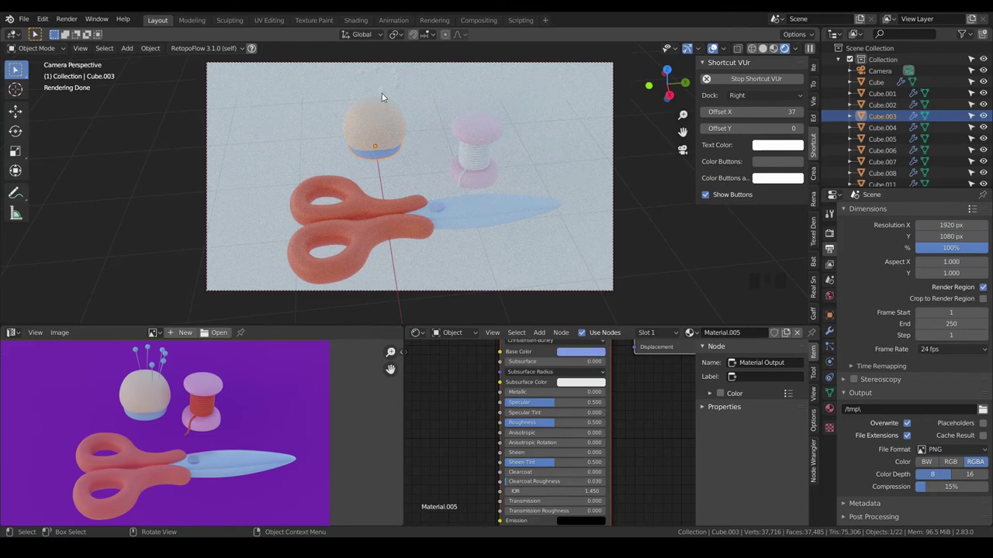
pyautogui.click(387, 90)
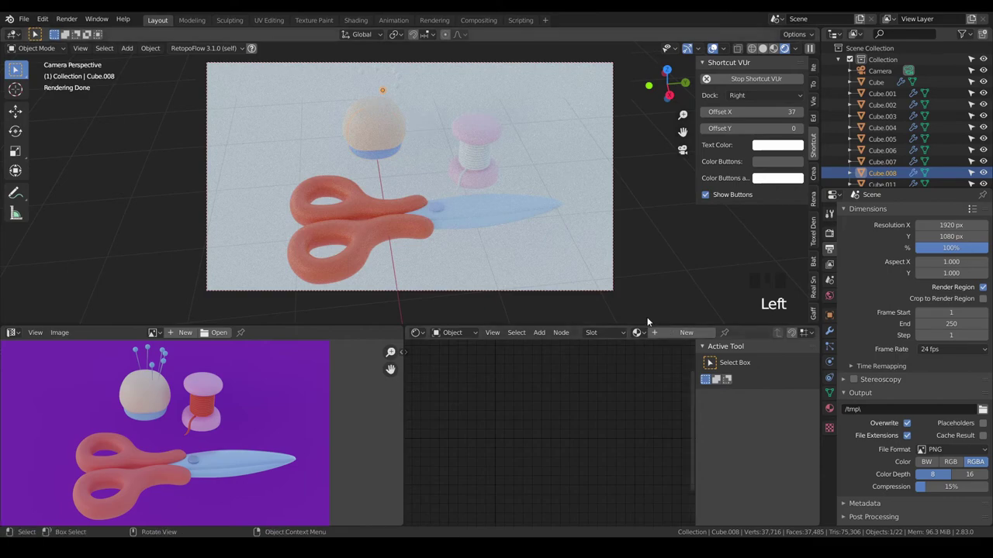
# - Select all the pin heads and join them into one object
pyautogui.moveTo(491, 221); pyautogui.dragTo(774, 52)
pyautogui.click(774, 52)
pyautogui.moveTo(310, 229); pyautogui.dragTo(473, 193)
pyautogui.scroll(3)
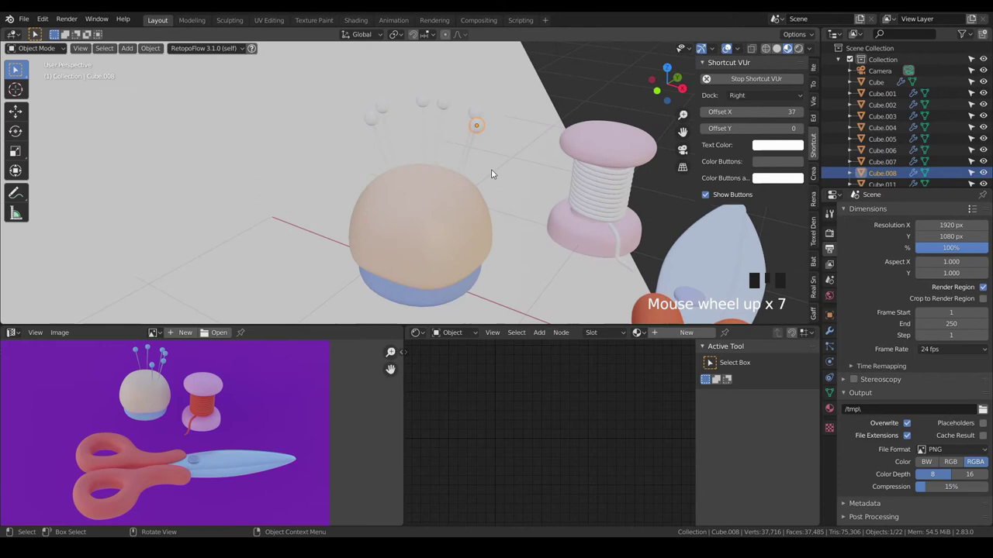
pyautogui.moveTo(497, 194); pyautogui.dragTo(440, 232)
pyautogui.scroll(3)
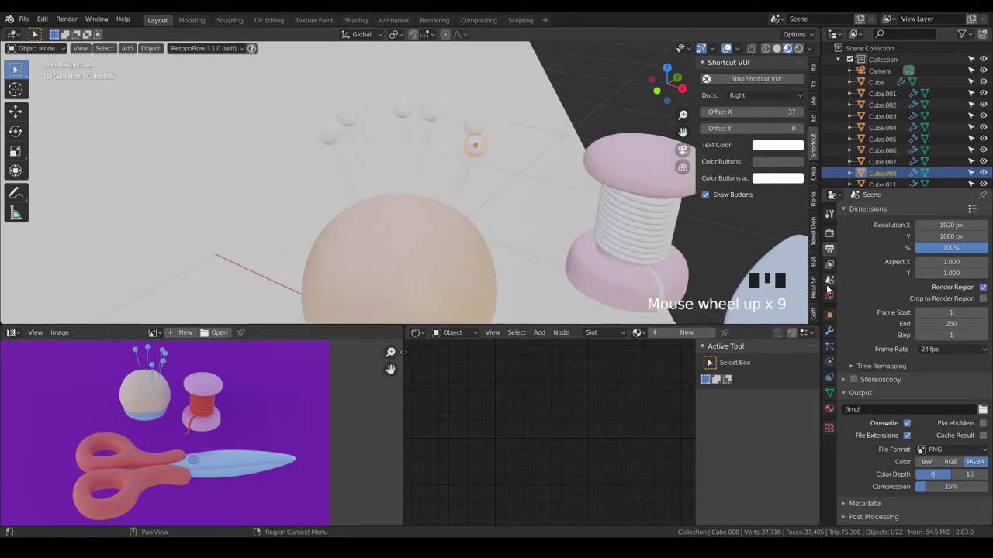
pyautogui.click(833, 333)
pyautogui.moveTo(914, 288); pyautogui.dragTo(471, 127)
pyautogui.click(433, 114)
pyautogui.click(400, 111)
pyautogui.click(354, 117)
pyautogui.click(336, 132)
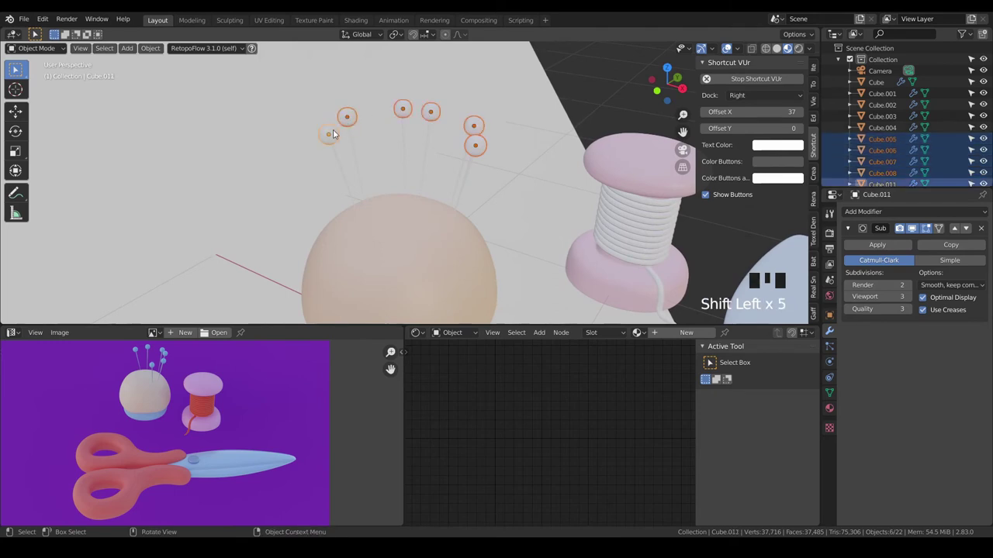
pyautogui.press('ctrl+j')
# - Select all the pin shafts and join them into one object
pyautogui.click(342, 165)
pyautogui.click(357, 157)
pyautogui.click(408, 158)
pyautogui.click(427, 161)
pyautogui.click(465, 173)
pyautogui.click(471, 177)
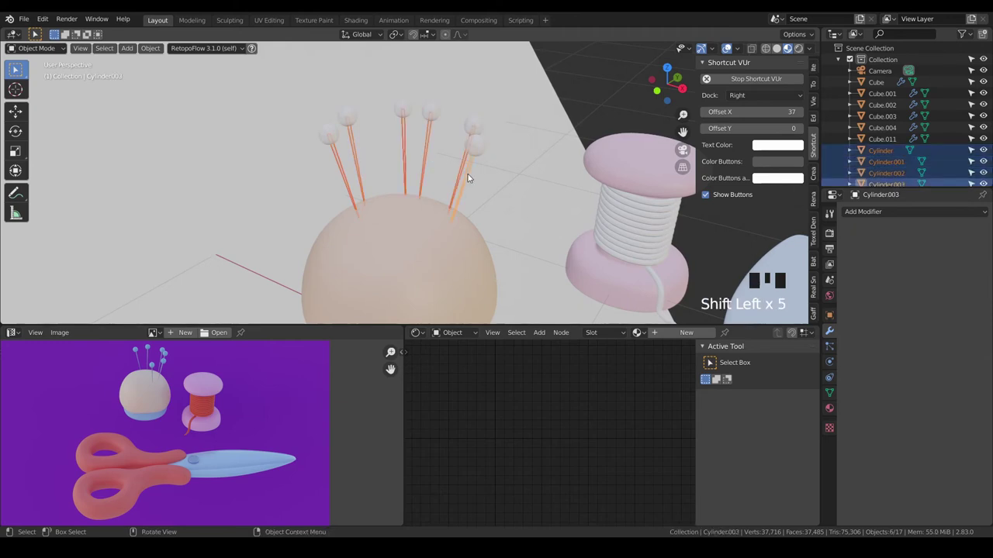
pyautogui.press('ctrl+j')
# - Give the merged pin heads a new blue material
pyautogui.press('a')
pyautogui.press('a')
pyautogui.click(478, 149)
pyautogui.click(471, 170)
pyautogui.click(478, 148)
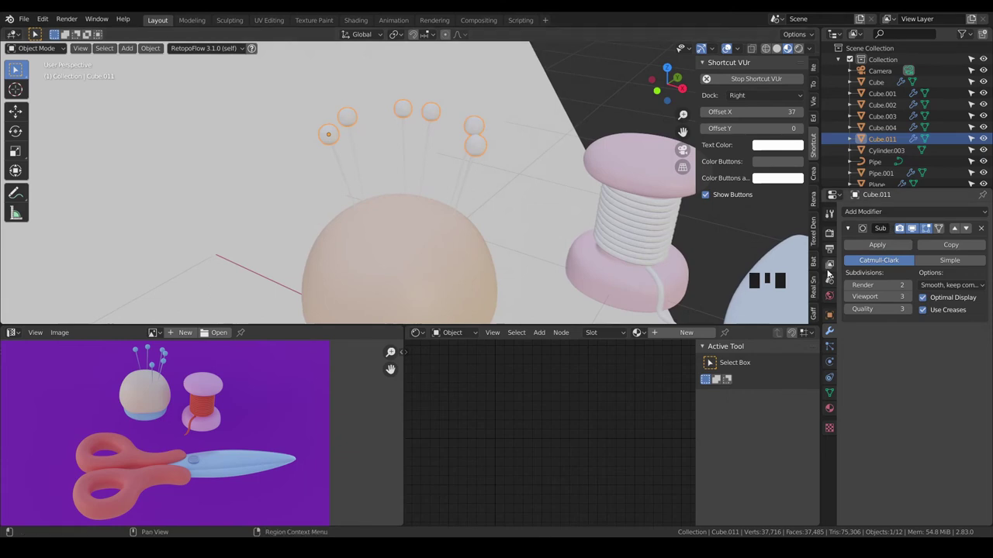
pyautogui.click(828, 408)
pyautogui.moveTo(918, 245); pyautogui.dragTo(950, 346)
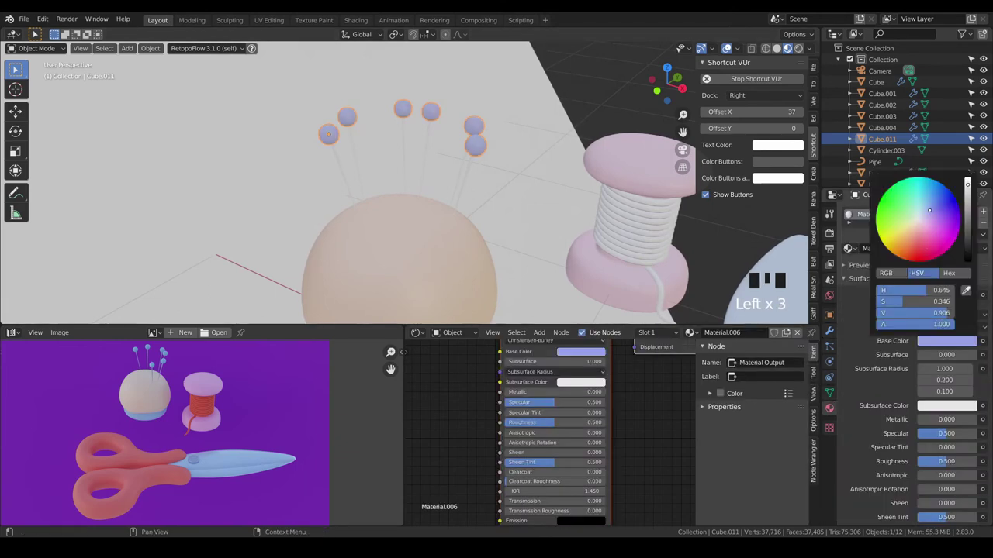
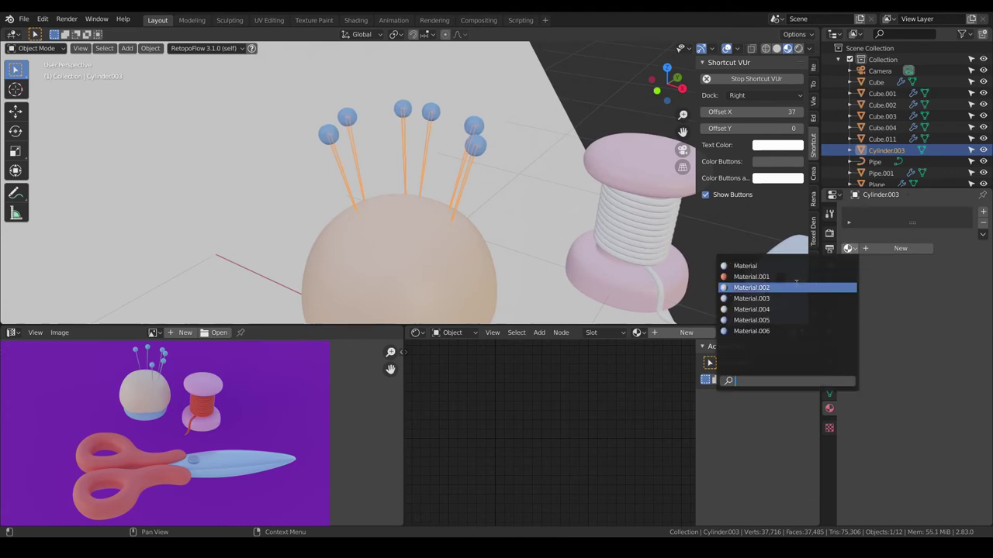
# - Assign an existing blue material to the pin shafts and return to camera view
pyautogui.moveTo(796, 299); pyautogui.dragTo(565, 239)
pyautogui.scroll(-3)
pyautogui.press('a')
pyautogui.press('a')
pyautogui.press('KP_0')
# - Zoom in on the spool and select the loose thread end
pyautogui.press('a')
pyautogui.press('a')
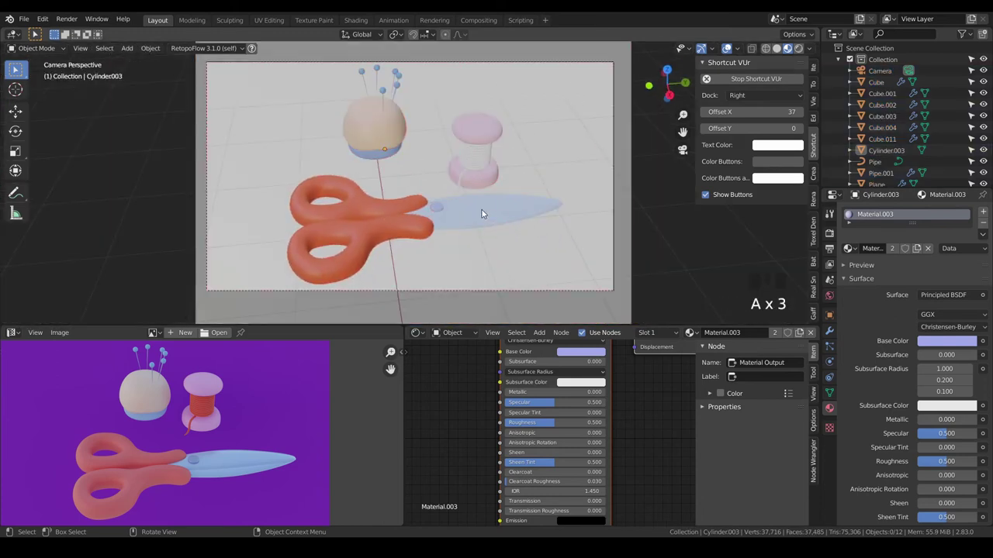
pyautogui.scroll(3)
pyautogui.moveTo(514, 255); pyautogui.dragTo(545, 218)
pyautogui.scroll(3)
pyautogui.moveTo(538, 274); pyautogui.dragTo(515, 198)
pyautogui.scroll(3)
pyautogui.moveTo(514, 241); pyautogui.dragTo(416, 194)
pyautogui.click(415, 194)
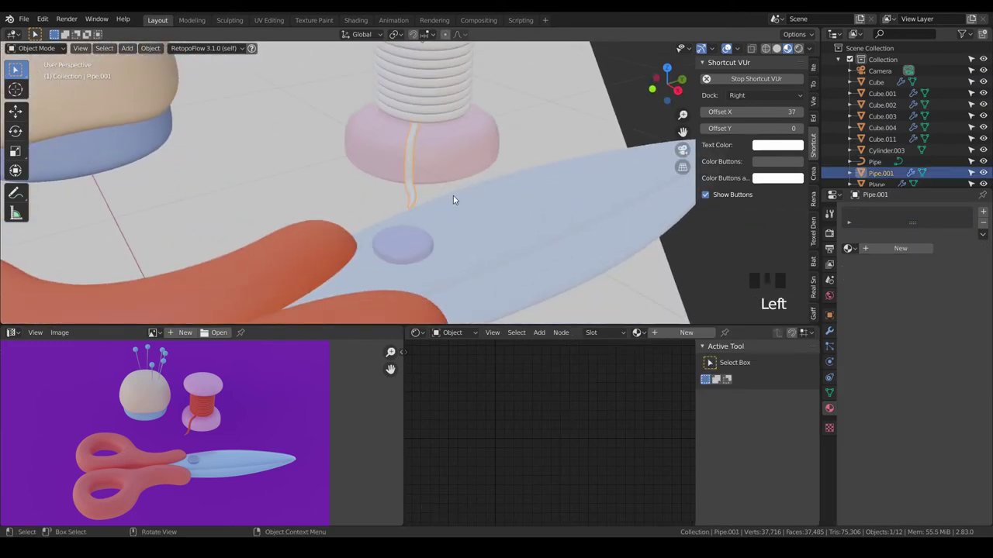
pyautogui.click(836, 339)
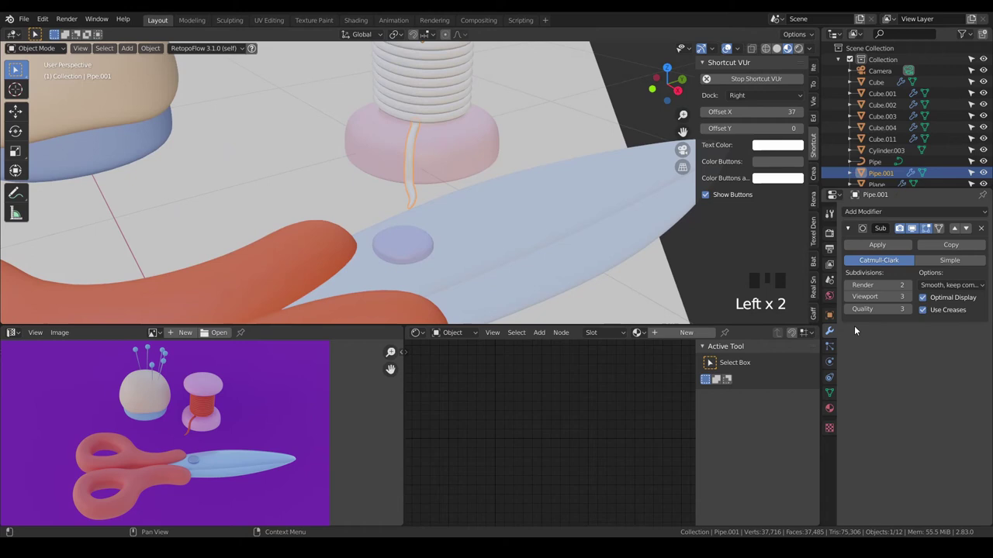
# - Give the wound thread coil a new red material
pyautogui.moveTo(911, 291); pyautogui.dragTo(456, 120)
pyautogui.scroll(-3)
pyautogui.moveTo(466, 135); pyautogui.dragTo(833, 393)
pyautogui.click(833, 393)
pyautogui.moveTo(896, 251); pyautogui.dragTo(953, 342)
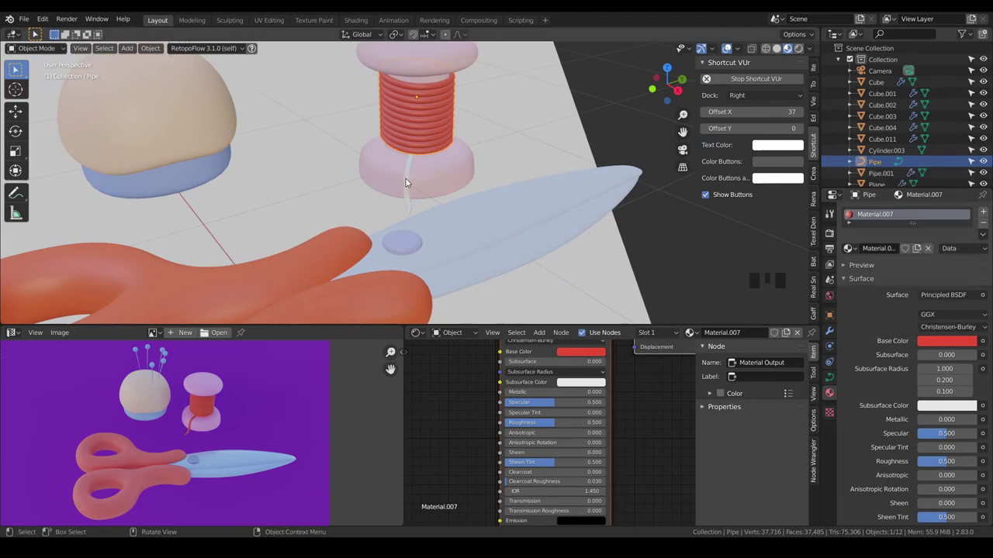
# - Assign the same red Material.007 to the loose thread end and return to camera view
pyautogui.click(411, 183)
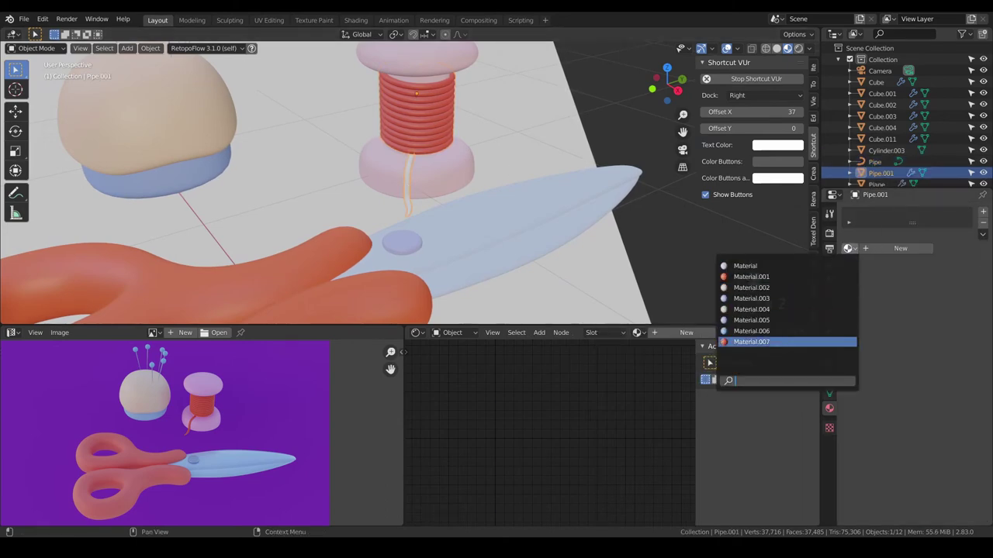
pyautogui.moveTo(773, 344); pyautogui.dragTo(563, 191)
pyautogui.scroll(-3)
pyautogui.press('a')
pyautogui.press('a')
pyautogui.press('KP_0')
pyautogui.press('a')
pyautogui.press('a')
pyautogui.scroll(-3)
pyautogui.click(802, 49)
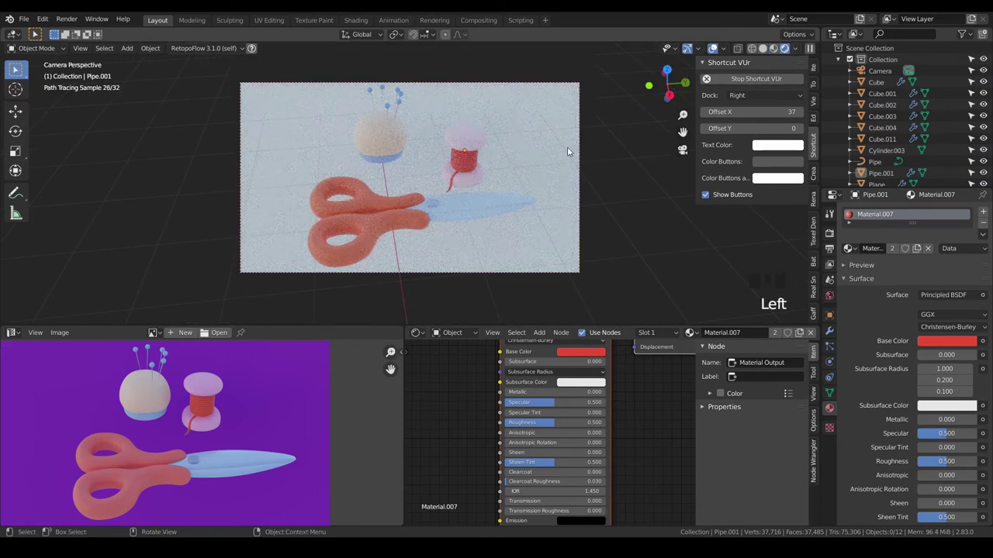
pyautogui.click(571, 151)
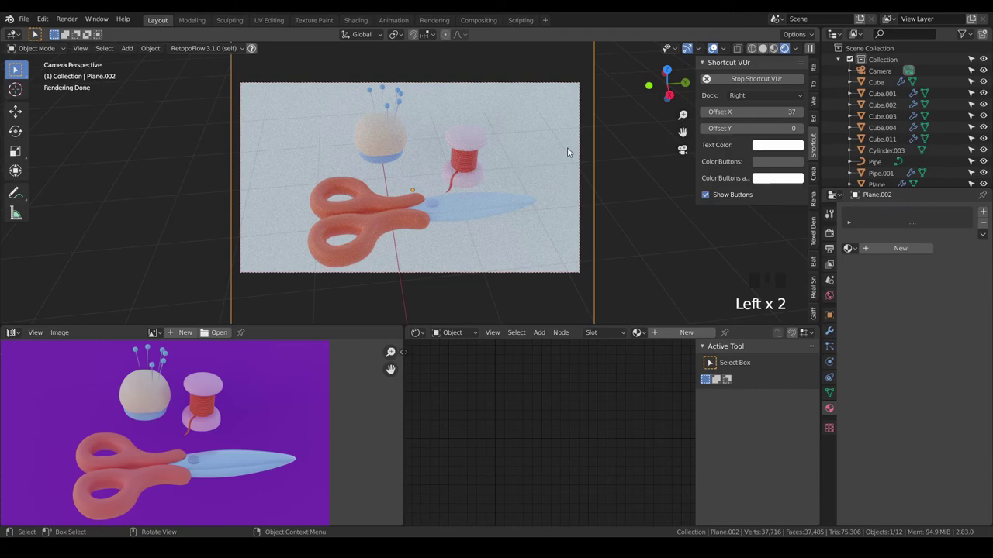
# - Give the backdrop plane a matte purple material
pyautogui.moveTo(877, 250); pyautogui.dragTo(936, 342)
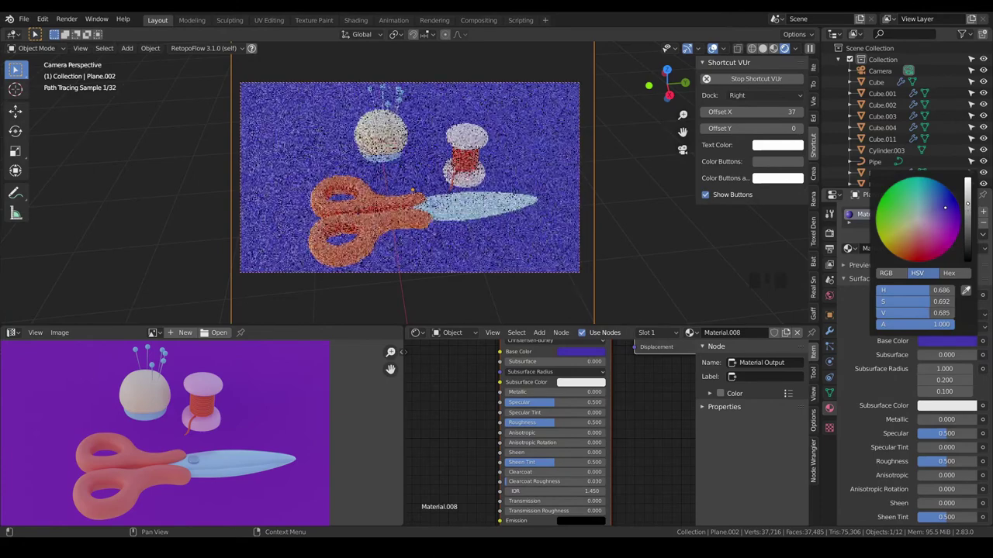
pyautogui.moveTo(948, 461); pyautogui.dragTo(966, 343)
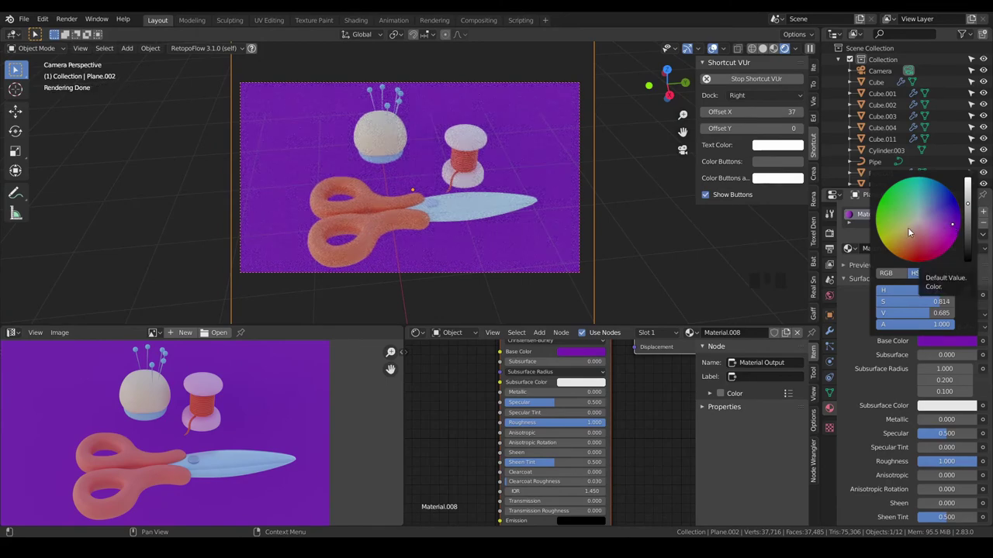
pyautogui.press('a')
pyautogui.press('a')
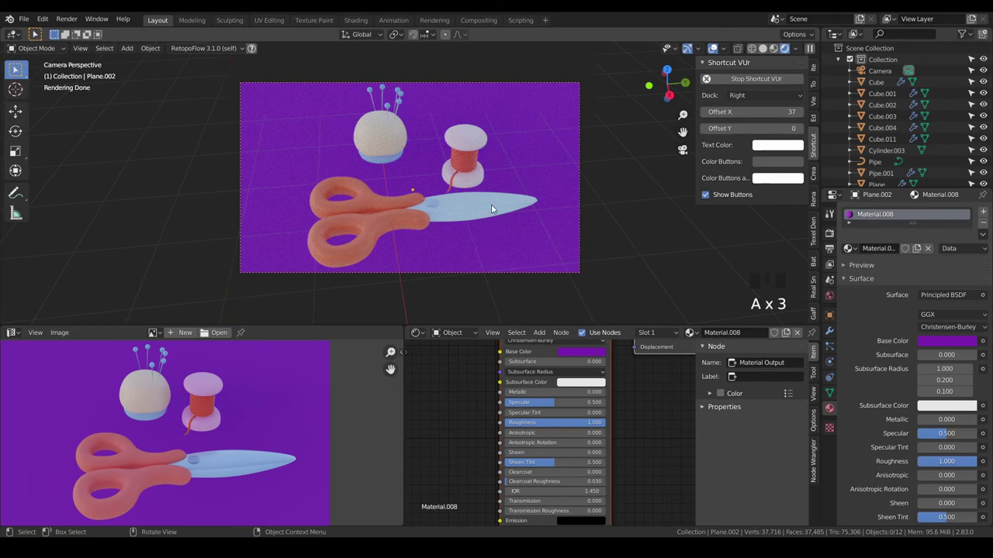
pyautogui.scroll(3)
# - Brighten the spool body's base colour to a stronger pink
pyautogui.click(474, 134)
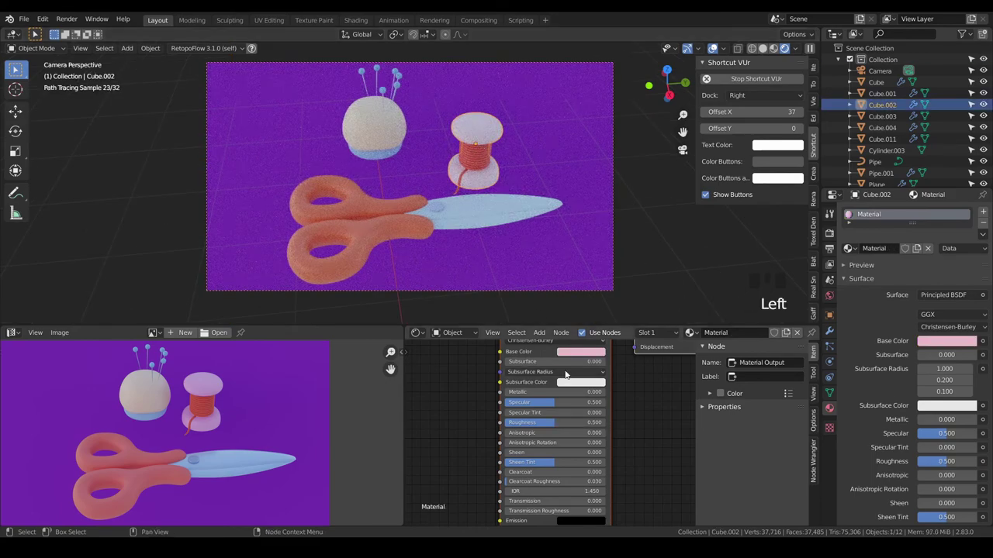
pyautogui.click(587, 353)
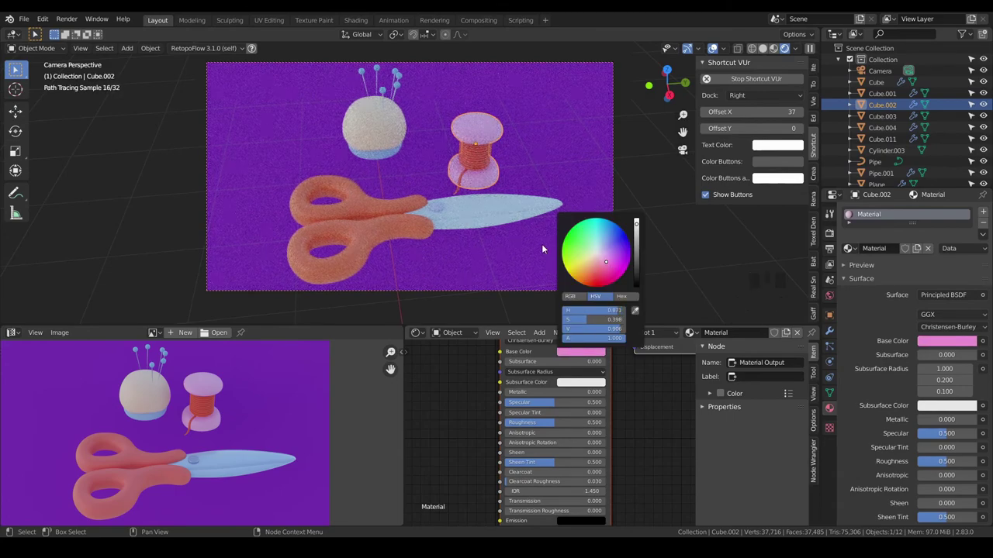
pyautogui.click(467, 215)
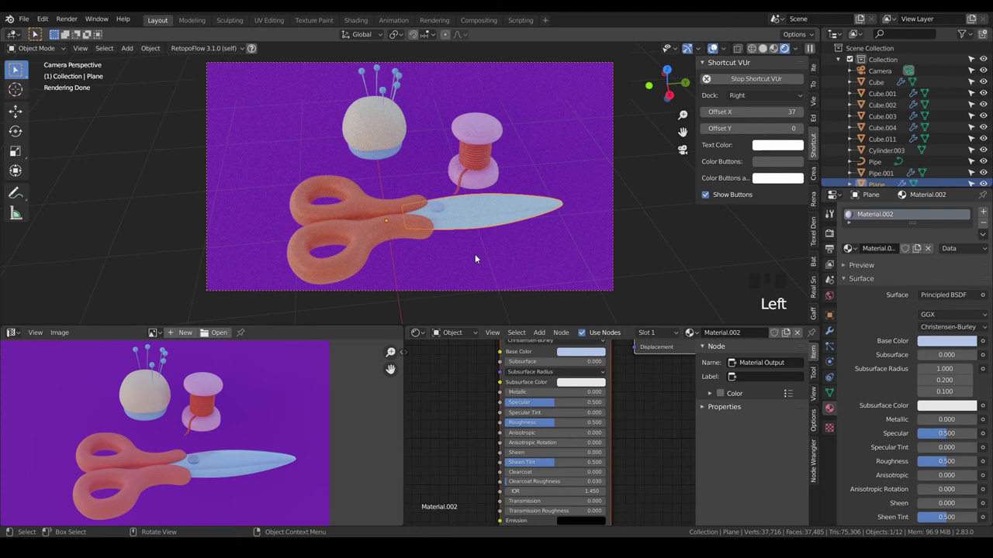
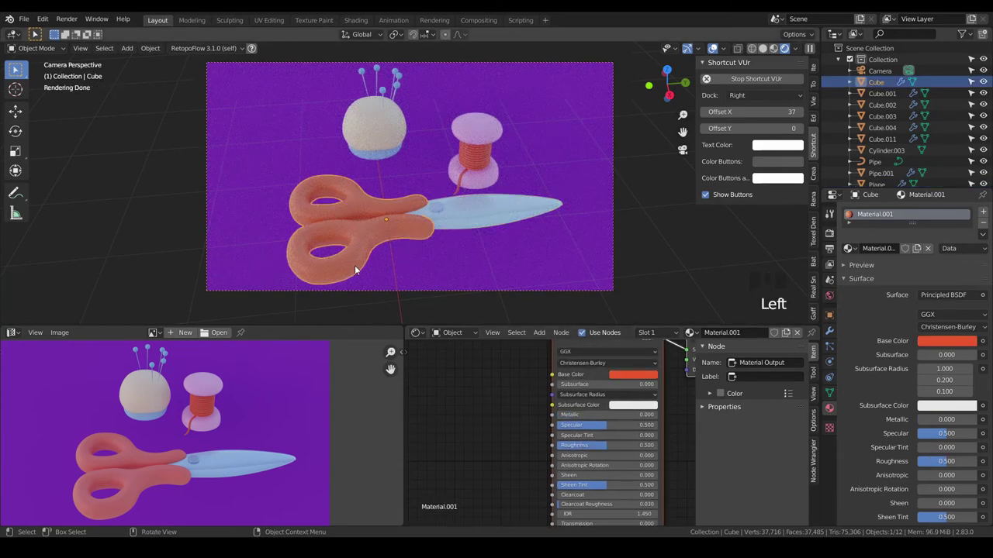
# - Raise the scissor handles' roughness slightly and confirm their pink subsurface colour
pyautogui.click(632, 442)
pyautogui.moveTo(632, 450); pyautogui.dragTo(630, 428)
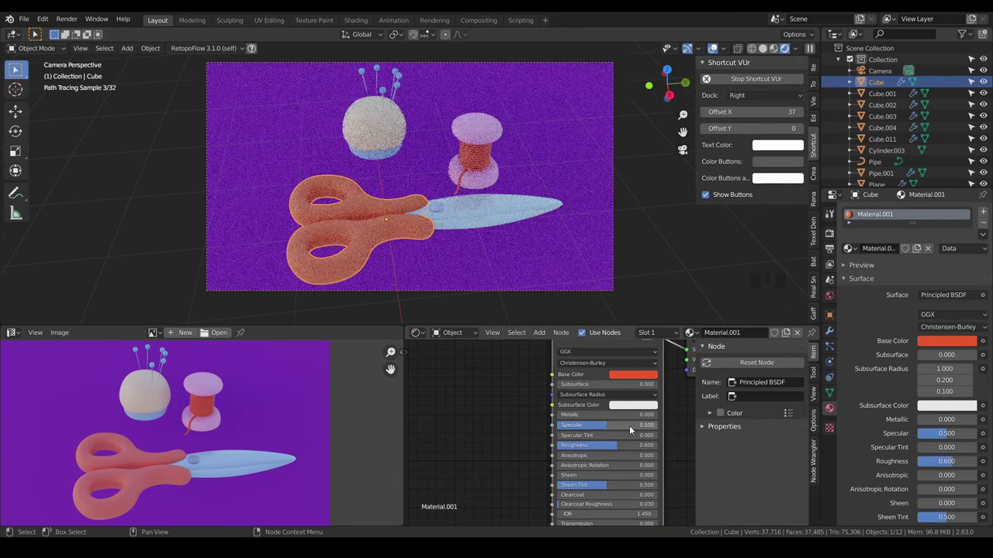
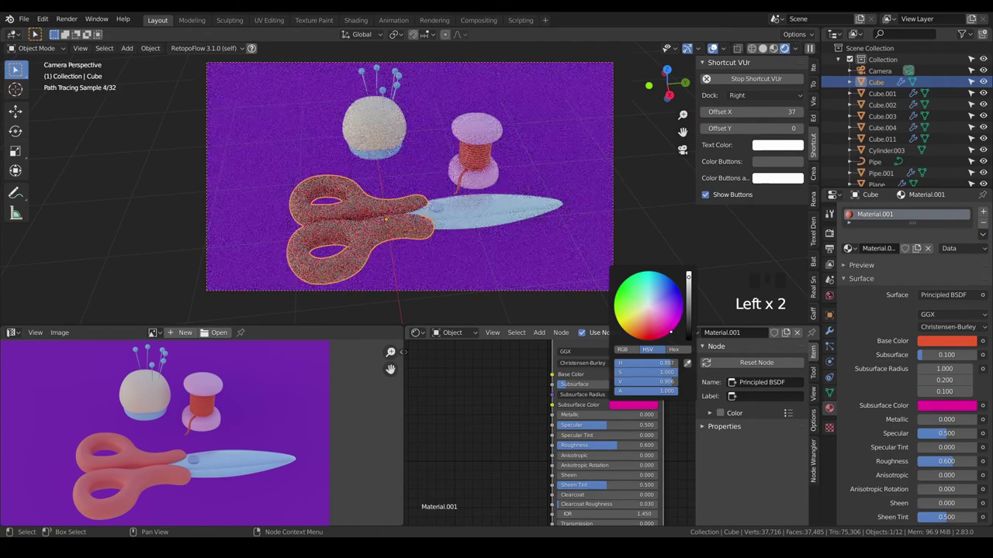
pyautogui.click(485, 391)
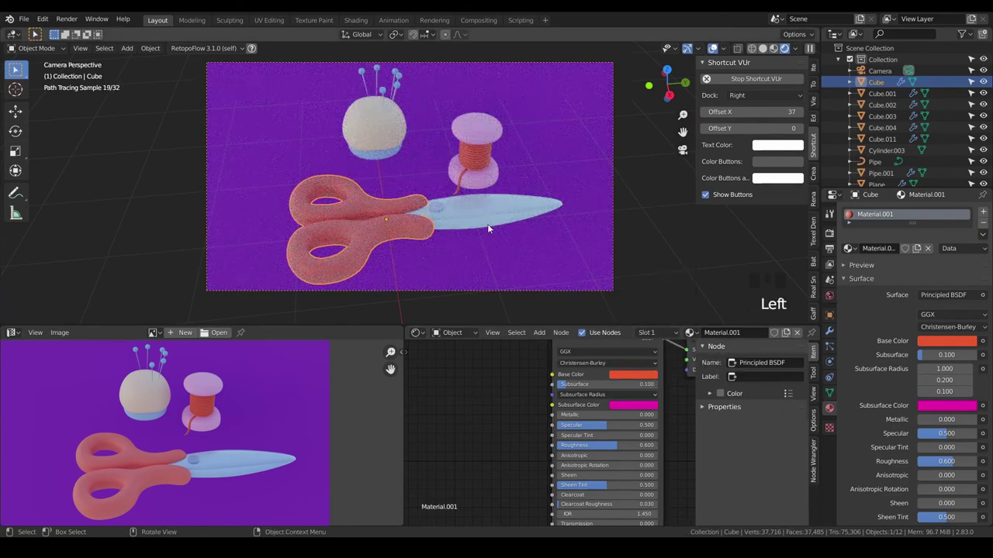
# - Give the spool a slight orange subsurface and the pincushion a 0.1 magenta subsurface
pyautogui.click(463, 216)
pyautogui.click(491, 134)
pyautogui.moveTo(606, 389); pyautogui.dragTo(606, 383)
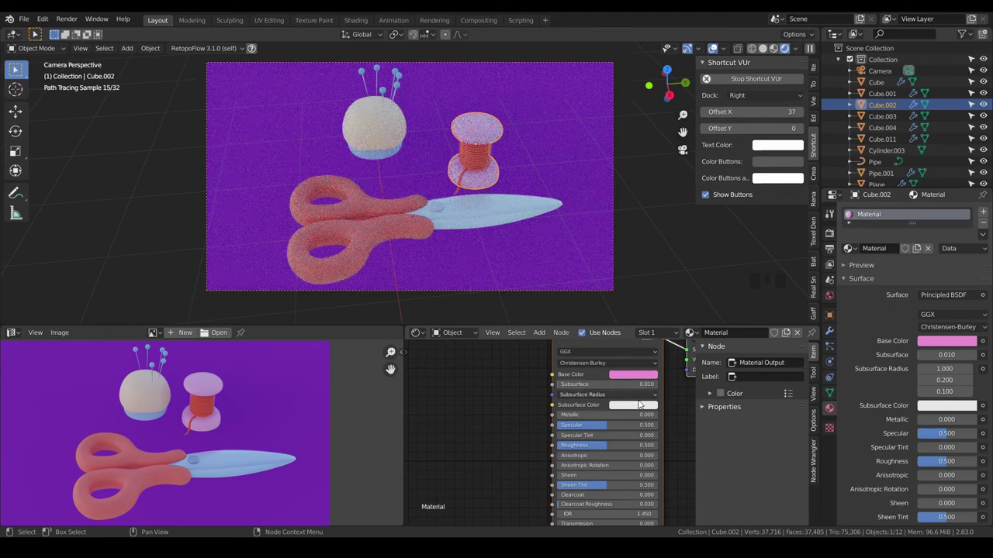
pyautogui.click(643, 410)
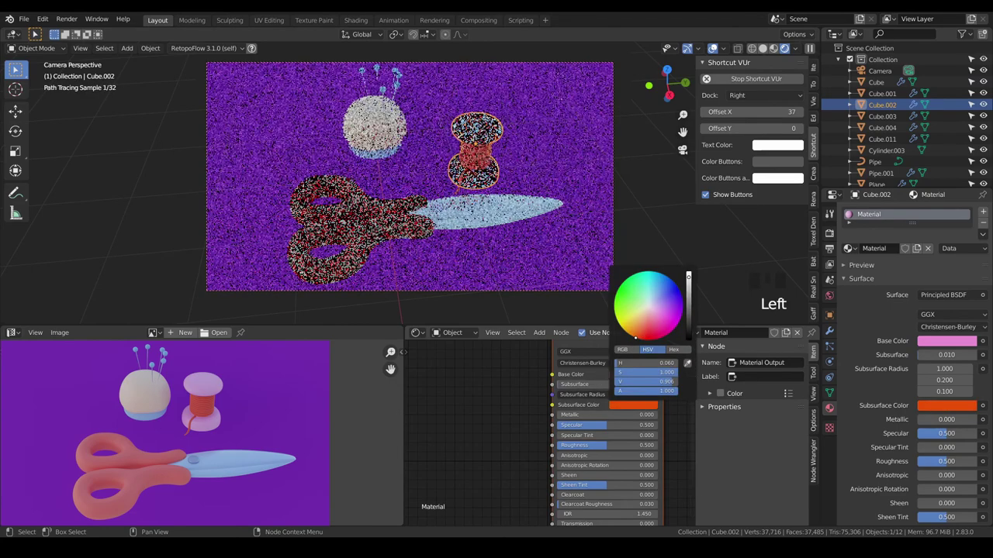
pyautogui.click(382, 130)
pyautogui.moveTo(600, 385); pyautogui.dragTo(636, 407)
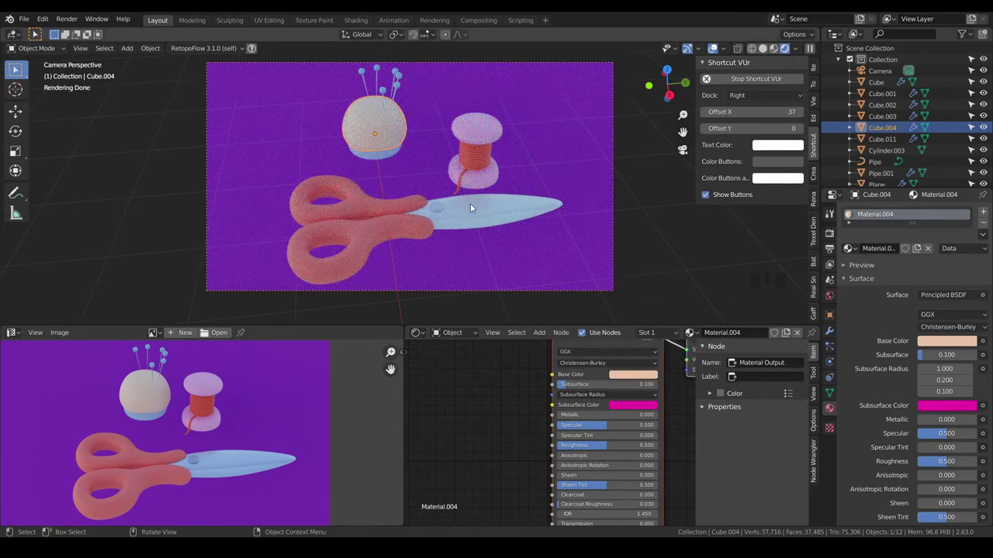
# - Raise the red thread material's roughness to 0.9
pyautogui.click(485, 212)
pyautogui.click(477, 169)
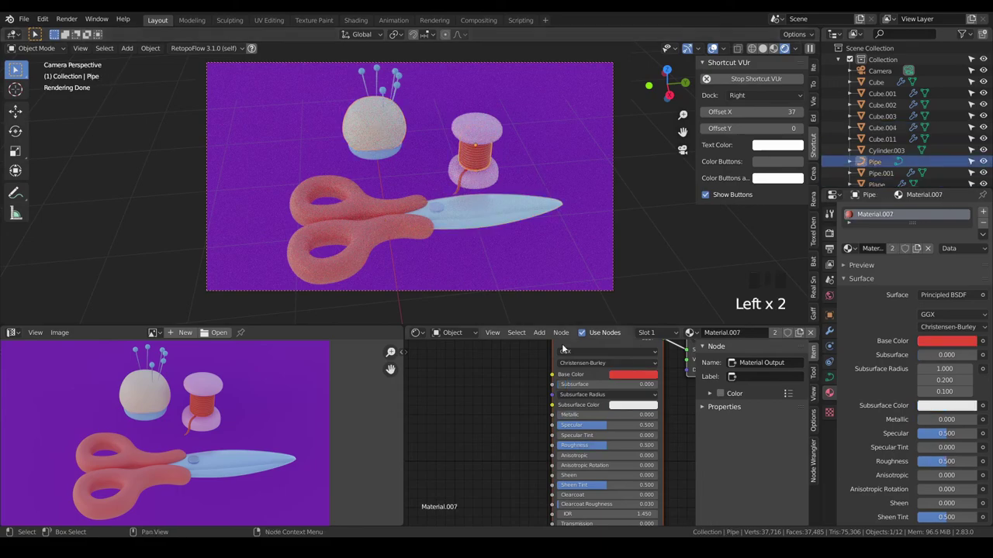
pyautogui.moveTo(640, 445); pyautogui.dragTo(590, 394)
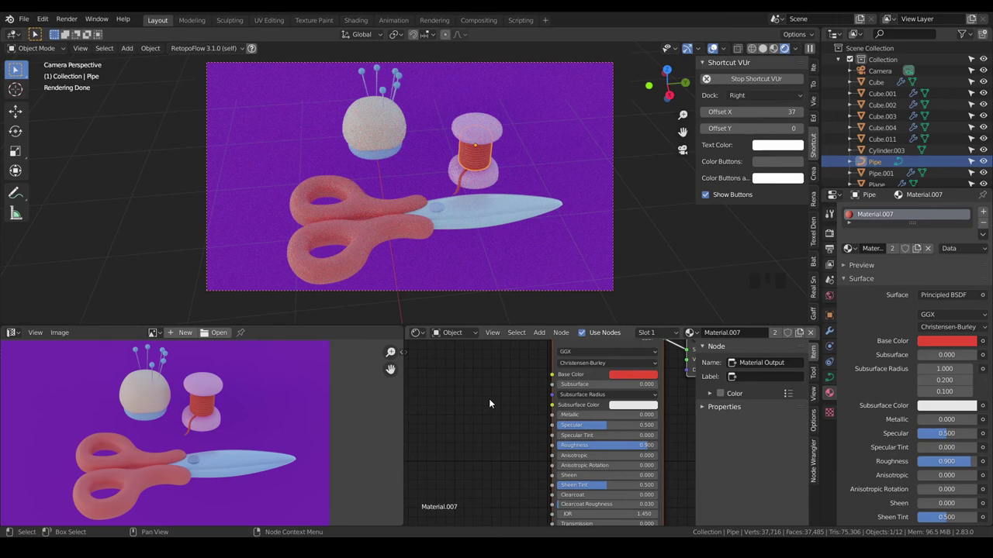
pyautogui.click(492, 401)
pyautogui.press('a')
pyautogui.press('a')
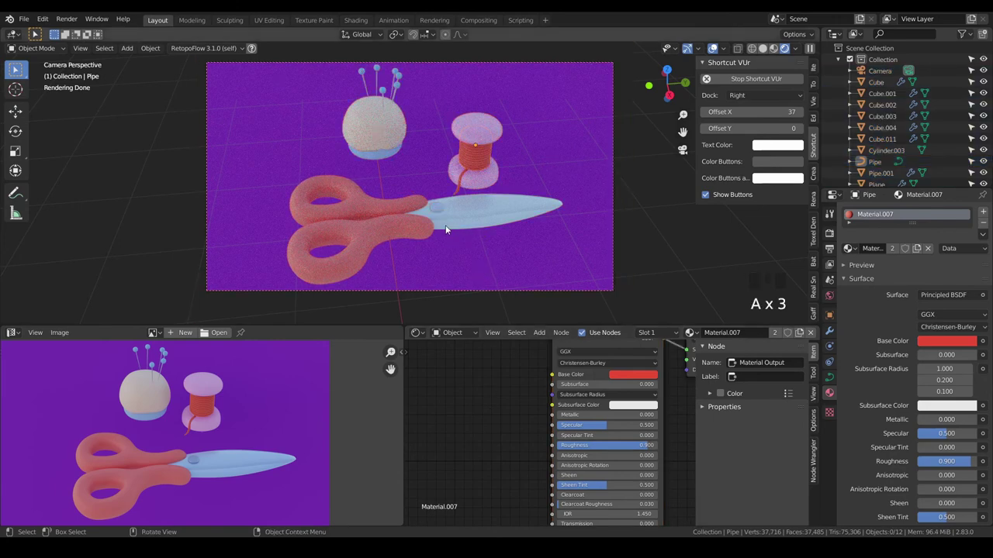
# - Select the scissor blade's pale blue material for editing
pyautogui.click(493, 215)
pyautogui.middleClick(476, 395)
pyautogui.scroll(-3)
pyautogui.click(527, 378)
# - Add a colour ramp to the blade material with a light-blue stop and wire it into Base Color
pyautogui.press('shift+a')
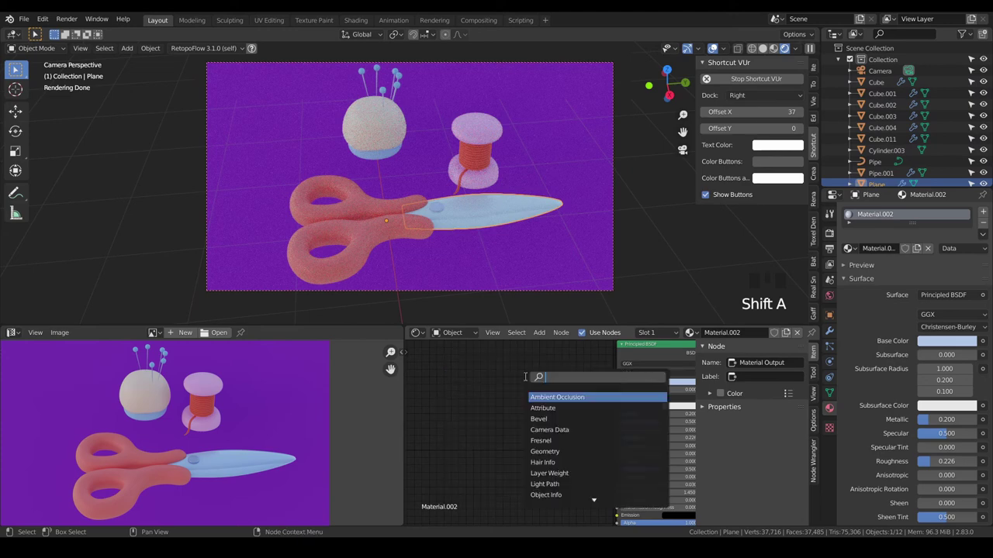
pyautogui.press('BackSpace')
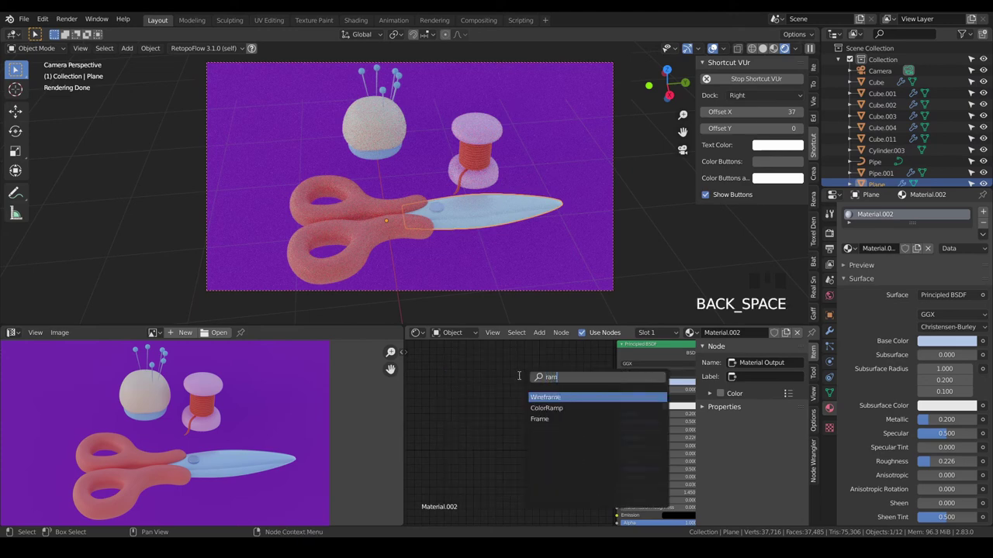
pyautogui.scroll(3)
pyautogui.click(580, 370)
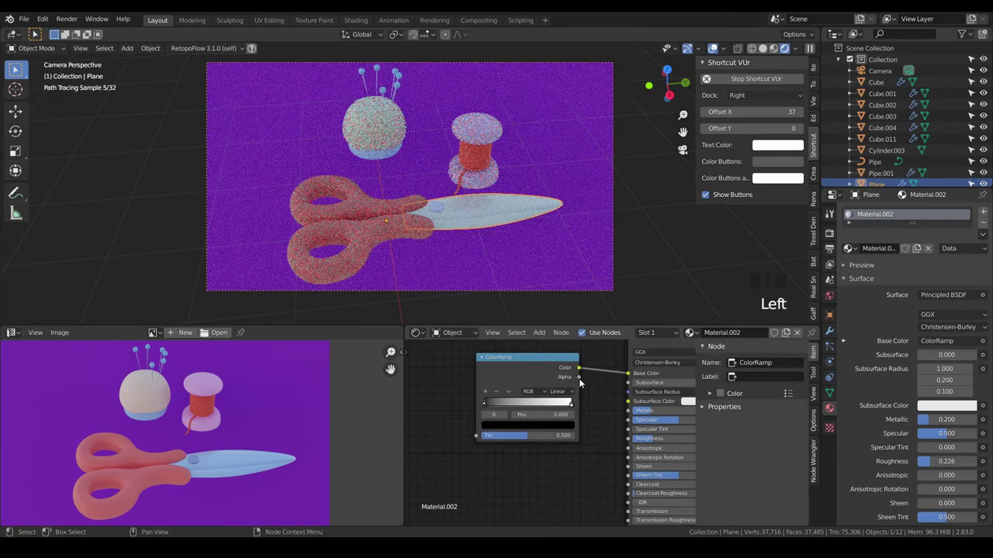
pyautogui.moveTo(597, 390); pyautogui.dragTo(570, 392)
pyautogui.click(570, 393)
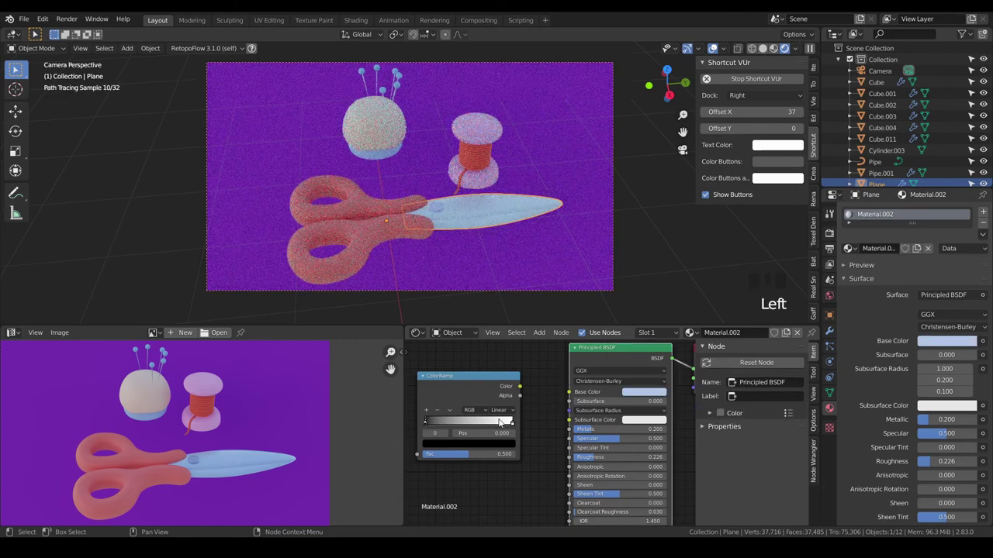
pyautogui.click(465, 445)
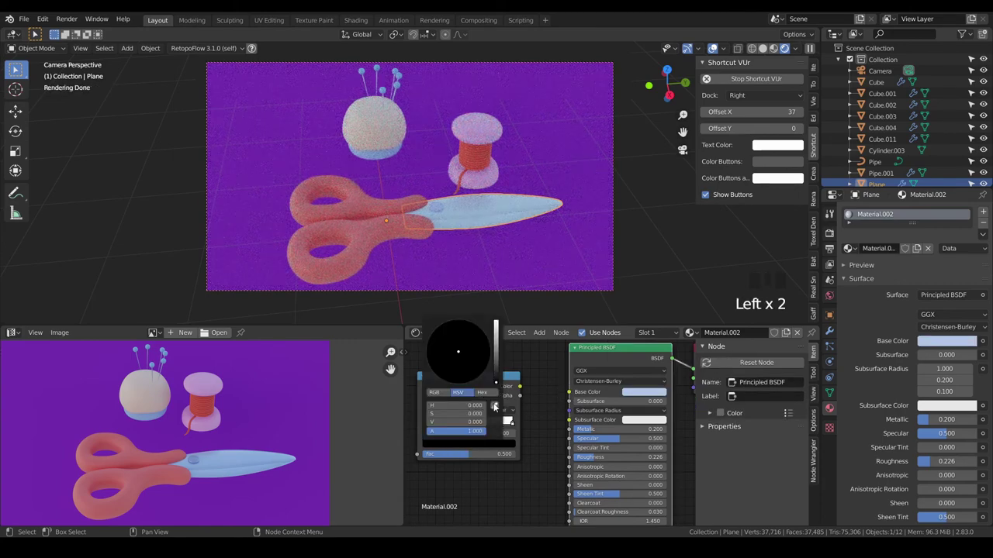
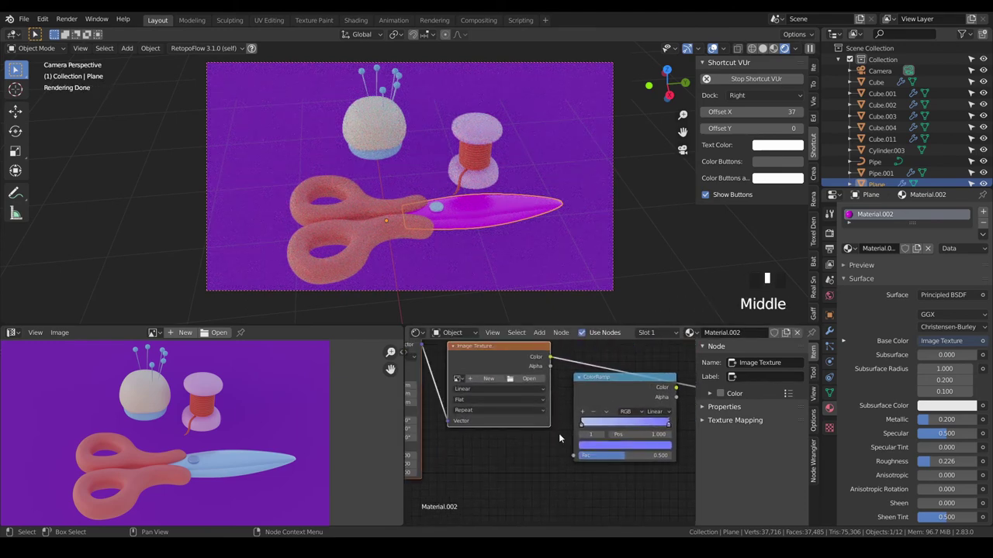
pyautogui.moveTo(441, 359); pyautogui.dragTo(587, 469)
# - Add an image texture fed by texture coordinate and mapping nodes, finishing the purple stop
pyautogui.moveTo(587, 469); pyautogui.dragTo(557, 402)
pyautogui.click(558, 401)
pyautogui.moveTo(531, 471); pyautogui.dragTo(509, 369)
pyautogui.click(508, 368)
pyautogui.press('a')
pyautogui.press('a')
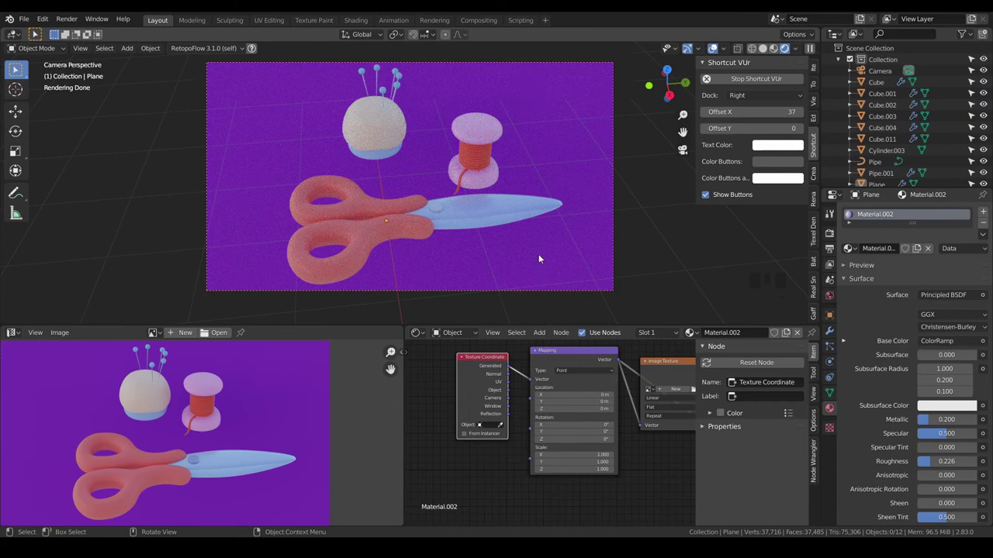
pyautogui.click(482, 185)
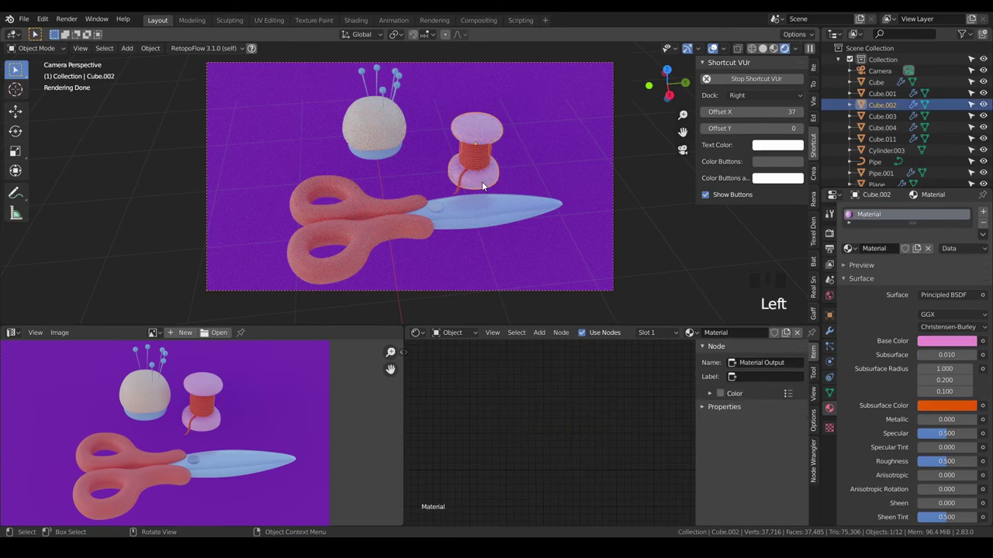
# - Slide the spool and both thread pieces toward the pincushion from top view
pyautogui.click(458, 192)
pyautogui.click(478, 160)
pyautogui.press('Page_Down')
pyautogui.press('KP_7')
pyautogui.scroll(-3)
pyautogui.moveTo(474, 187); pyautogui.dragTo(470, 207)
pyautogui.scroll(3)
pyautogui.press('g')
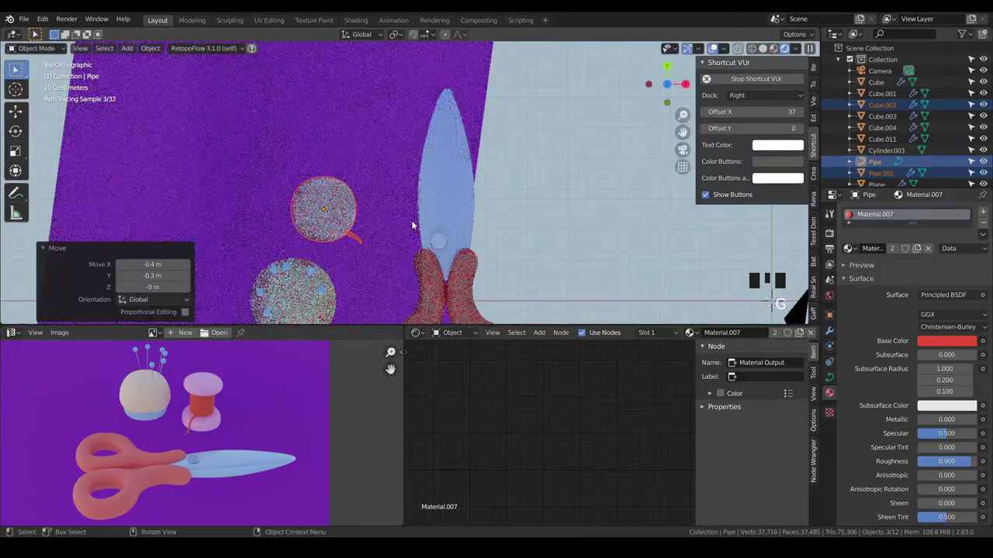
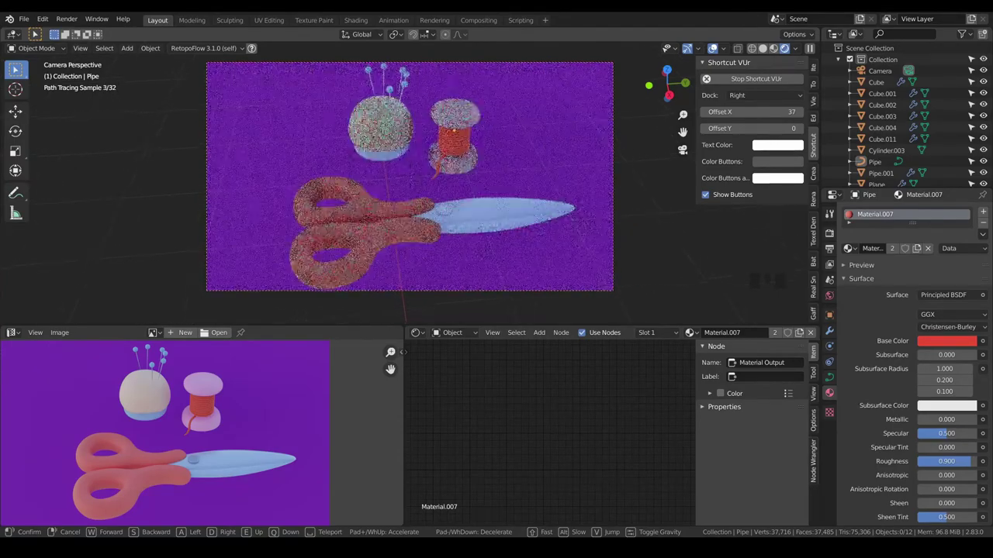
# - Nudge and confirm the camera framing of the sewing set
pyautogui.press('a')
pyautogui.press('a')
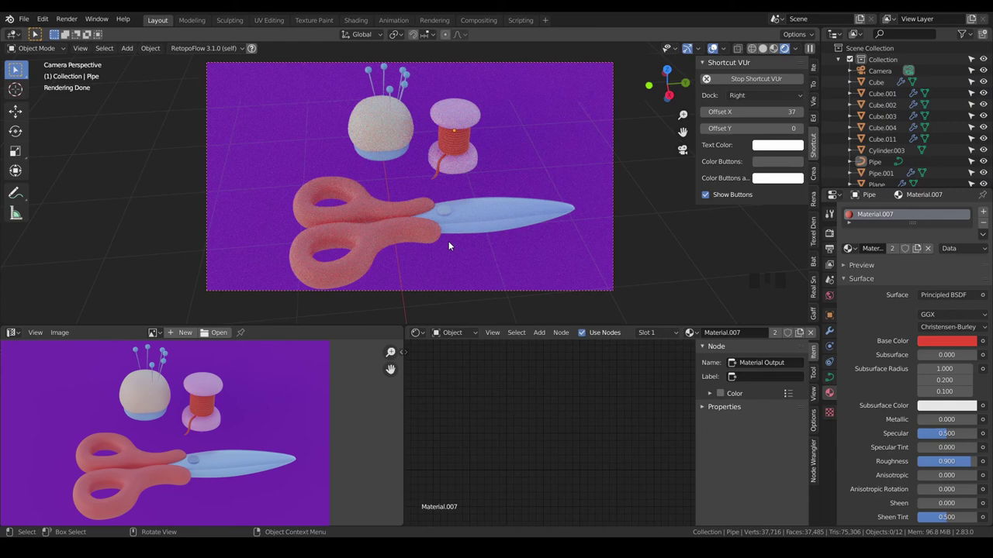
# - Reposition the blade's colour ramp stops to refine the blue-to-purple gradient
pyautogui.click(500, 222)
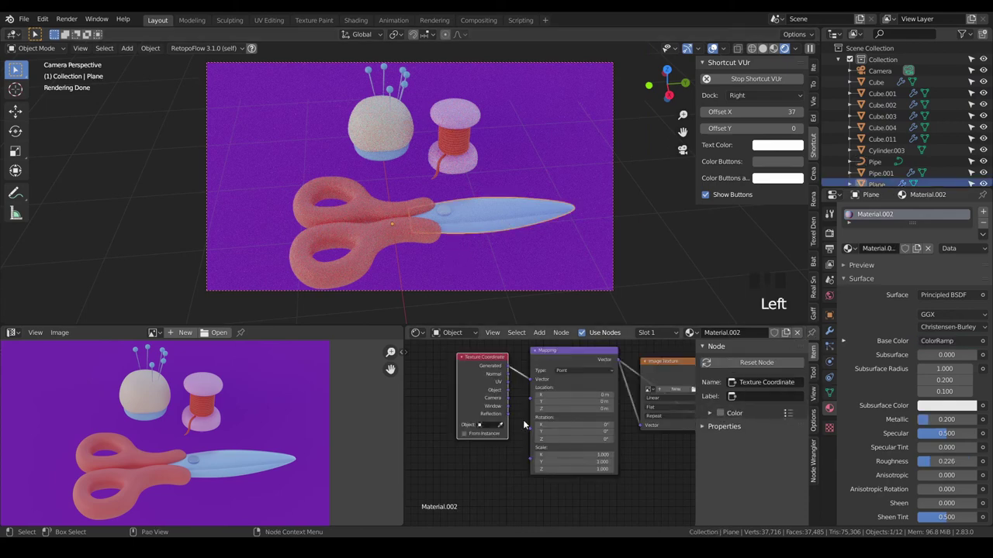
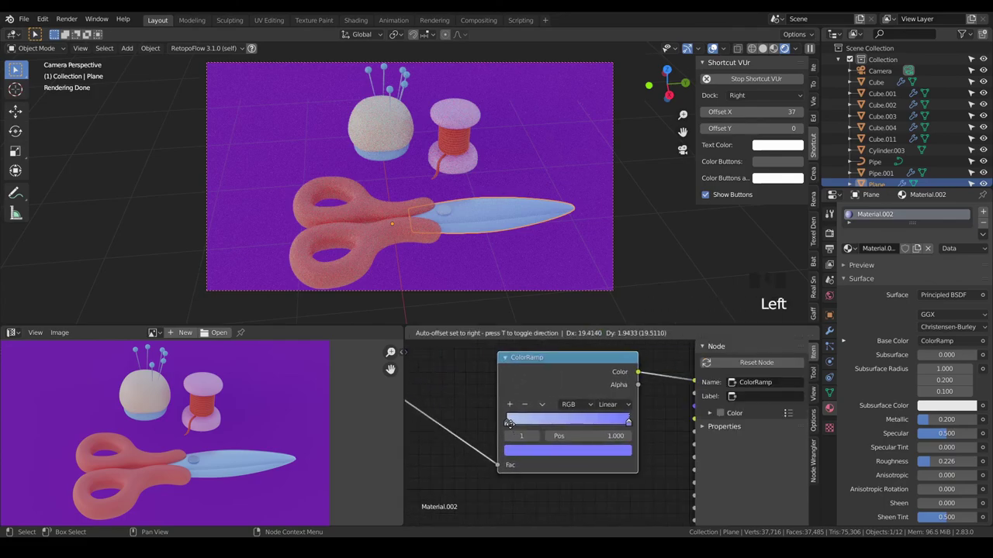
pyautogui.moveTo(517, 425); pyautogui.dragTo(568, 428)
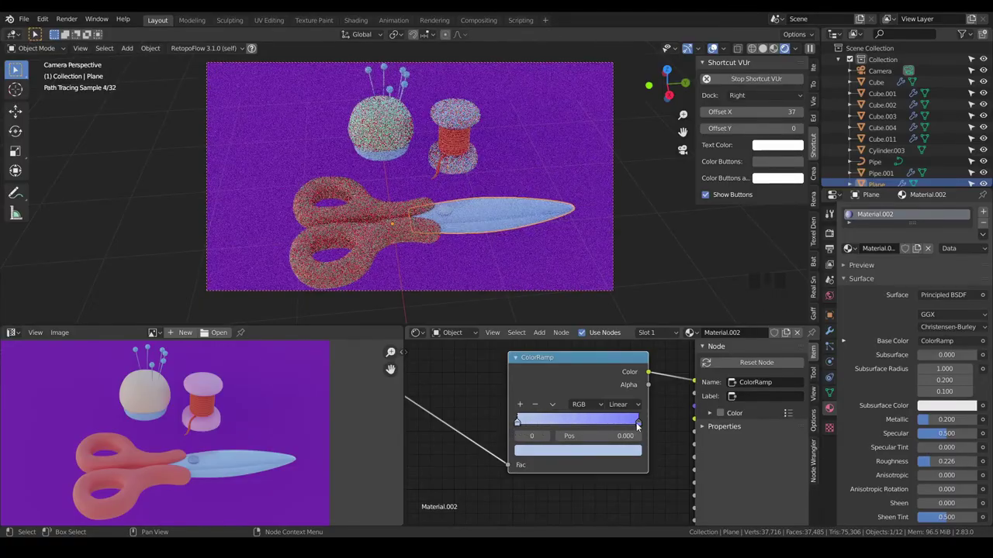
pyautogui.moveTo(641, 424); pyautogui.dragTo(519, 426)
pyautogui.moveTo(520, 425); pyautogui.dragTo(551, 426)
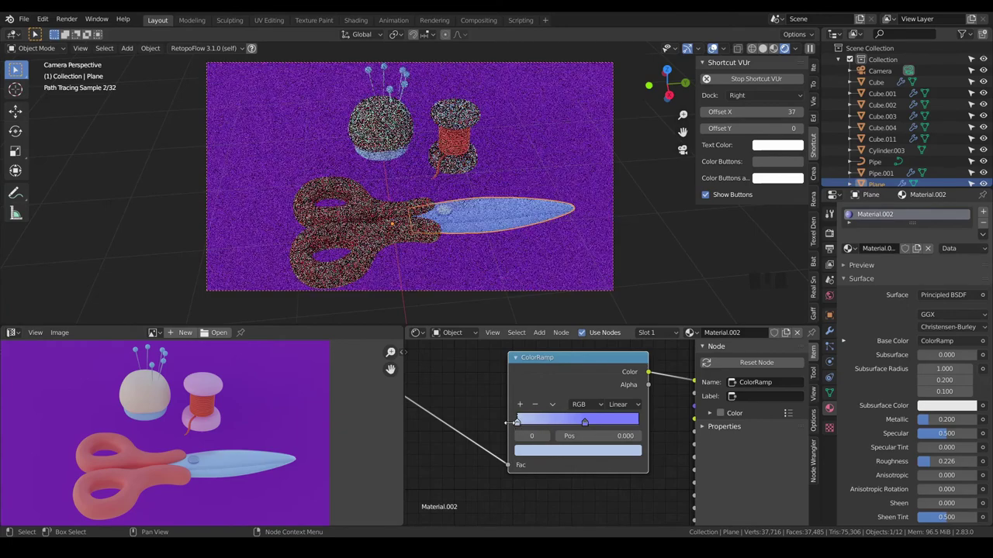
pyautogui.scroll(-3)
pyautogui.click(499, 472)
# - Set the blade's Principled BSDF to metallic 0.3 and roughness 0.2
pyautogui.press('a')
pyautogui.press('a')
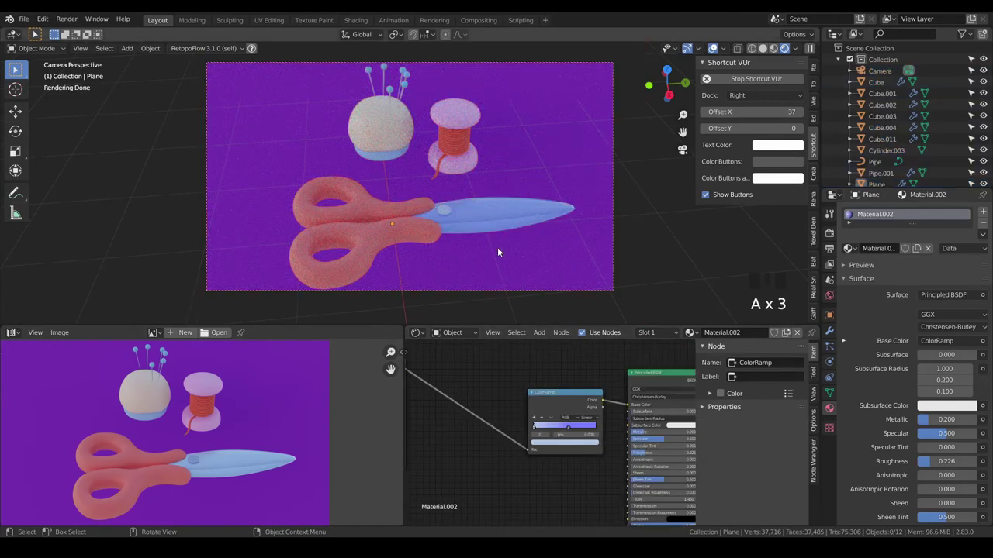
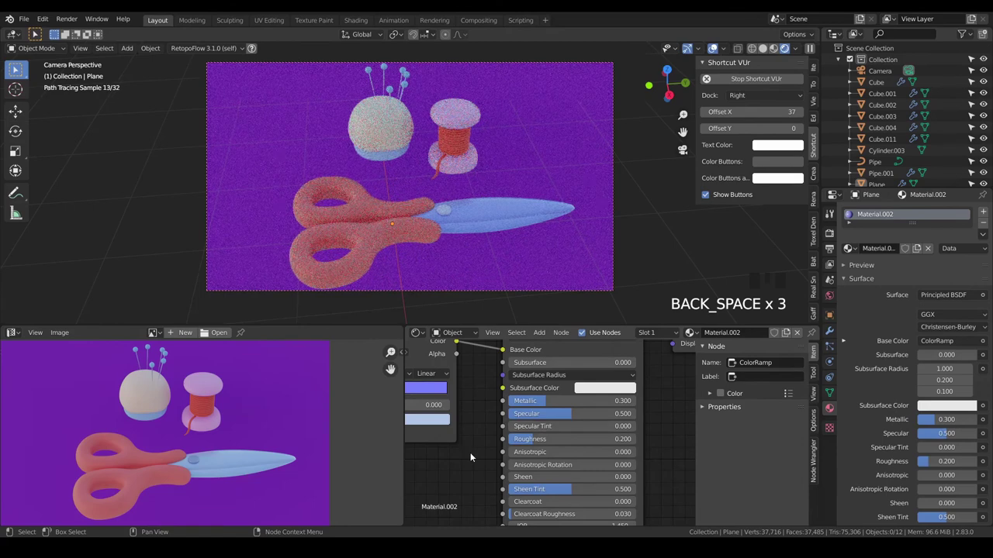
pyautogui.press('a')
pyautogui.press('a')
pyautogui.click(398, 237)
pyautogui.click(469, 211)
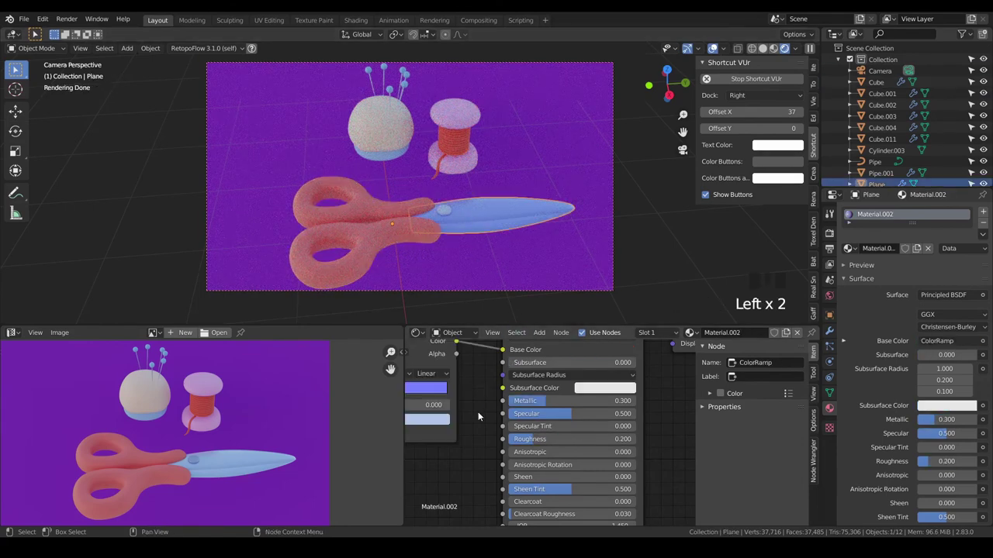
# - Select the scissor screw and drag its metallic value to 1.0
pyautogui.press('a')
pyautogui.press('a')
pyautogui.click(450, 212)
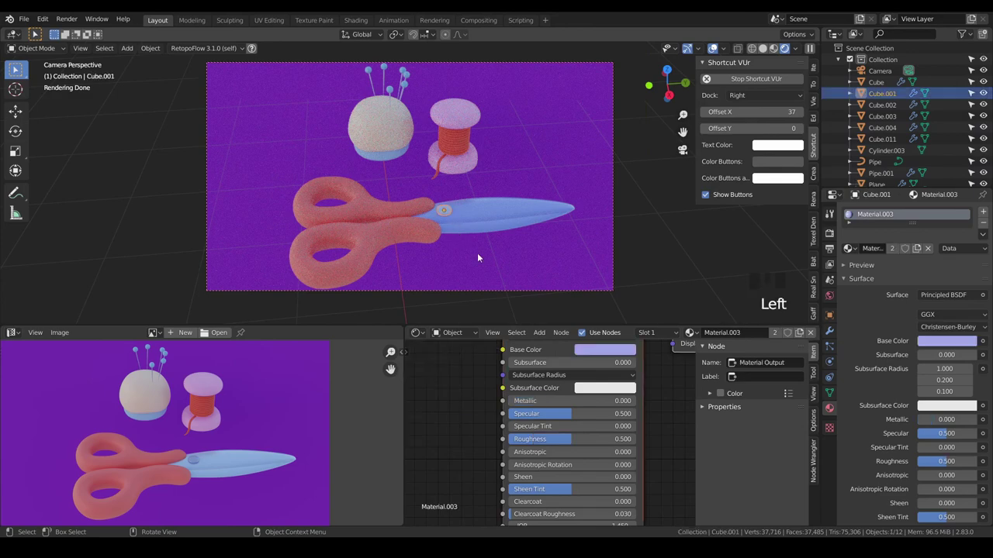
pyautogui.moveTo(522, 403); pyautogui.dragTo(446, 410)
pyautogui.press('a')
pyautogui.press('a')
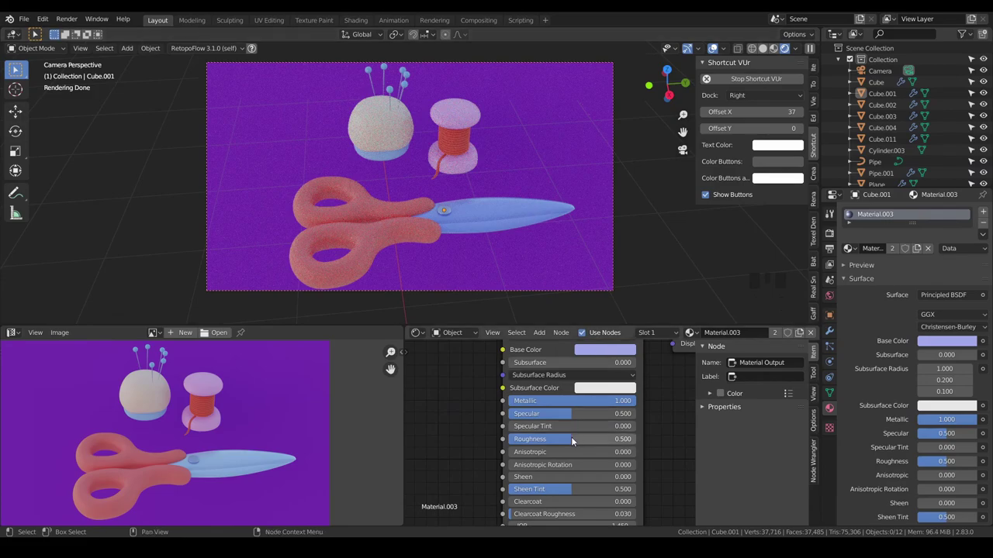
# - Raise the screw's roughness to 0.6 and start walk navigation to reframe the camera
pyautogui.moveTo(574, 441); pyautogui.dragTo(560, 259)
pyautogui.press('a')
pyautogui.press('a')
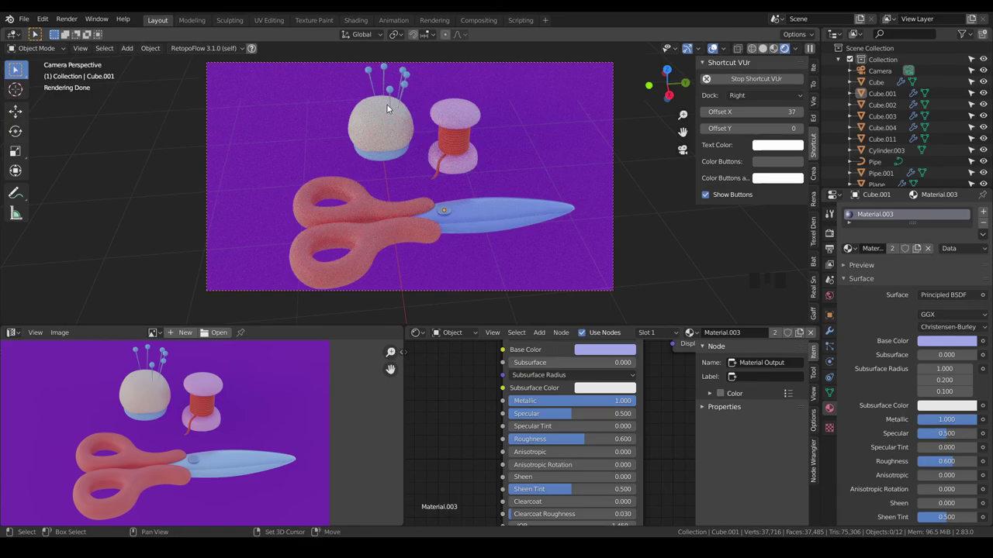
pyautogui.press('shift+`')
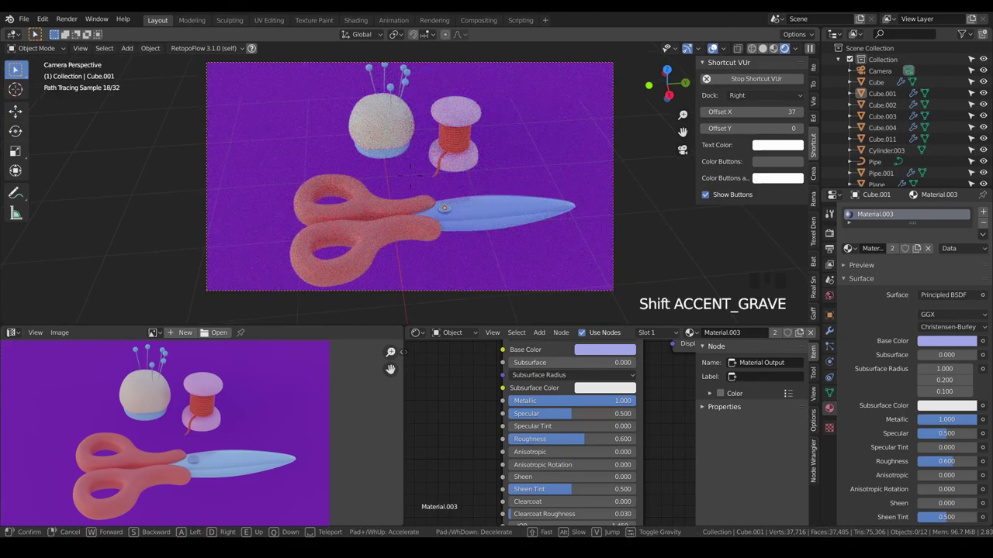
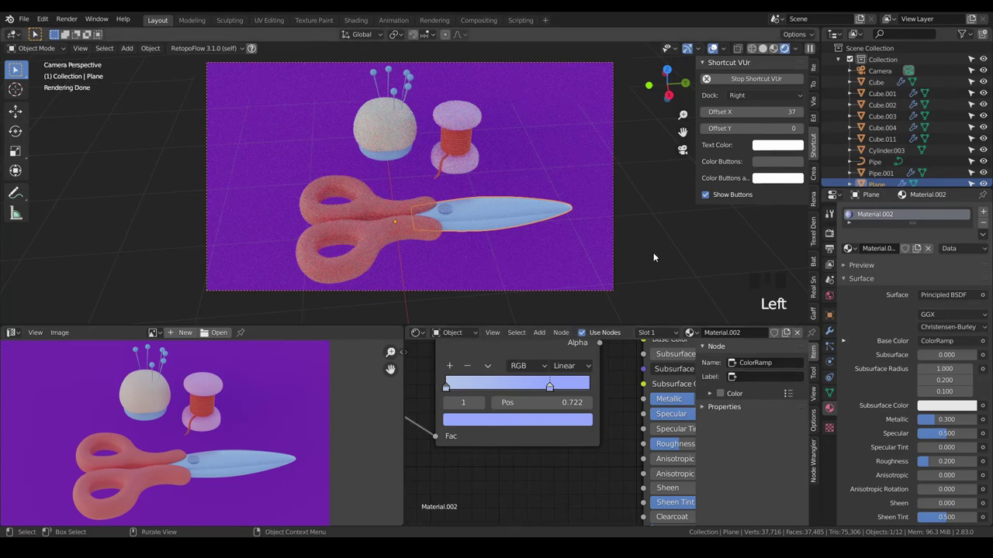
# - Switch the viewport from the noisy Cycles render to material preview shading
pyautogui.press('a')
pyautogui.press('a')
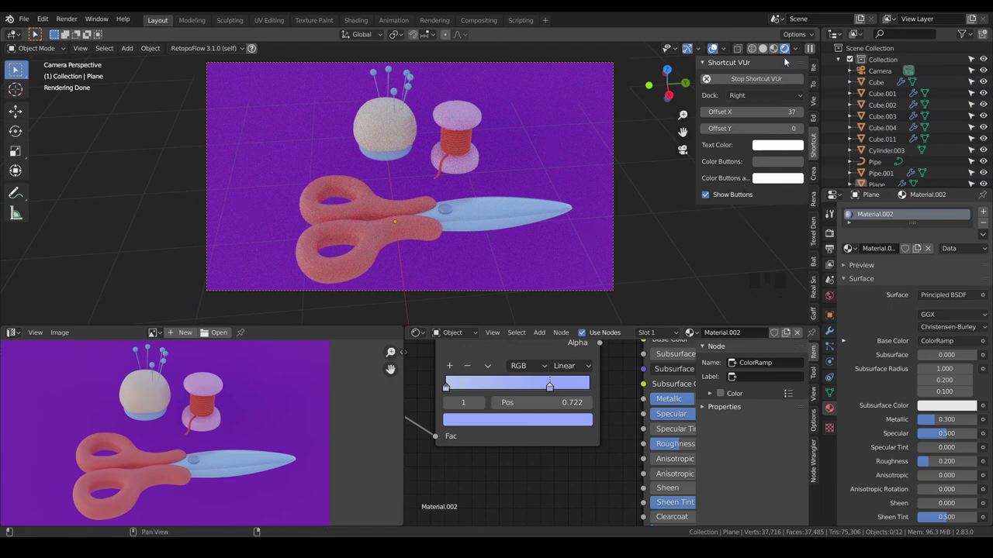
pyautogui.click(778, 48)
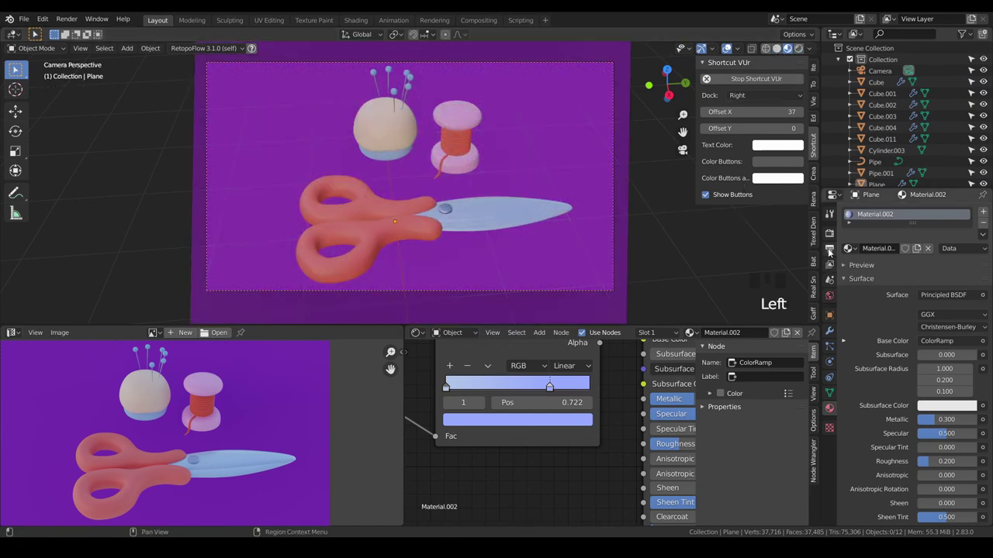